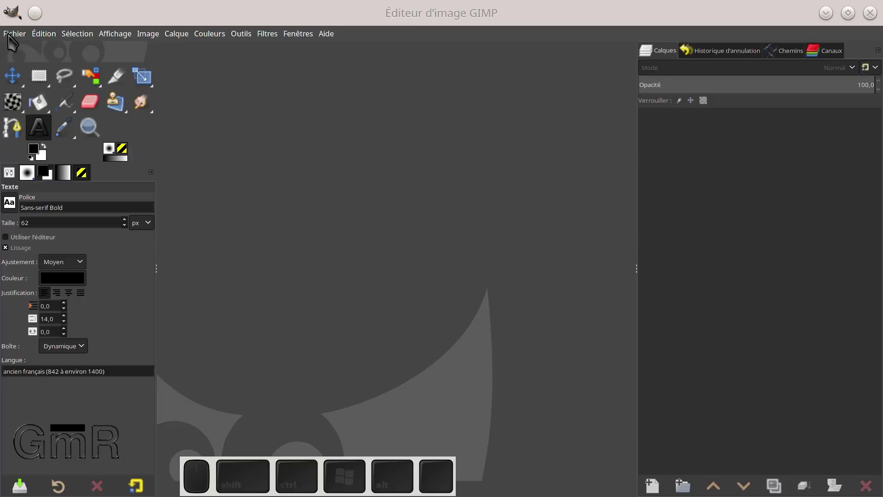
# Start a new 1000 × 1000 px image with advanced options shown, filled with white.
pyautogui.click(16, 40)
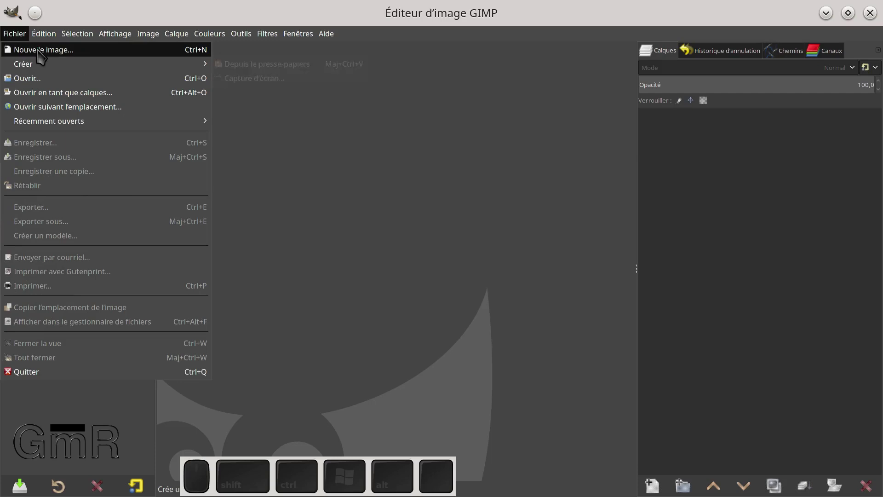
pyautogui.click(43, 55)
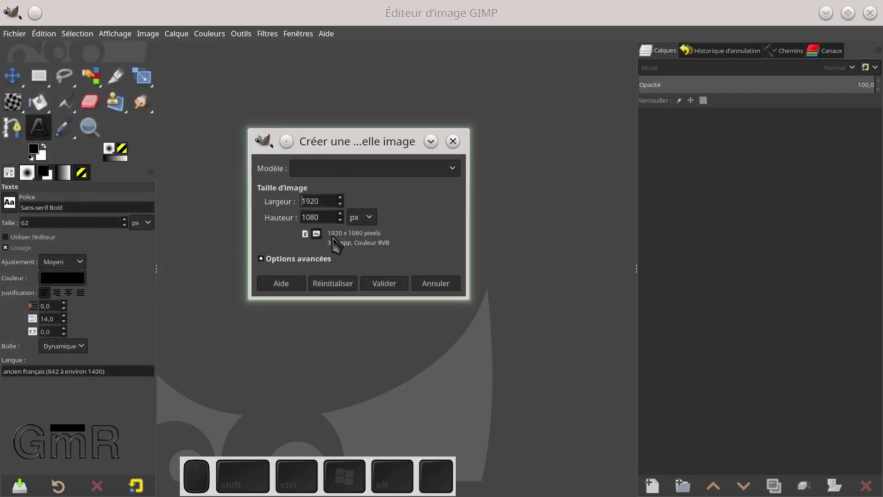
pyautogui.click(263, 265)
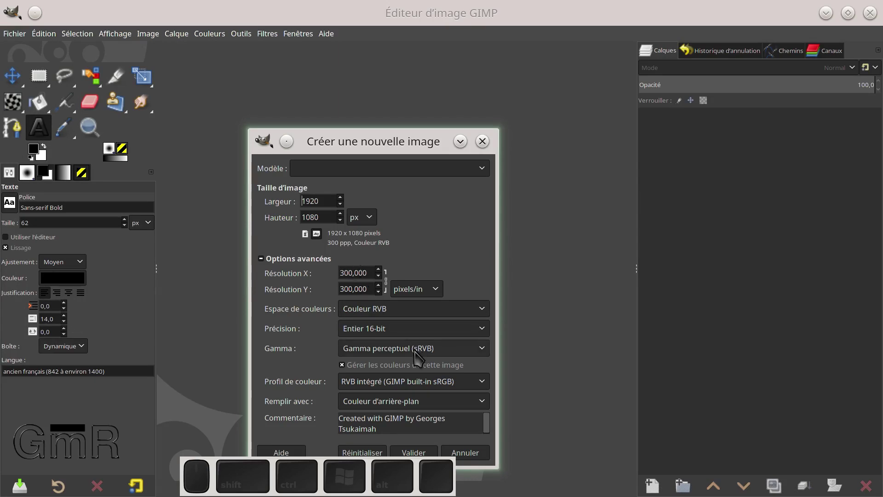
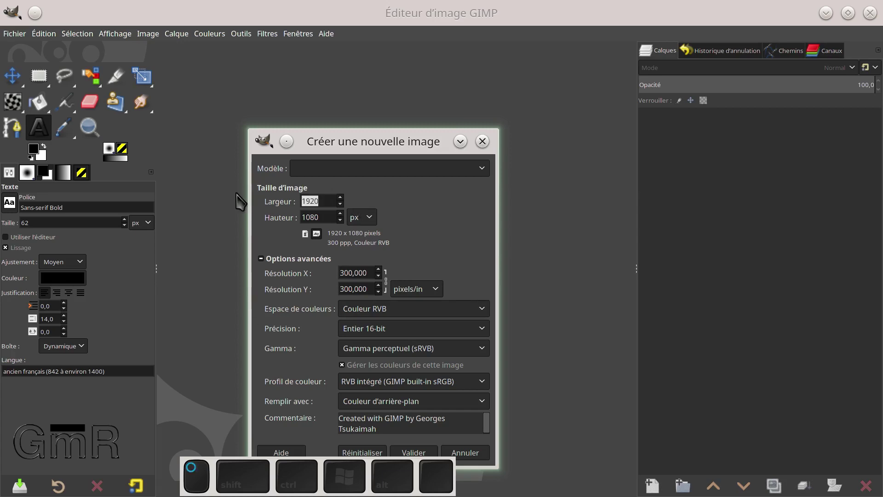
pyautogui.press('KP_1')
pyautogui.press('KP_0')
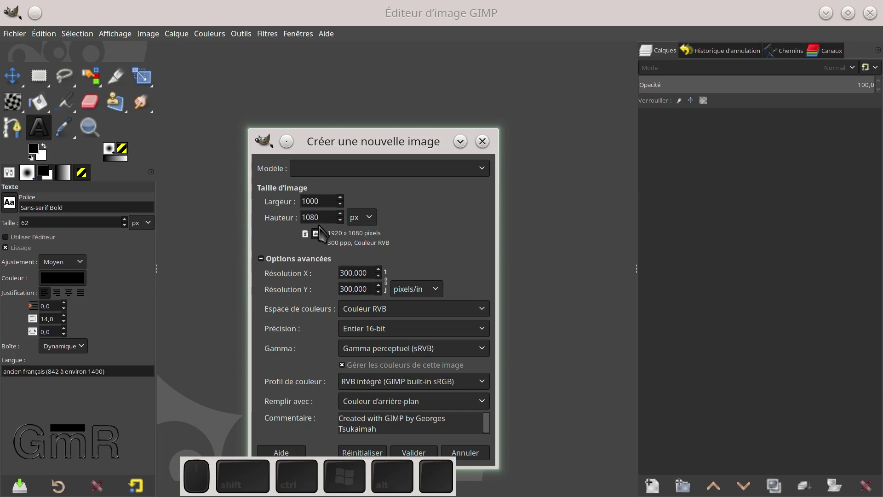
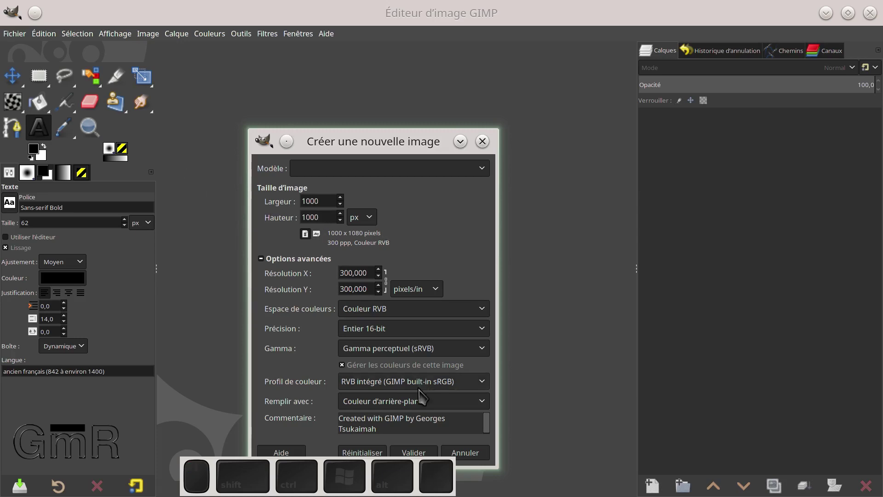
pyautogui.moveTo(406, 142); pyautogui.dragTo(363, 412)
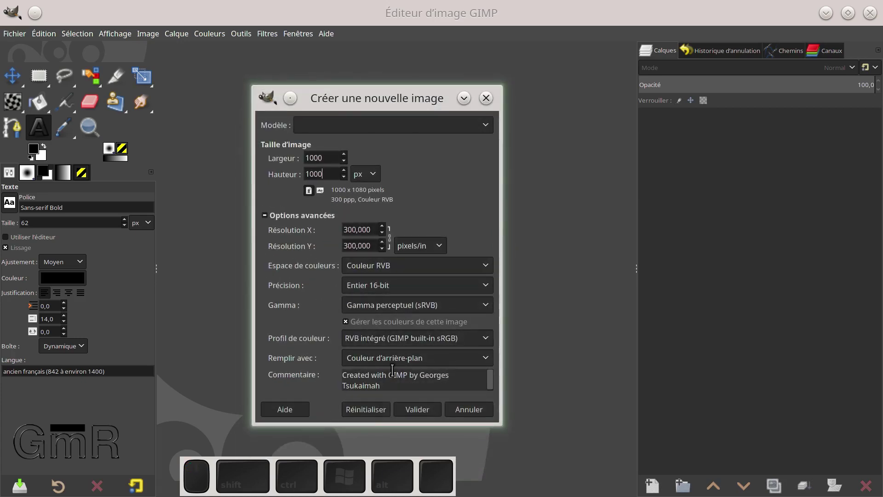
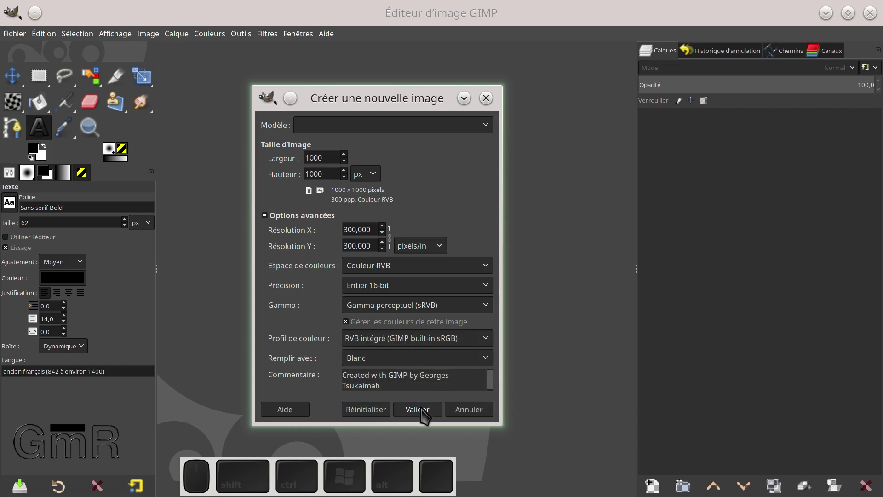
# Create the white image and add a transparent layer renamed forme_gnérale.
pyautogui.click(425, 415)
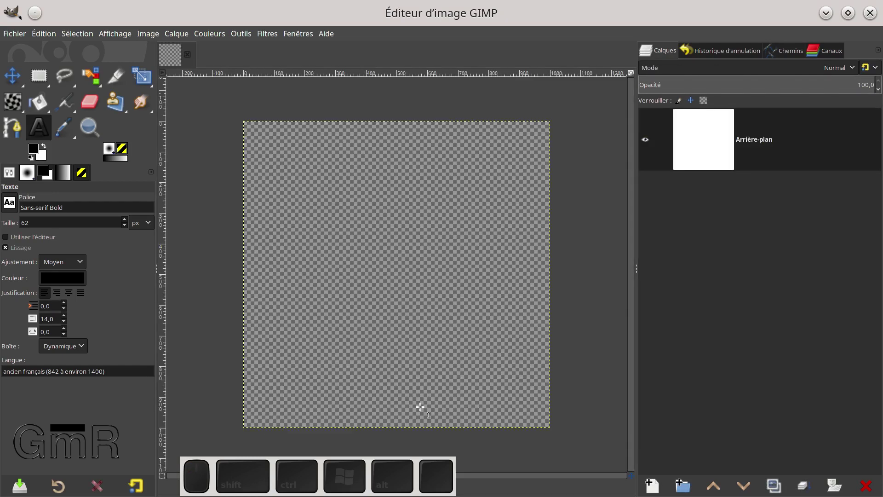
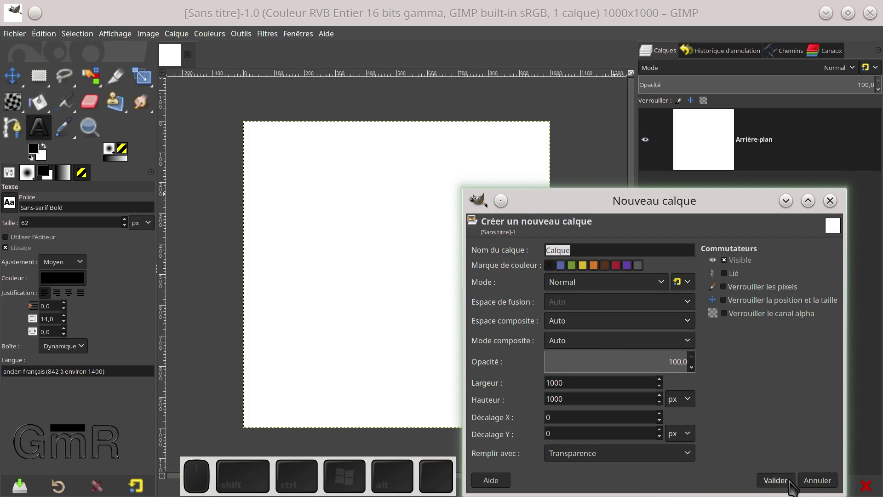
pyautogui.click(792, 486)
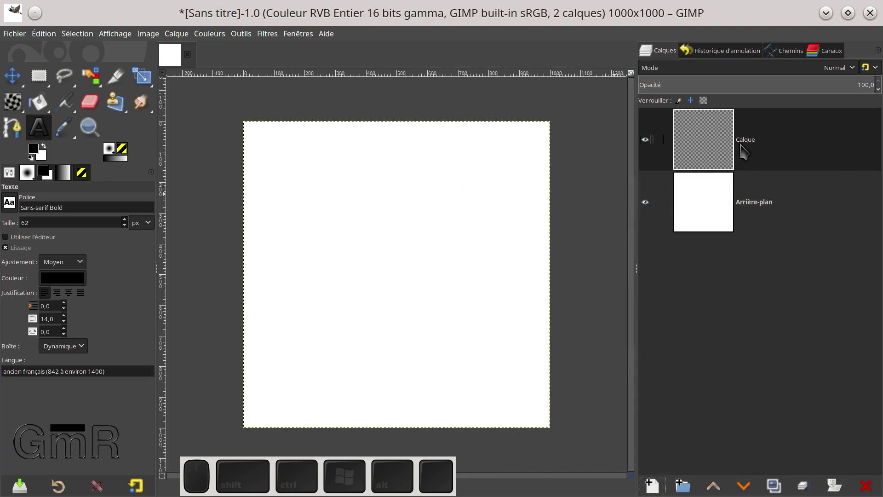
pyautogui.click(750, 146)
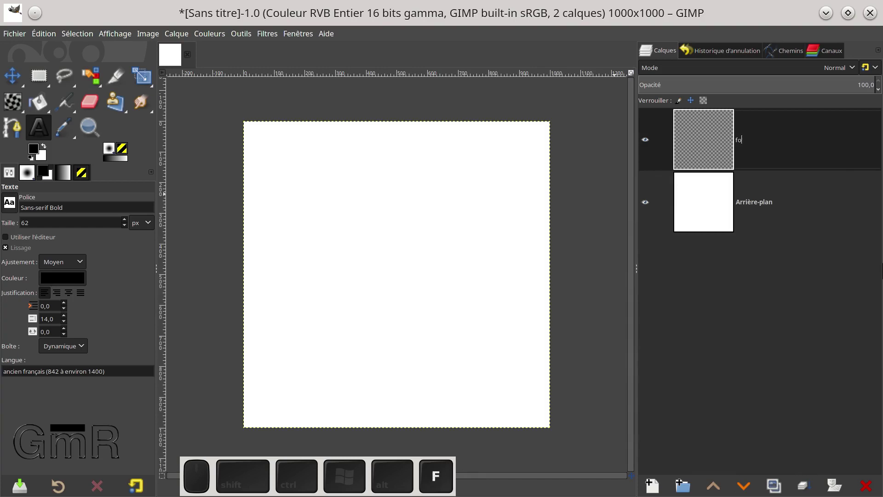
pyautogui.press('m')
pyautogui.press('e')
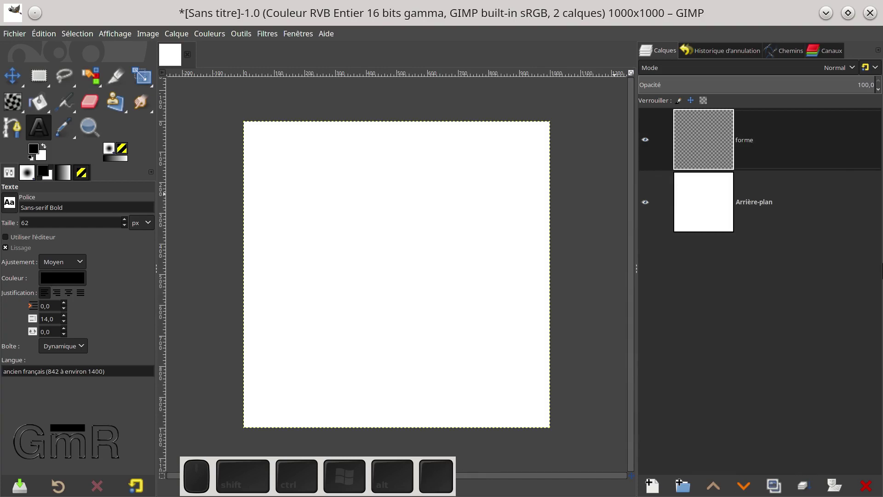
pyautogui.press('g')
pyautogui.press('n')
pyautogui.press('r')
pyautogui.press('a')
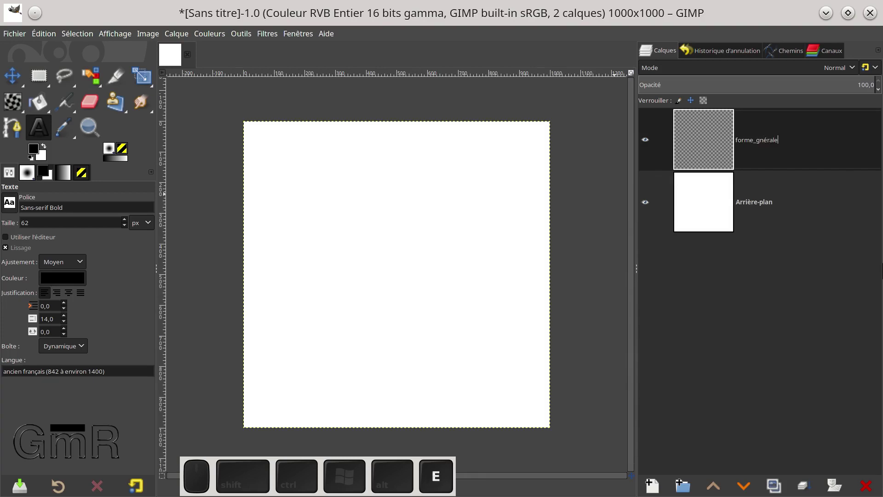
pyautogui.press('Return')
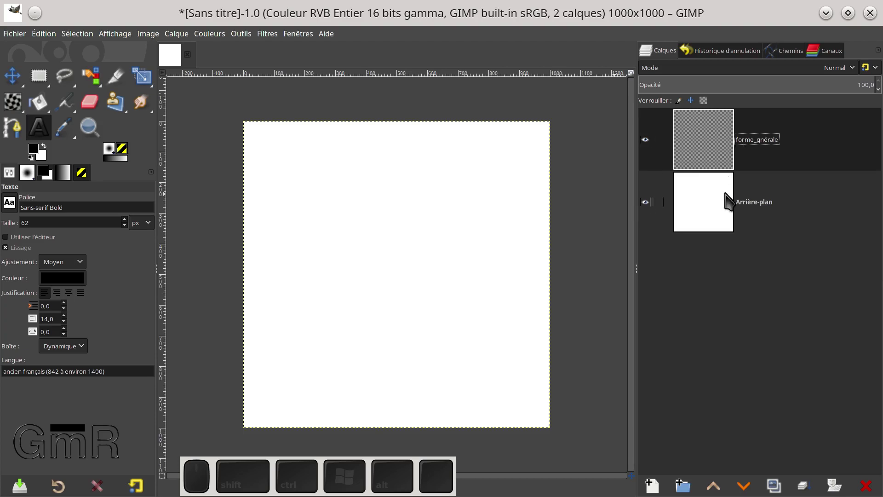
# Check the background layer settings, then make forme_gnérale the active layer again.
pyautogui.click(718, 203)
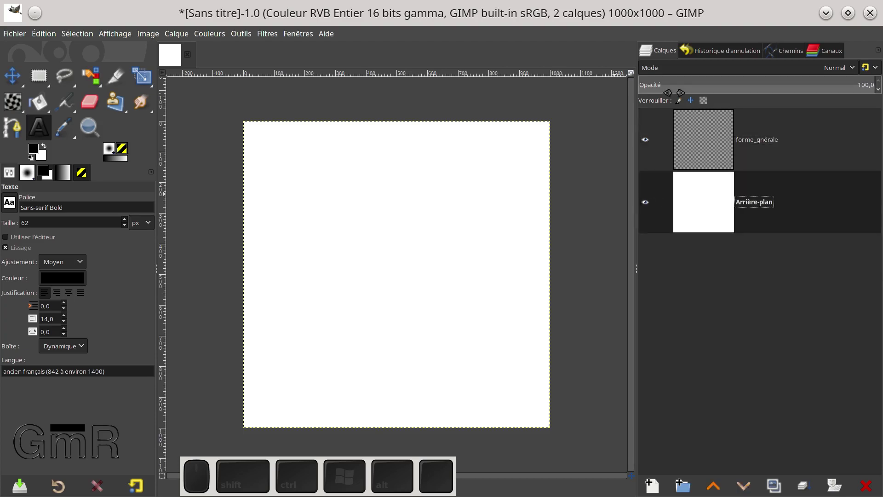
pyautogui.click(680, 107)
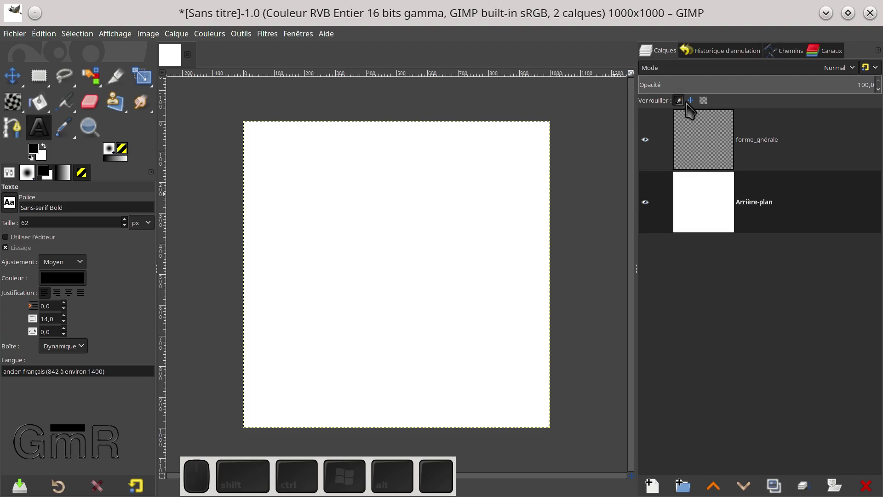
pyautogui.click(692, 108)
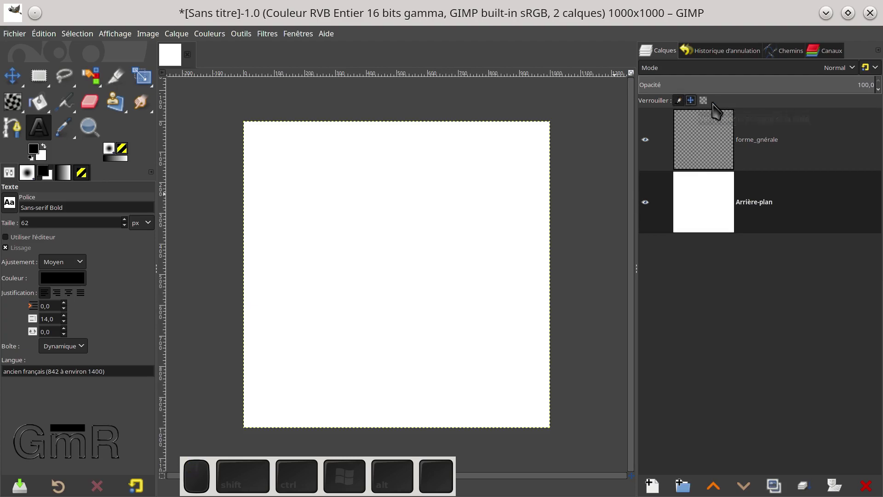
pyautogui.click(711, 109)
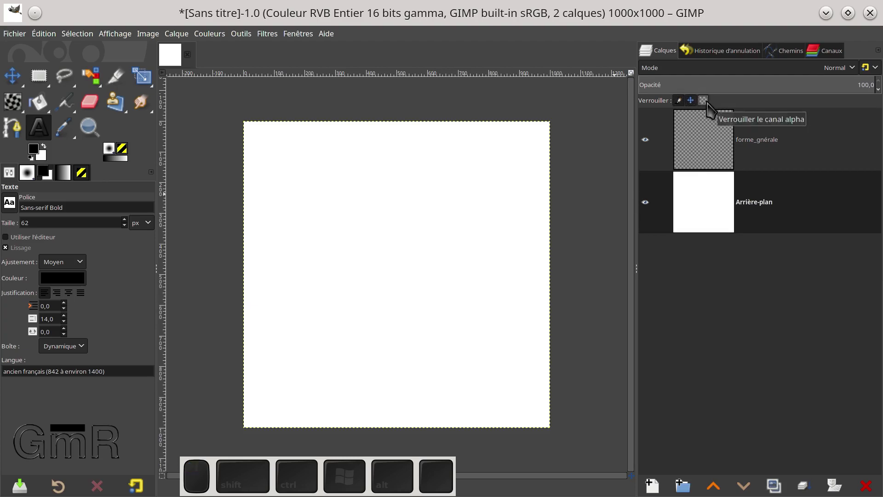
pyautogui.click(709, 146)
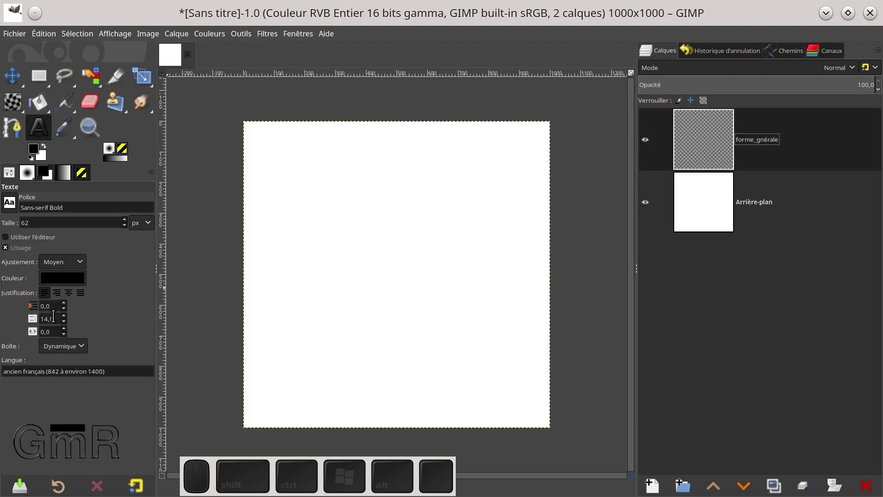
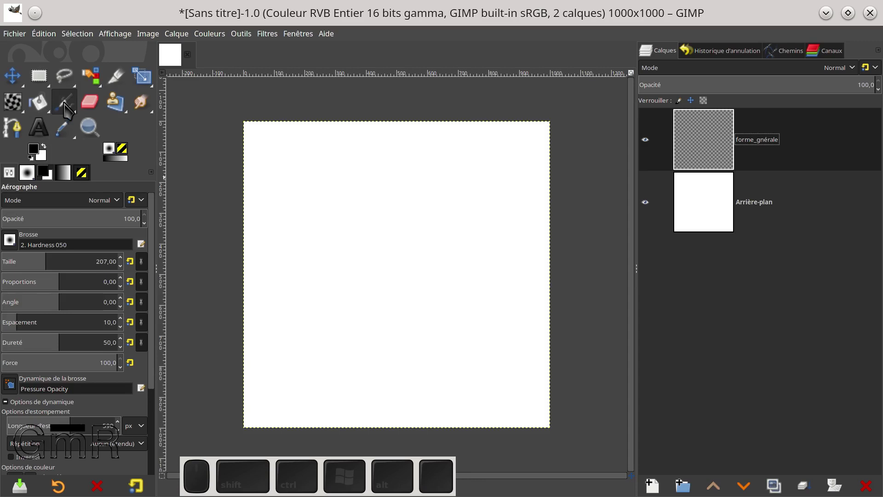
# Use the Paintbrush with the Hardness 100 brush at size 8 and a bright green foreground.
pyautogui.click(76, 106)
pyautogui.click(114, 112)
pyautogui.click(14, 247)
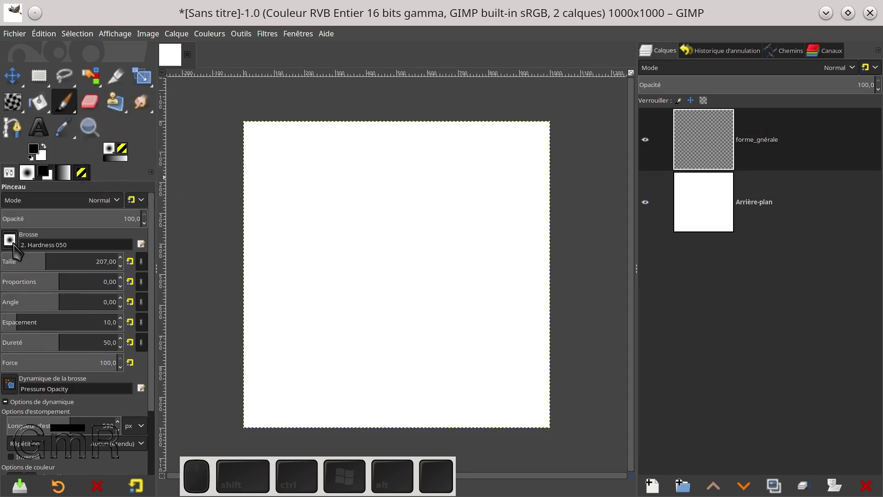
pyautogui.click(49, 274)
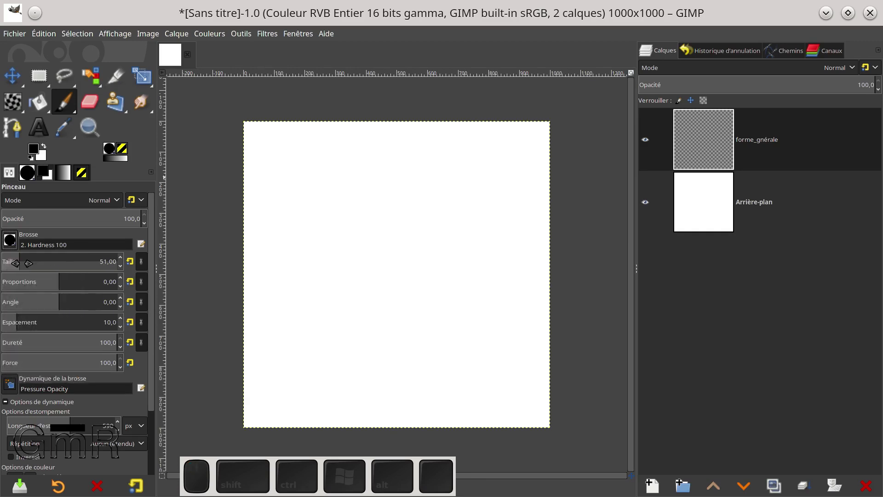
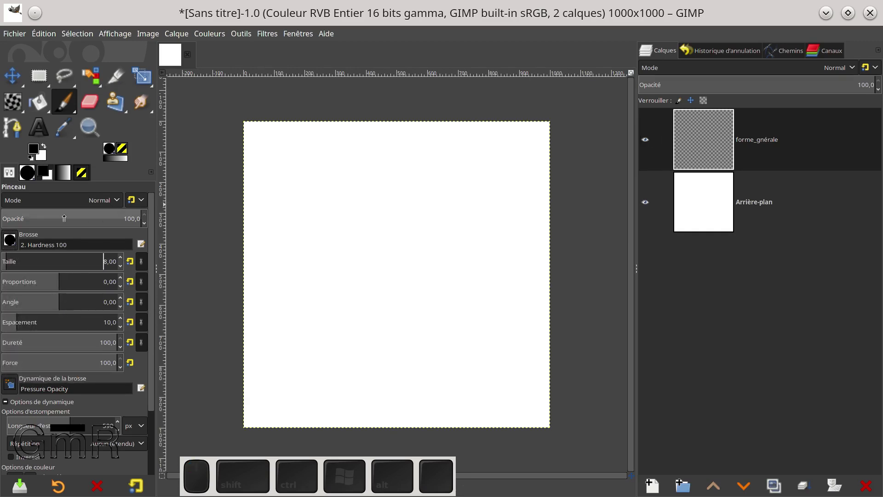
pyautogui.click(40, 153)
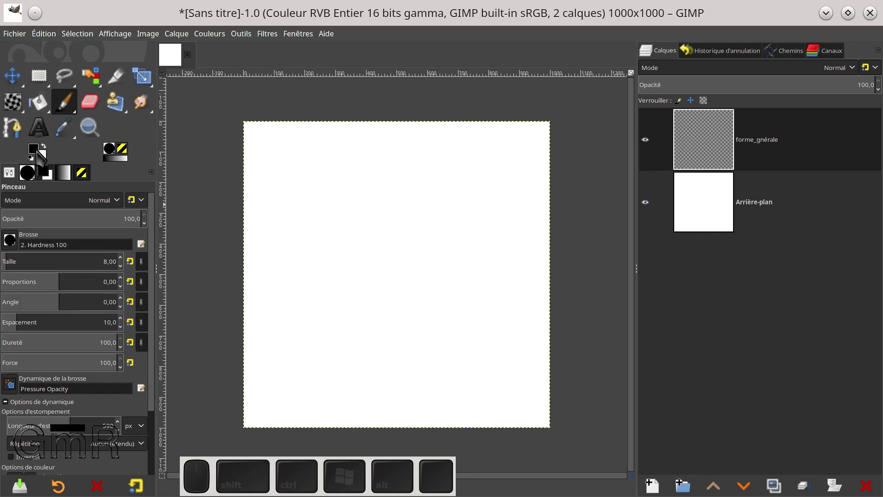
pyautogui.click(37, 157)
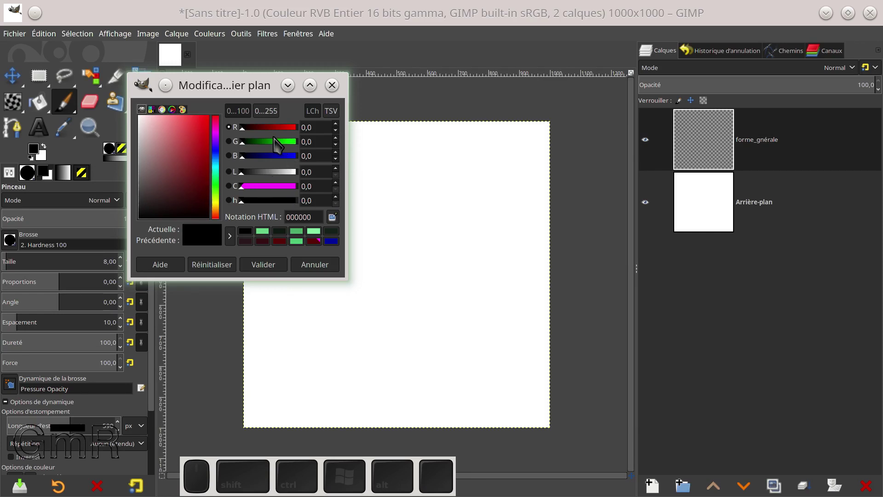
pyautogui.moveTo(279, 149); pyautogui.dragTo(303, 211)
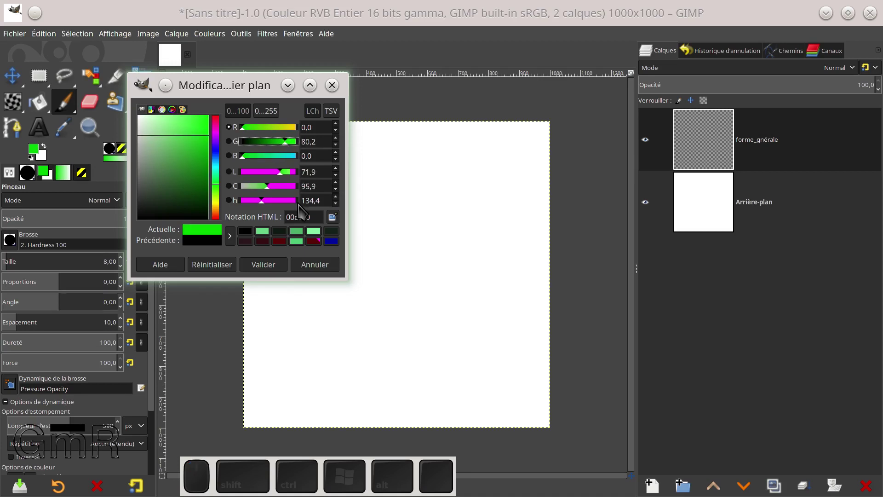
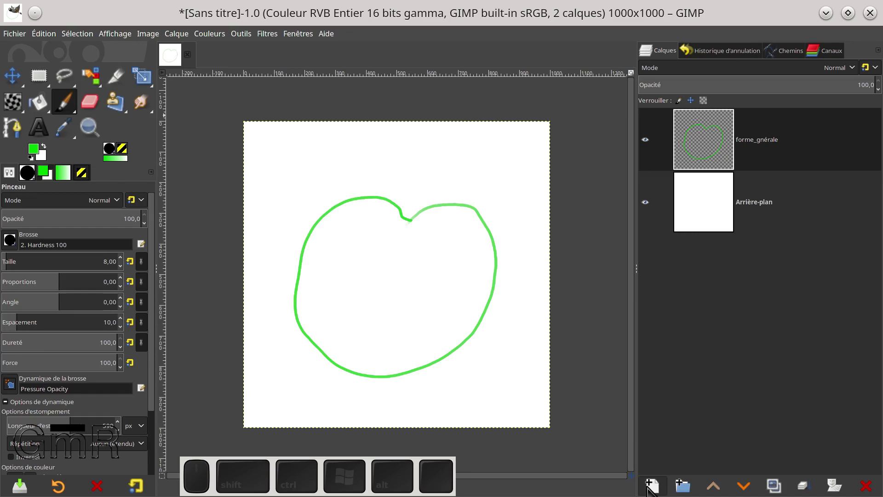
# Add a transparent Calque layer and draw the green stem outline with rounded tip, zoomed in.
pyautogui.click(652, 481)
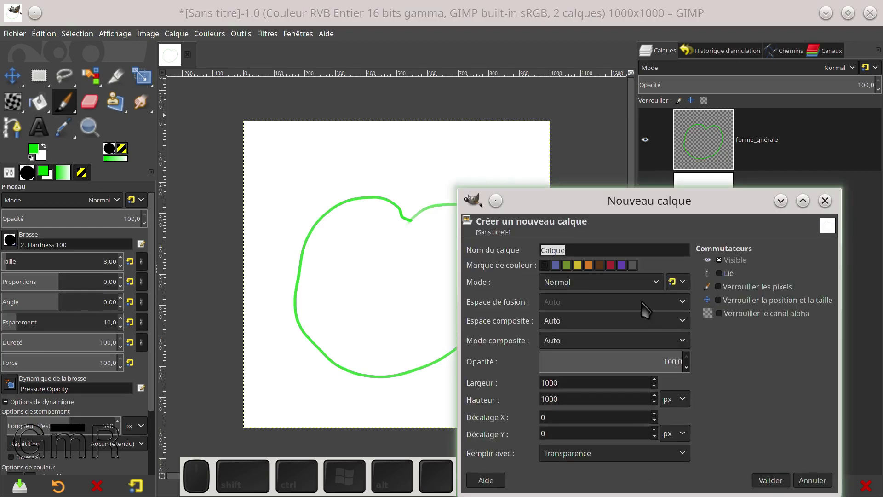
pyautogui.click(779, 484)
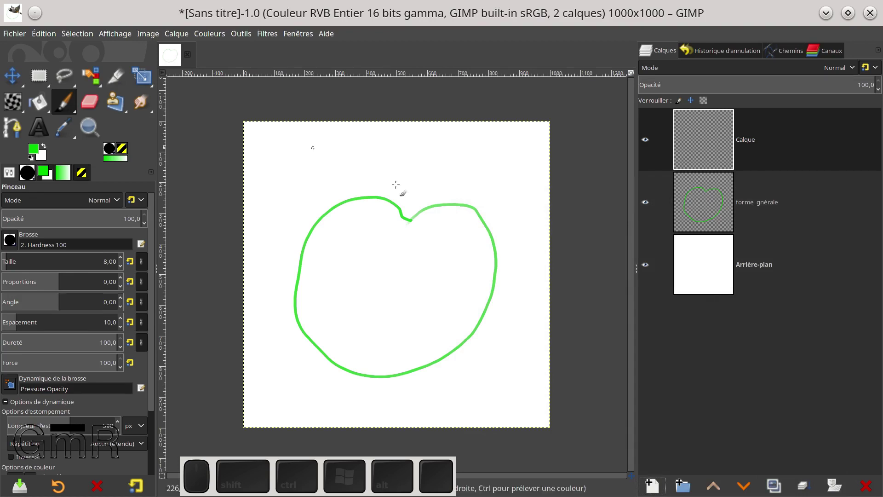
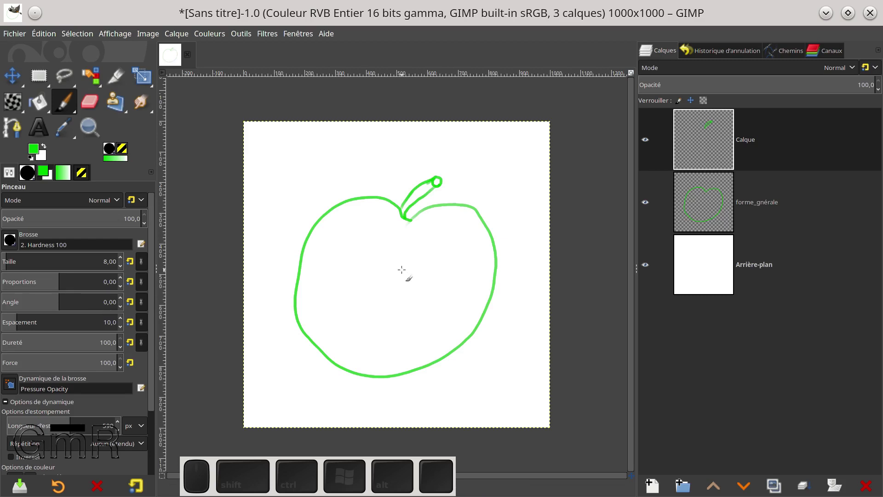
pyautogui.scroll(3)
pyautogui.scroll(3)
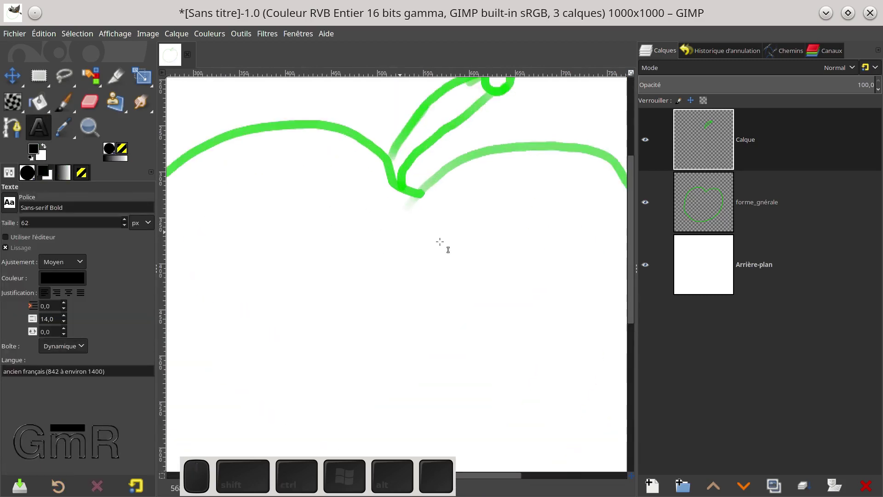
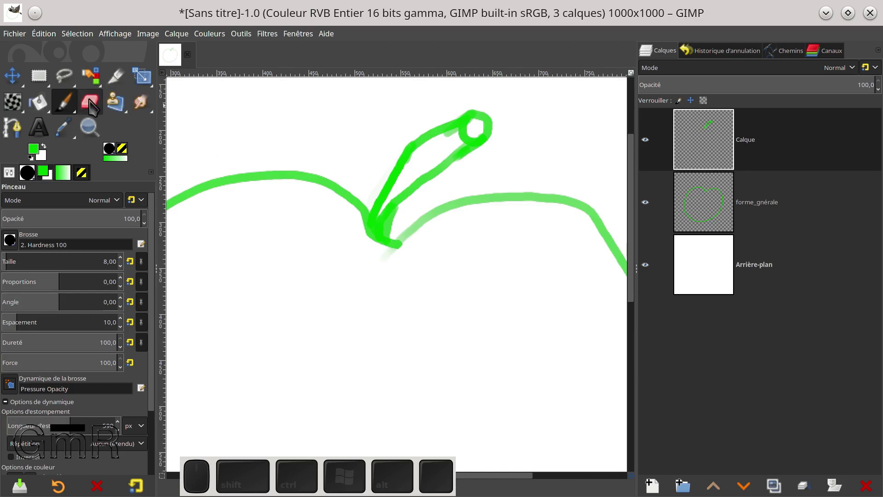
pyautogui.click(48, 108)
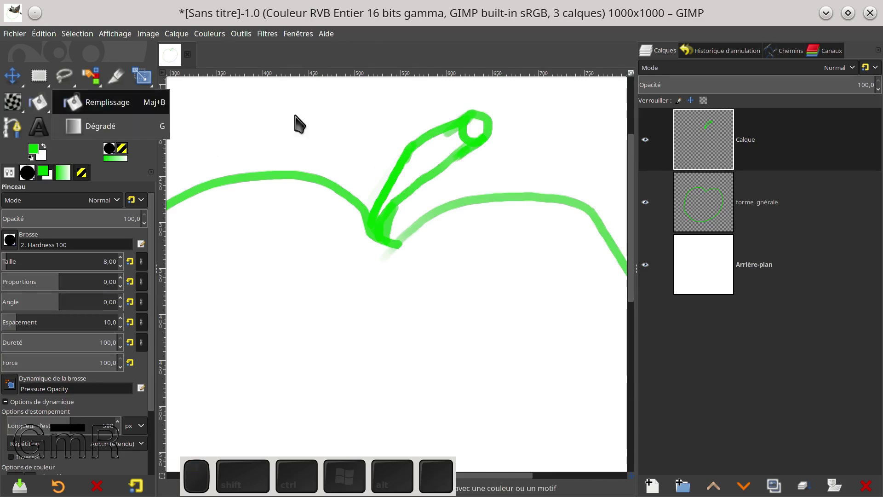
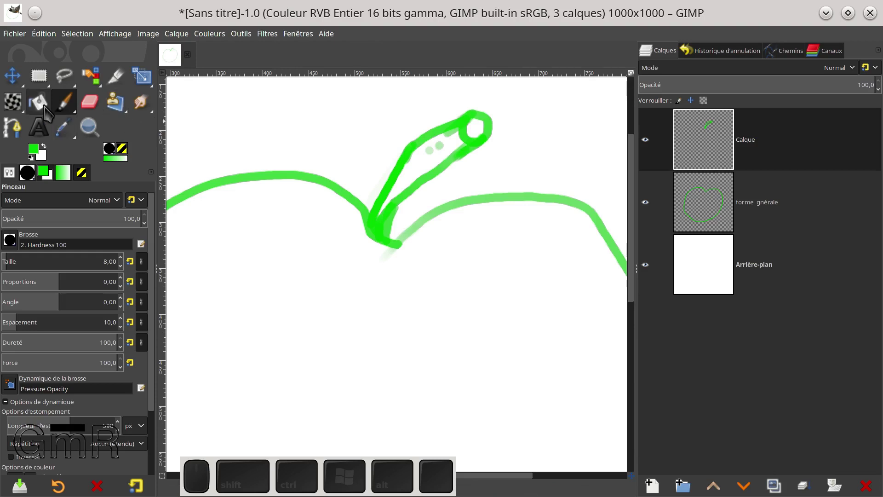
pyautogui.click(53, 109)
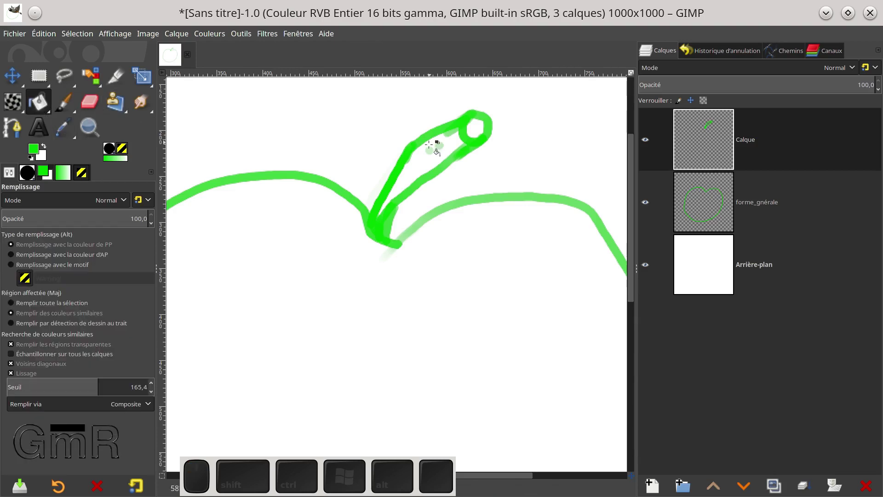
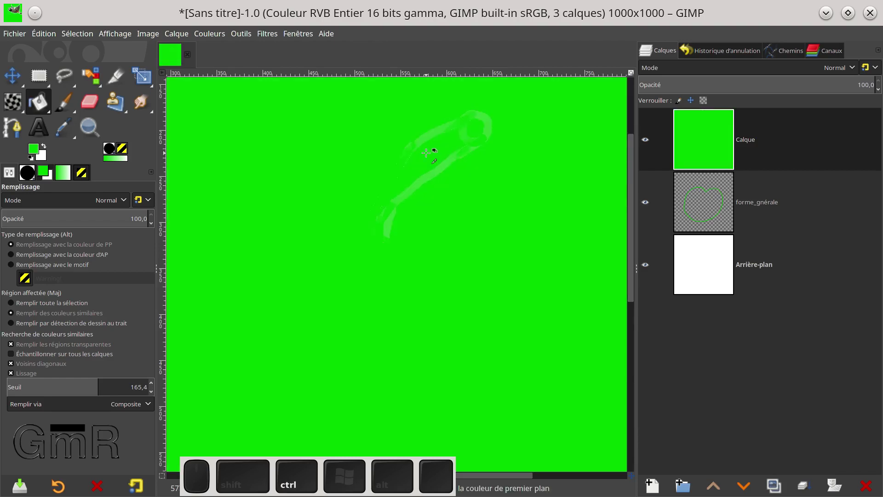
# Undo the flooded fill and return to the Paintbrush with Dynamics Off.
pyautogui.press('ctrl+z')
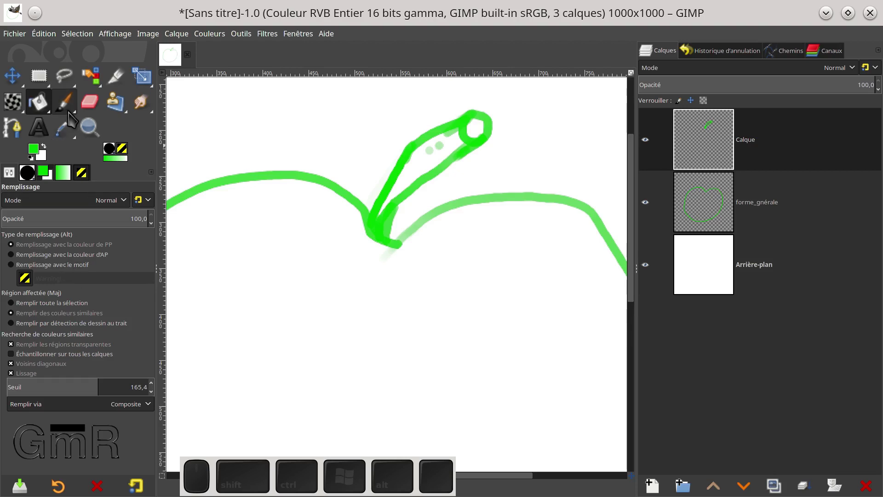
pyautogui.click(69, 111)
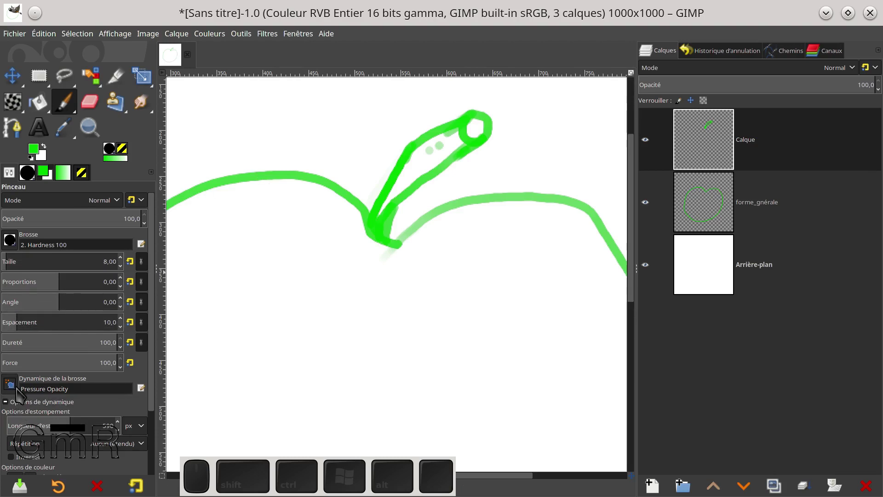
pyautogui.click(12, 389)
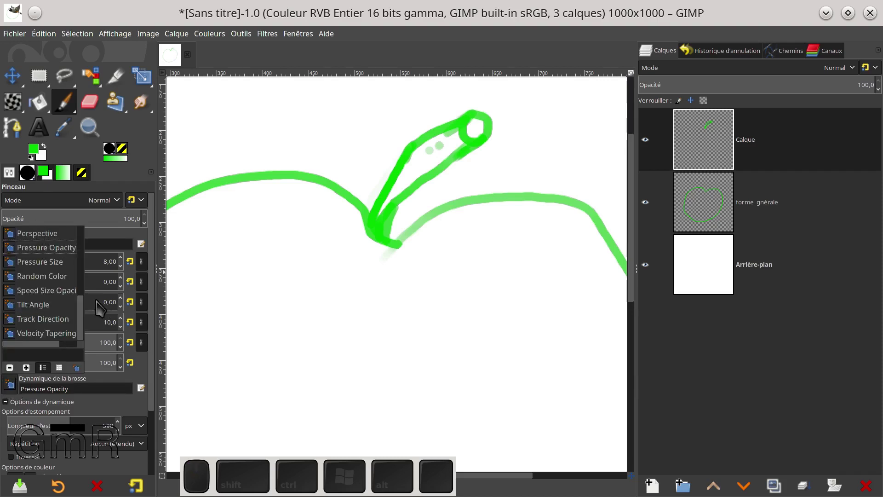
pyautogui.moveTo(82, 309); pyautogui.dragTo(36, 275)
pyautogui.click(34, 261)
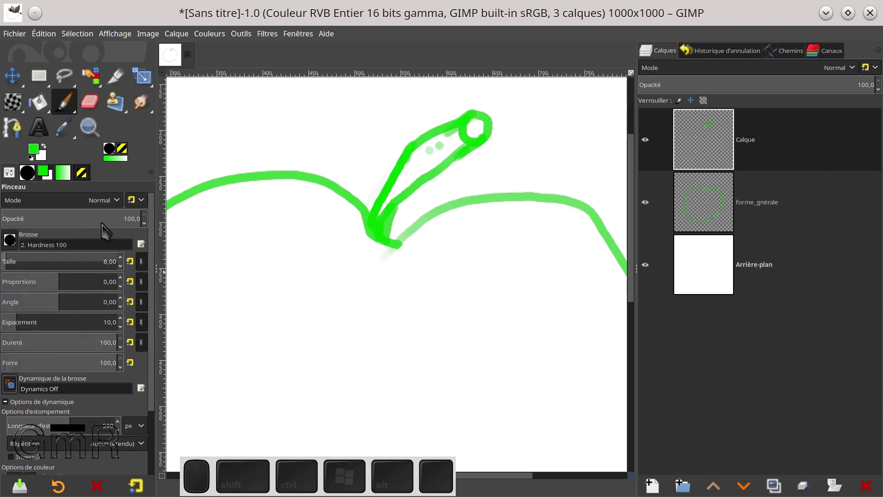
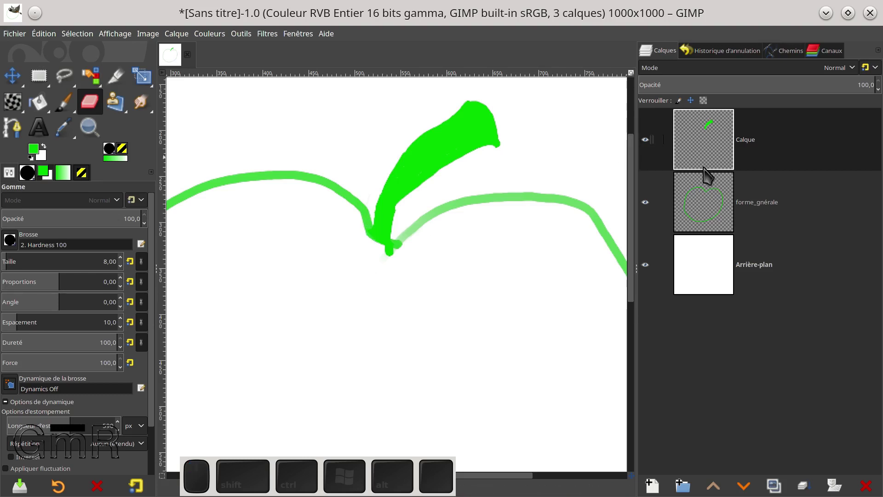
# With the stem painted solid green, make forme_gnérale active and reach for the fill tools.
pyautogui.click(711, 210)
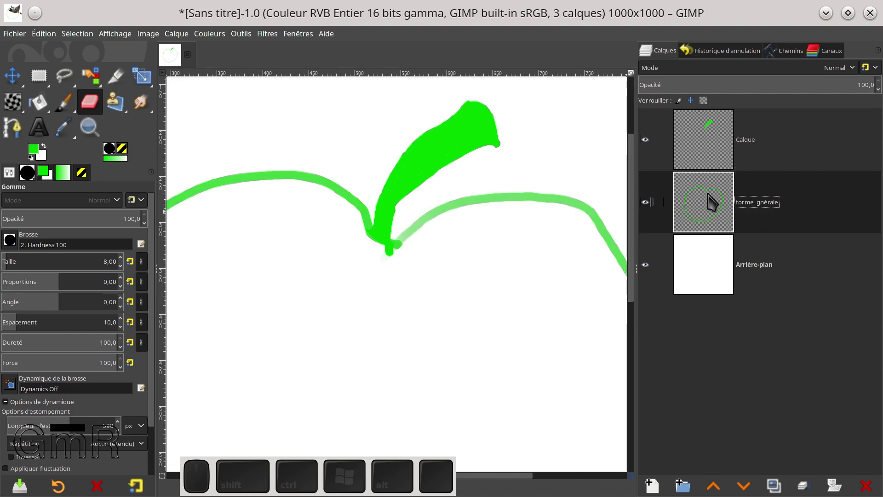
pyautogui.moveTo(714, 212); pyautogui.dragTo(709, 214)
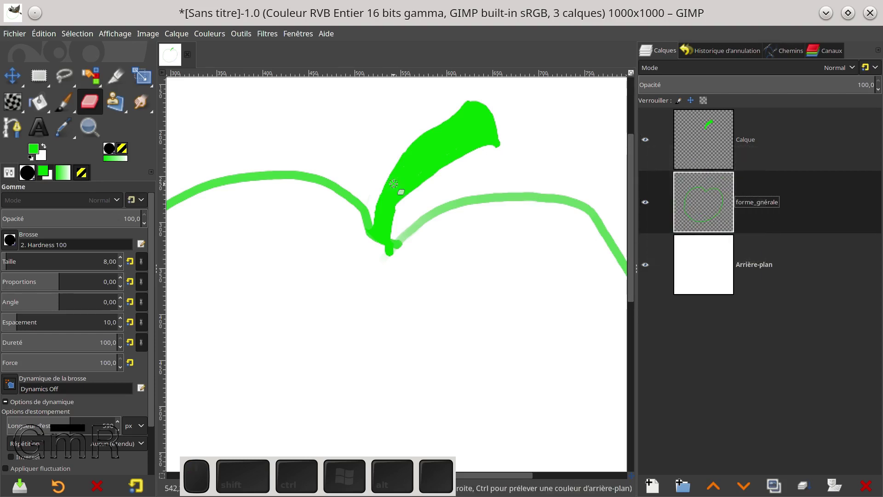
pyautogui.click(52, 109)
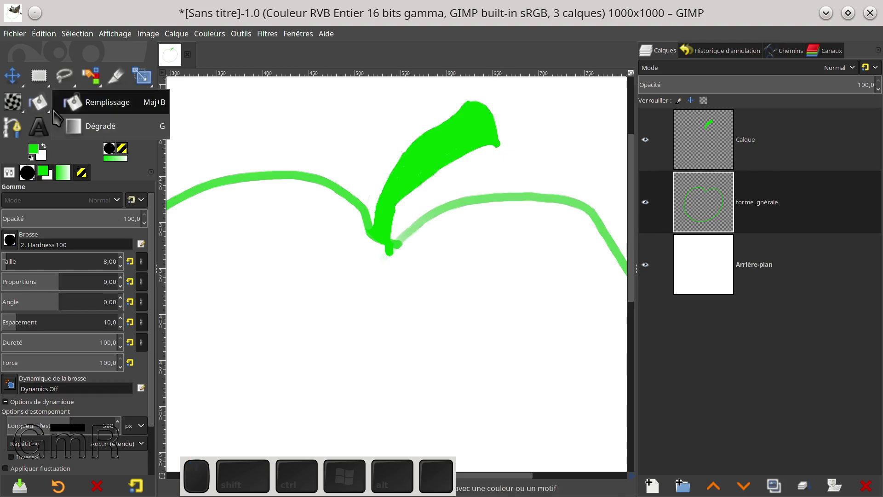
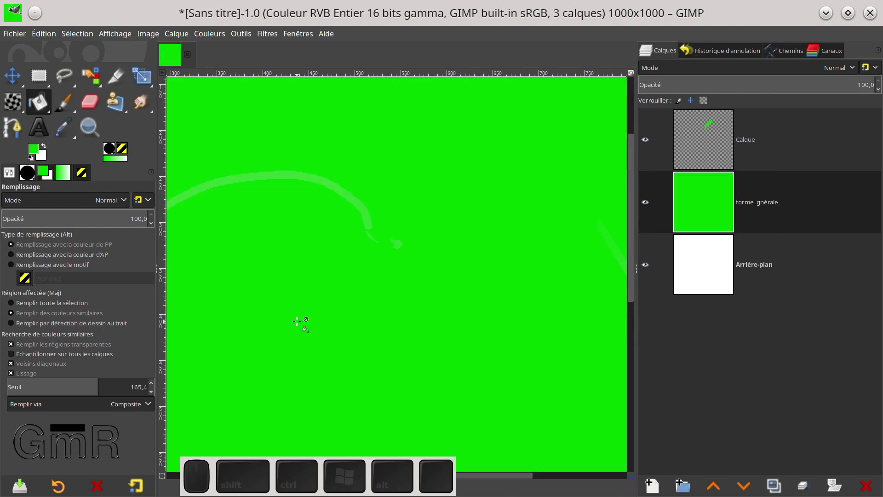
# Undo the bucket fill that flooded forme_gnérale and return to the Paintbrush.
pyautogui.press('ctrl+z')
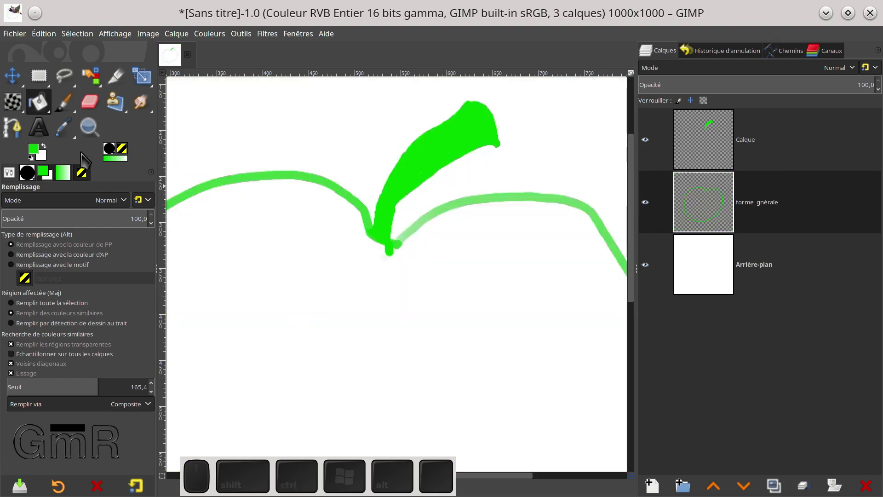
pyautogui.click(65, 110)
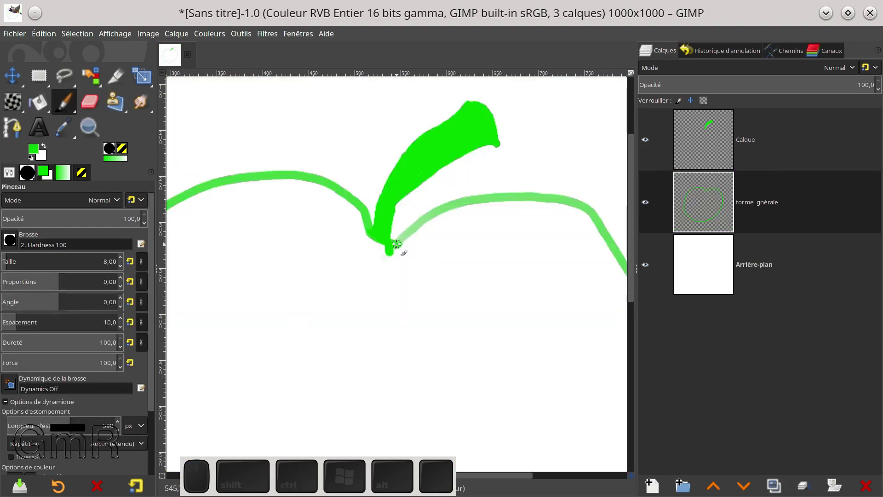
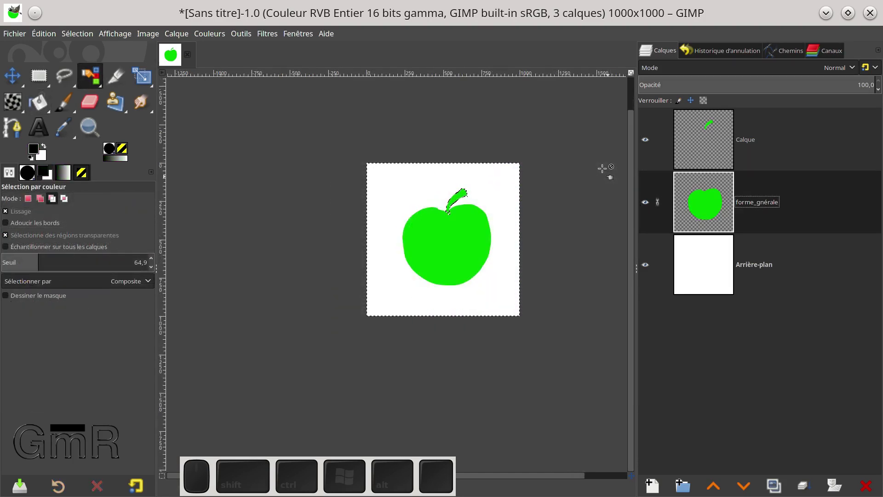
# Create a layer group and move Calque and forme_gnérale into it.
pyautogui.click(707, 149)
pyautogui.rightClick(709, 148)
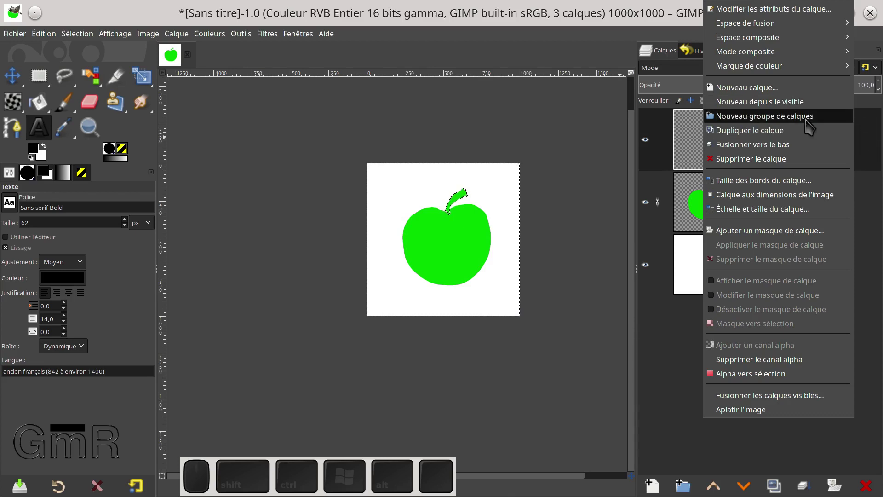
pyautogui.click(804, 123)
pyautogui.moveTo(719, 192); pyautogui.dragTo(720, 182)
pyautogui.click(736, 238)
pyautogui.click(761, 144)
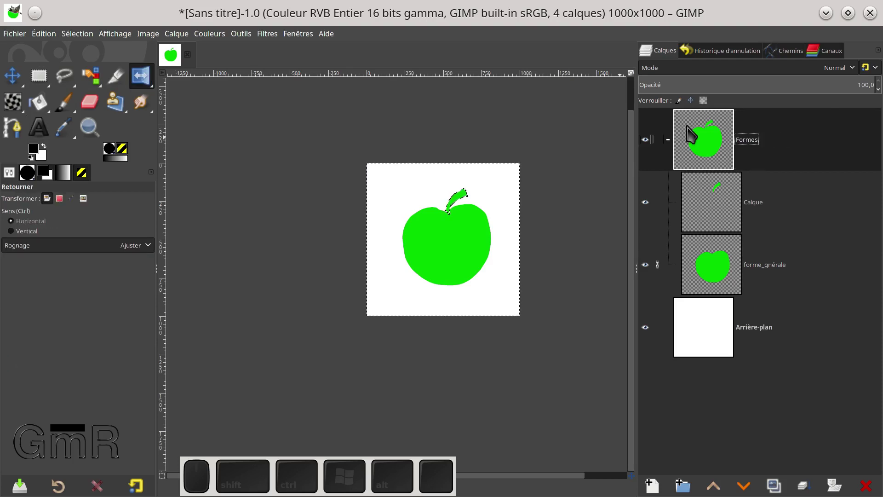
# Name the layer group Formes.
pyautogui.click(669, 149)
pyautogui.click(663, 148)
pyautogui.click(727, 332)
pyautogui.click(720, 154)
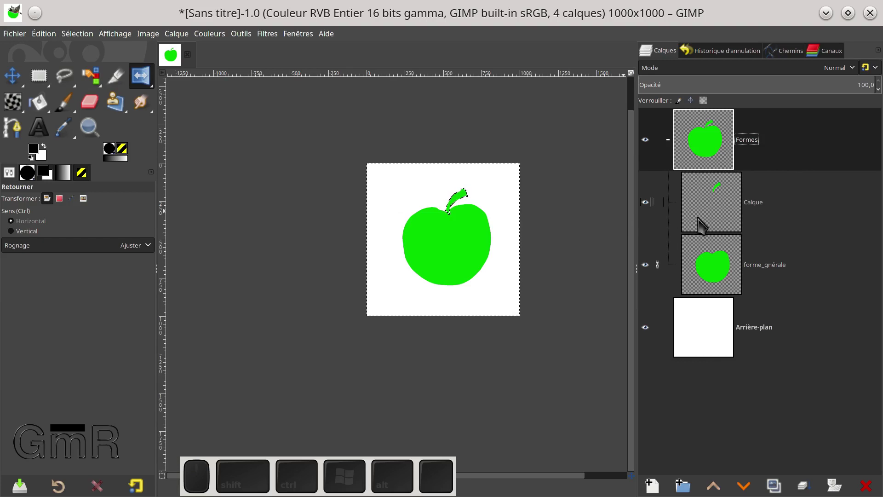
# Select the green apple body by colour on forme_gnérale and zoom in.
pyautogui.click(730, 273)
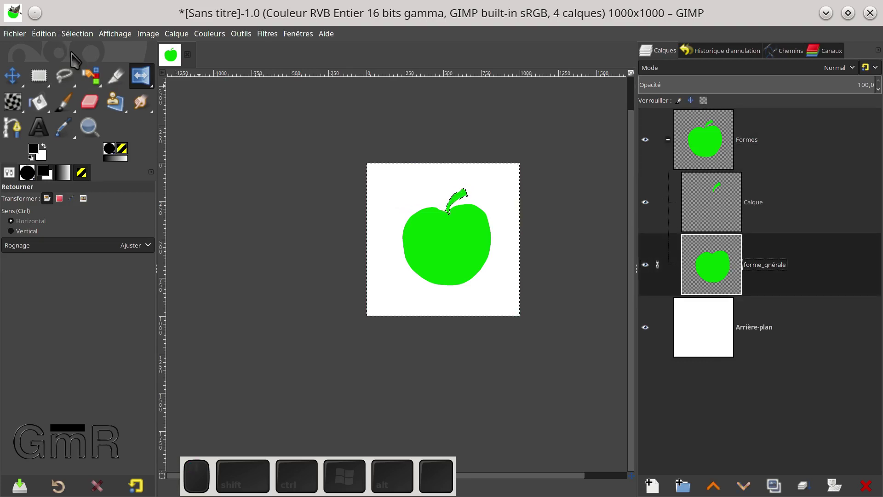
pyautogui.click(101, 85)
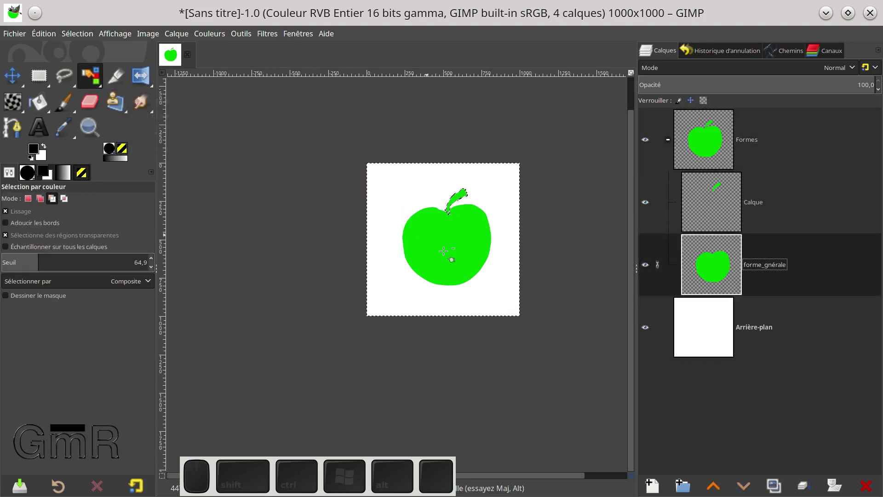
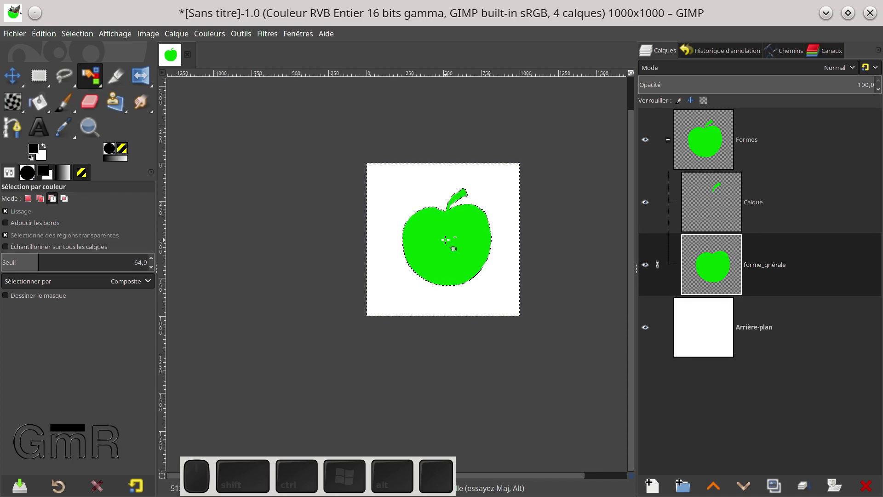
pyautogui.scroll(3)
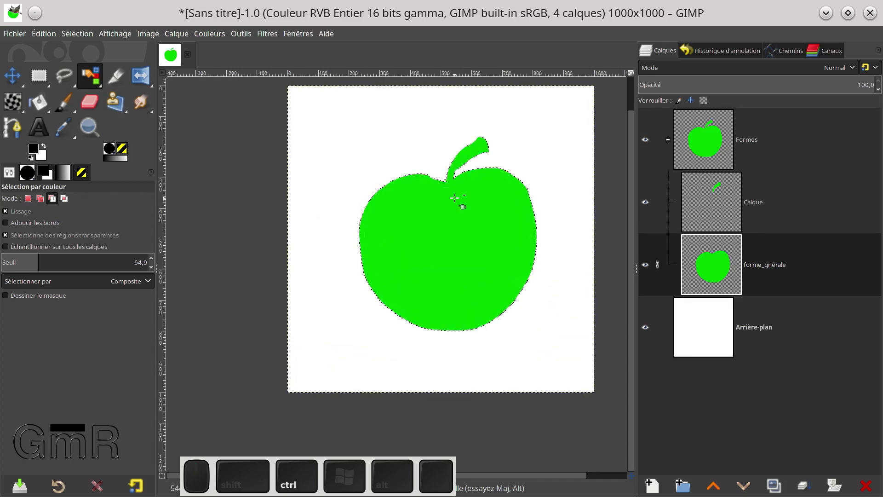
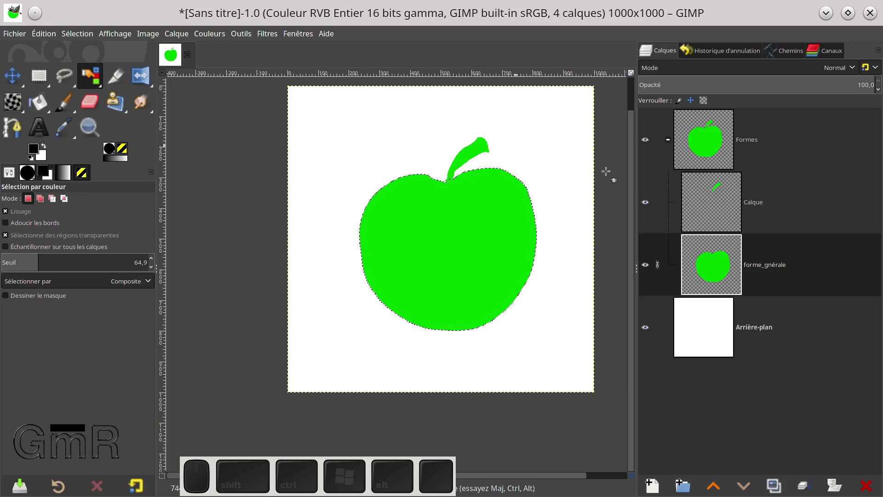
pyautogui.click(719, 153)
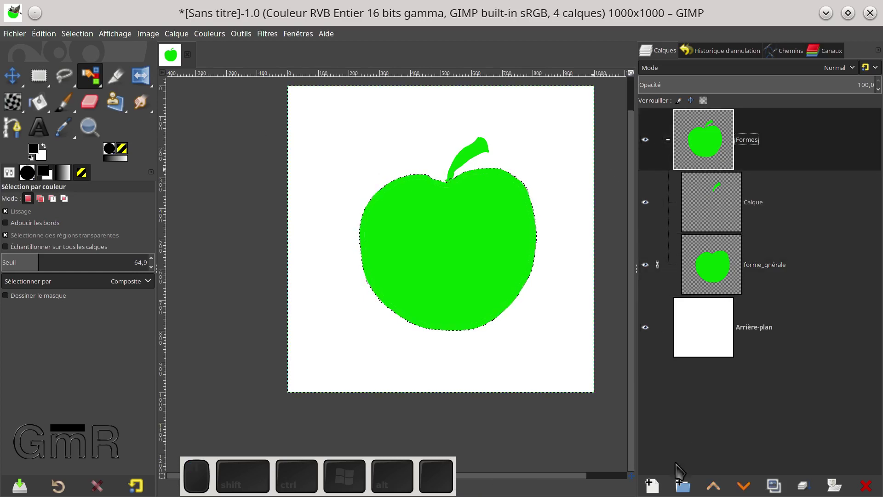
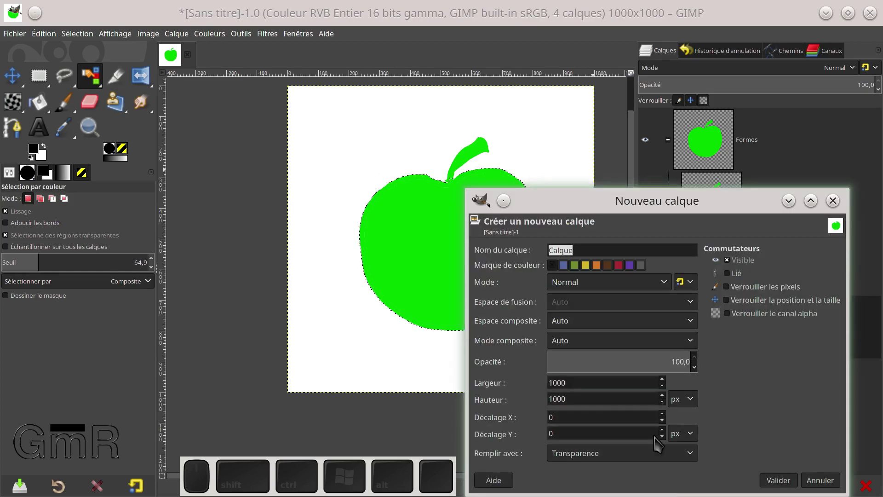
# Add transparent layer Calque #1 and move it to the top of the stack above Formes.
pyautogui.click(782, 483)
pyautogui.moveTo(729, 260); pyautogui.dragTo(752, 143)
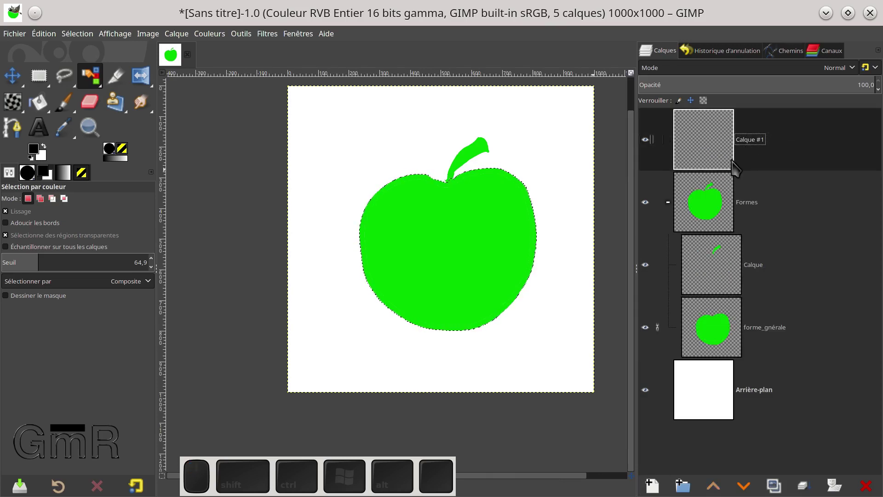
# Pick a dark red colour, switch to the airbrush and choose the soft Hardness 025 brush.
pyautogui.click(37, 173)
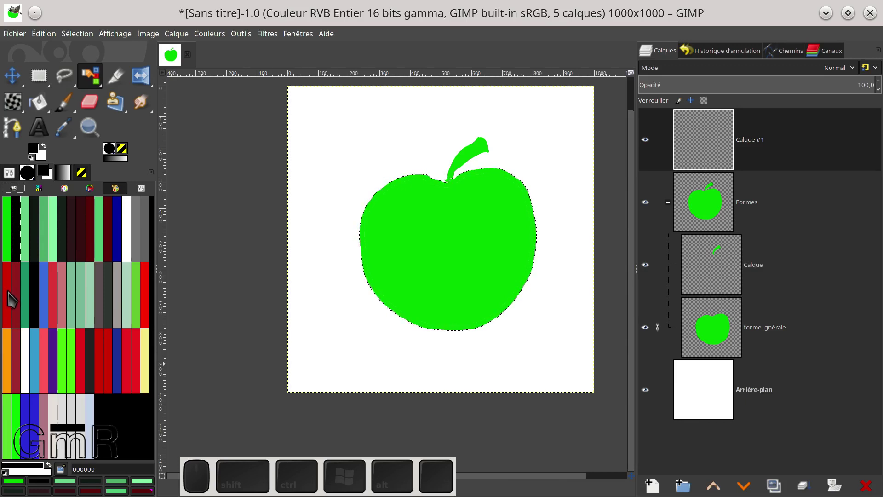
pyautogui.click(23, 299)
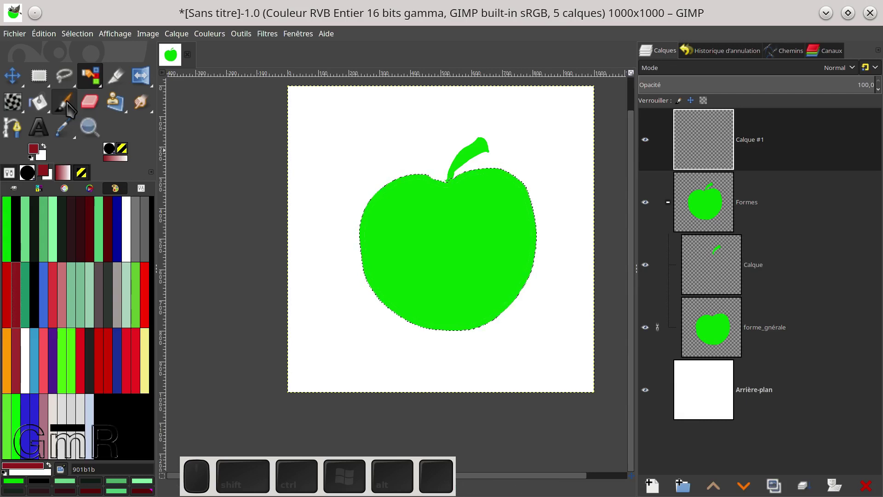
pyautogui.click(72, 110)
pyautogui.moveTo(74, 111); pyautogui.dragTo(132, 155)
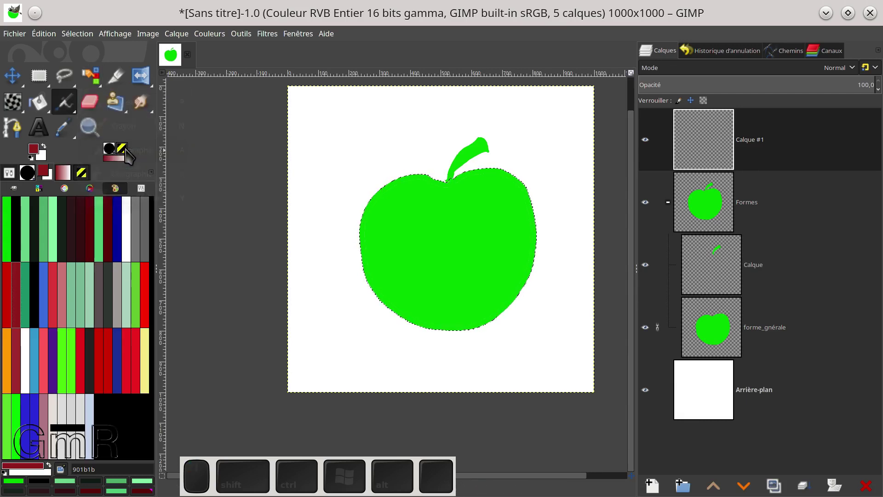
pyautogui.click(17, 175)
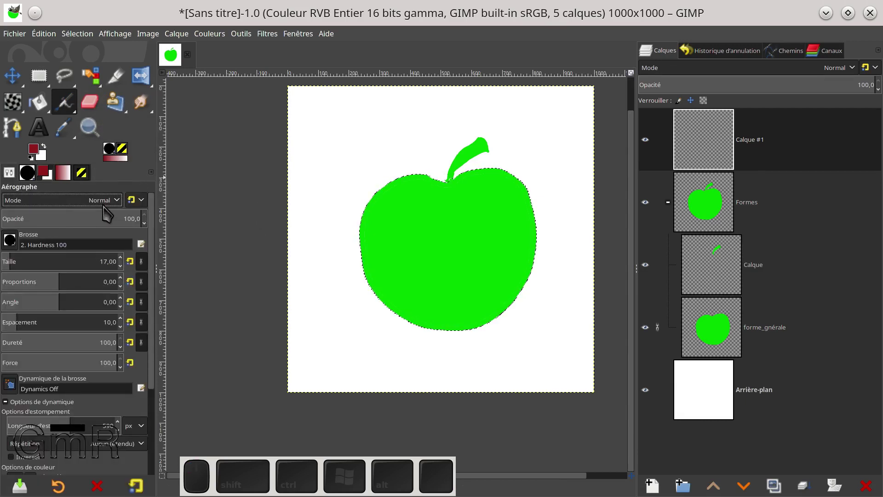
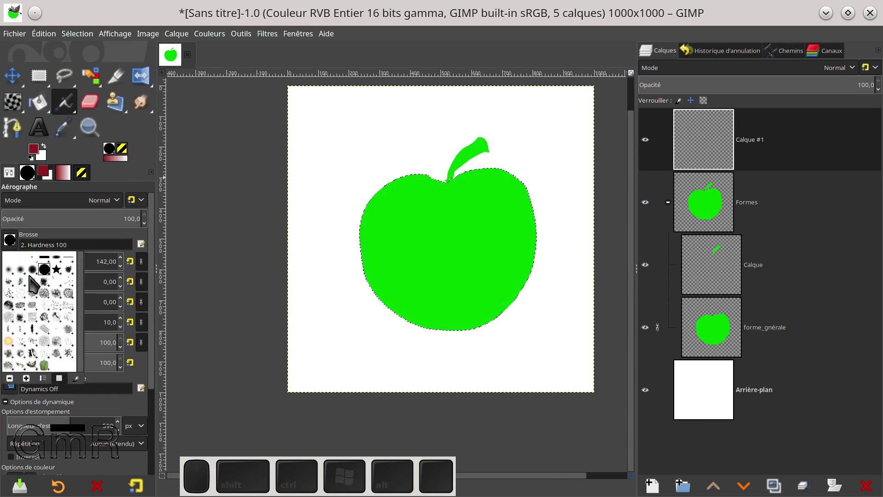
pyautogui.click(13, 275)
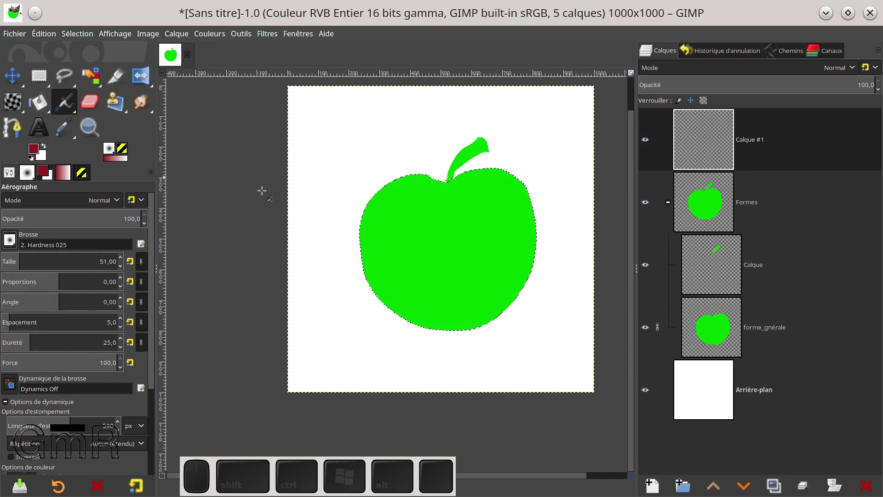
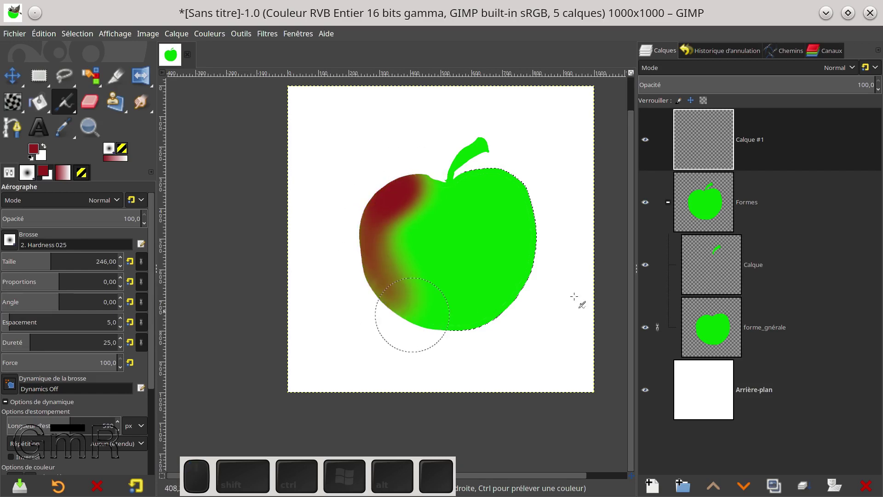
# Hide the green Formes shape layers so only the red strokes remain visible.
pyautogui.click(652, 210)
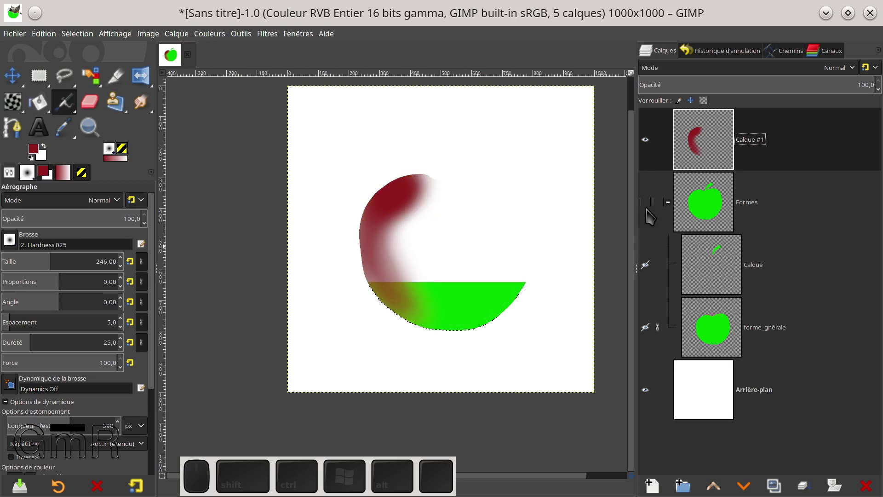
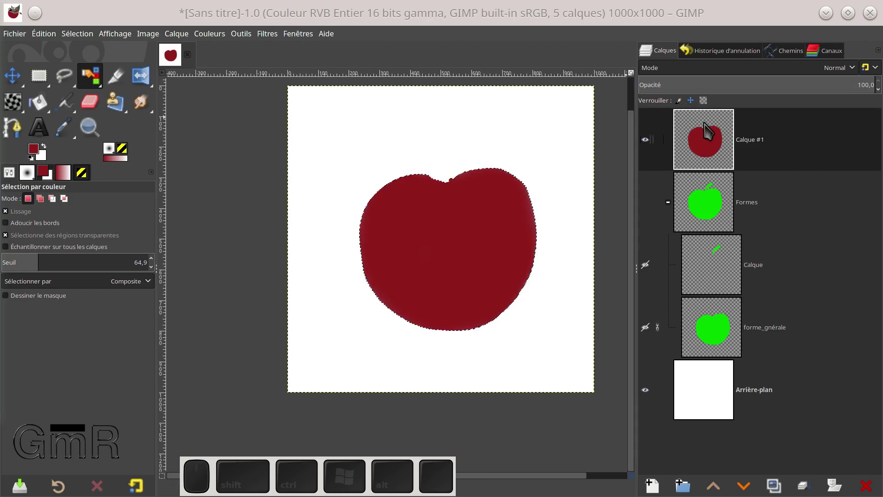
# Rename the red apple layer to 'couleur'.
pyautogui.click(754, 144)
pyautogui.click(754, 144)
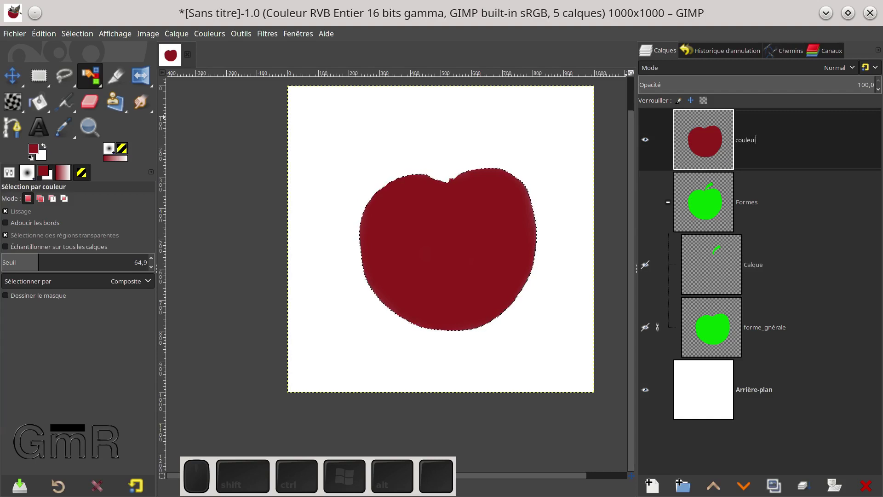
pyautogui.press('BackSpace')
pyautogui.press('r')
pyautogui.press('Return')
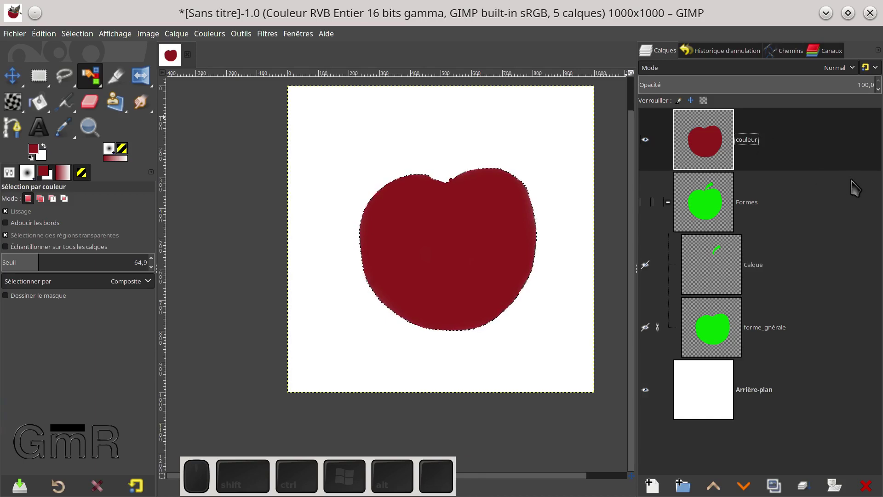
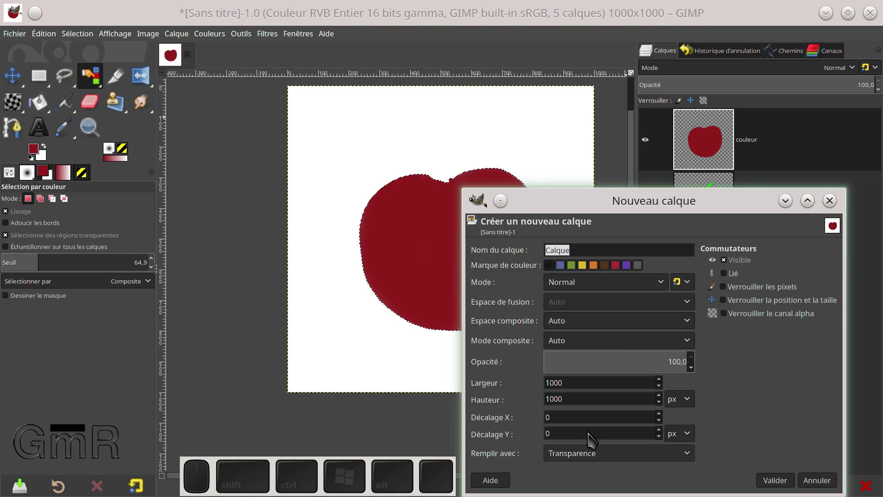
# Set the new layer's mode to Multiply and create it above couleur.
pyautogui.click(664, 287)
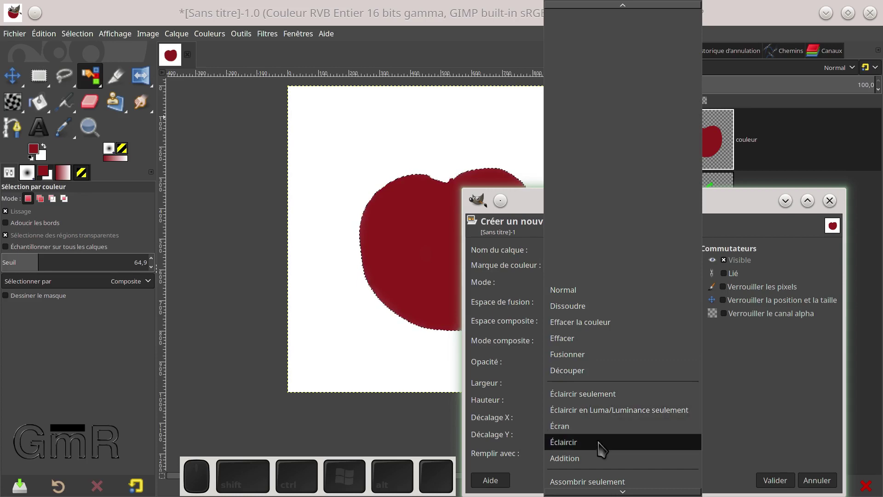
pyautogui.scroll(-3)
pyautogui.scroll(-3)
pyautogui.scroll(-3)
pyautogui.click(595, 476)
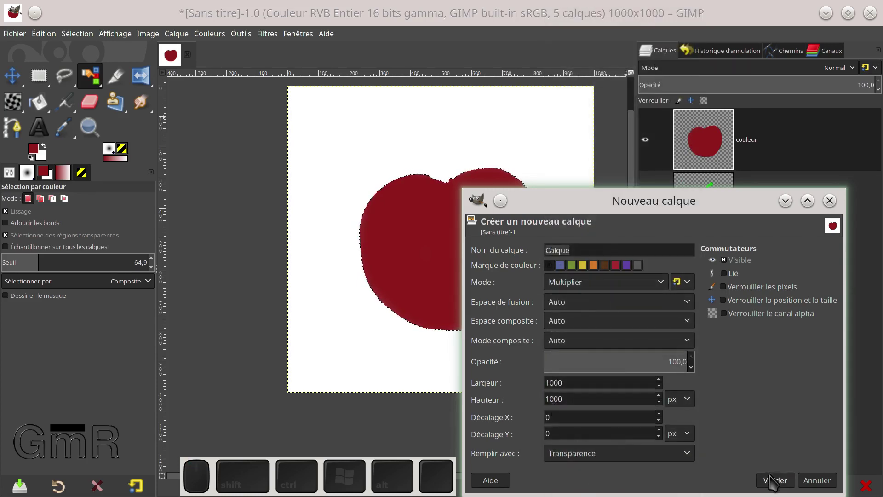
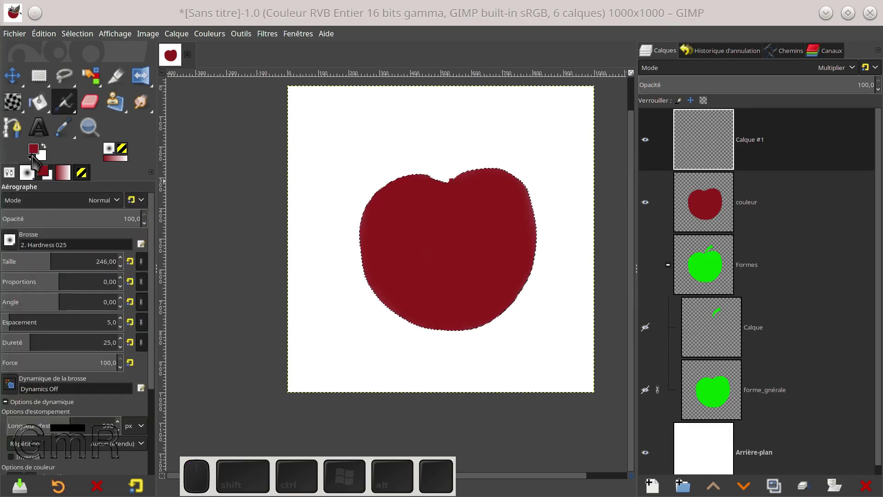
# Airbrush black shading on the apple's right and lower right edge, undoing two strokes.
pyautogui.moveTo(35, 165); pyautogui.dragTo(38, 165)
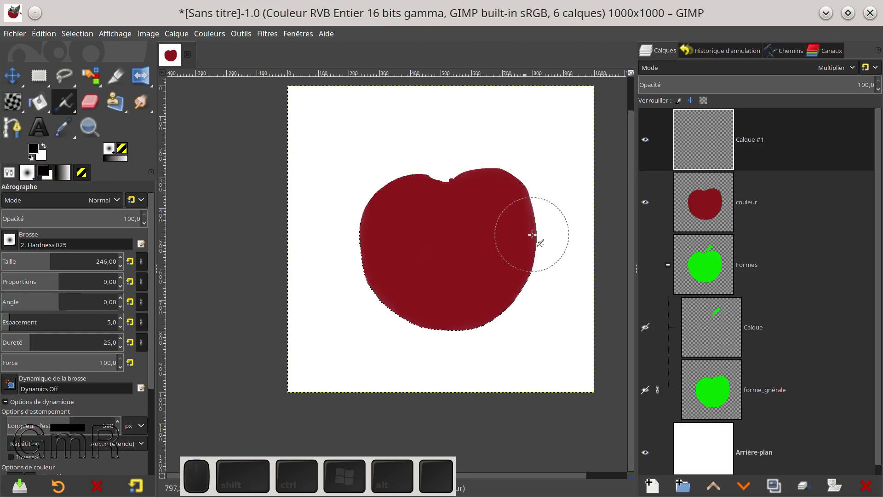
pyautogui.moveTo(533, 238); pyautogui.dragTo(521, 261)
pyautogui.moveTo(523, 238); pyautogui.dragTo(504, 296)
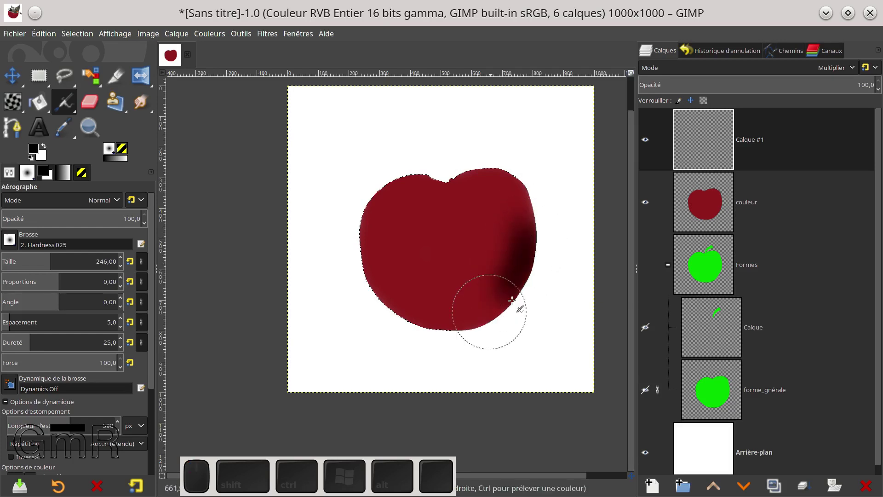
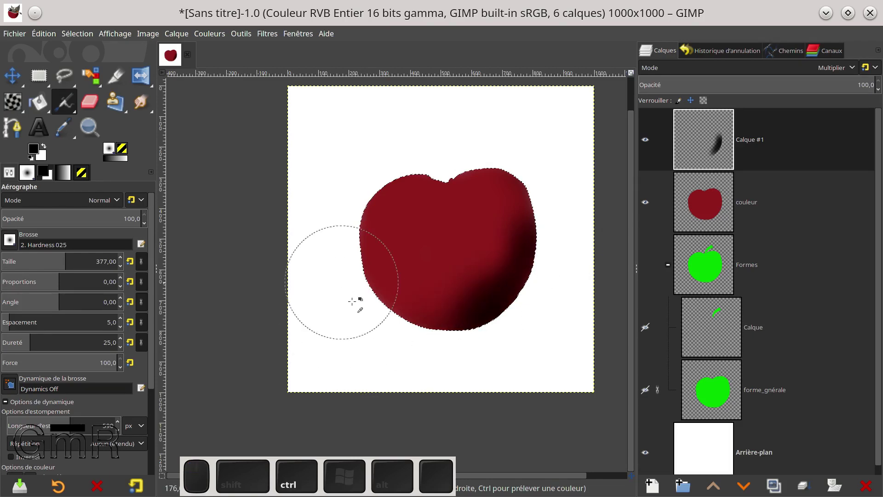
pyautogui.press('ctrl+z')
pyautogui.press('ctrl+z')
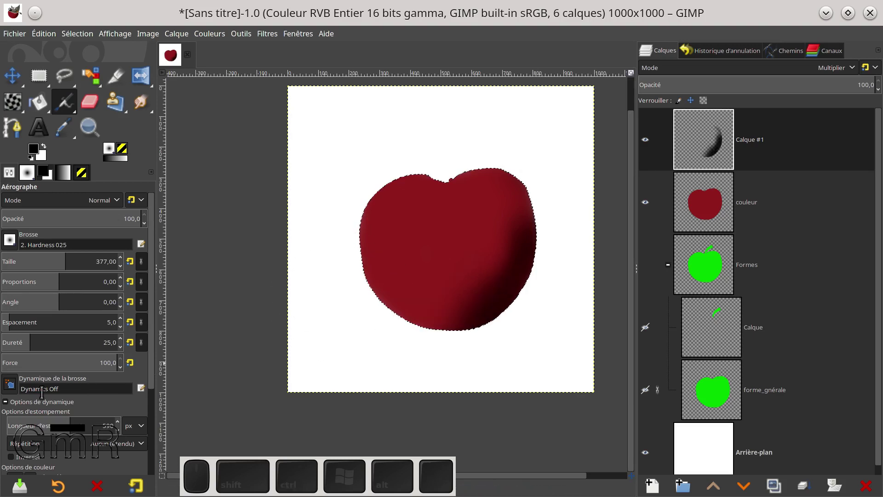
# Set the airbrush's brush dynamics to Pressure Opacity.
pyautogui.click(20, 387)
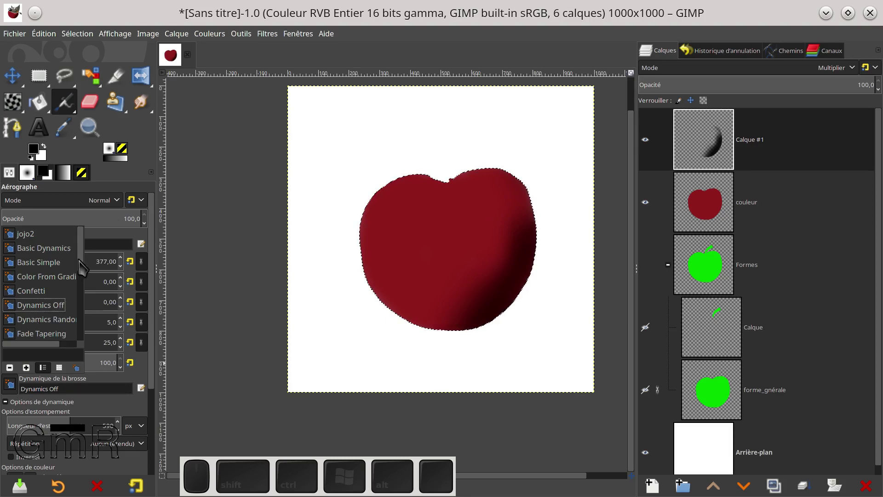
pyautogui.moveTo(86, 267); pyautogui.dragTo(83, 272)
pyautogui.moveTo(84, 275); pyautogui.dragTo(62, 299)
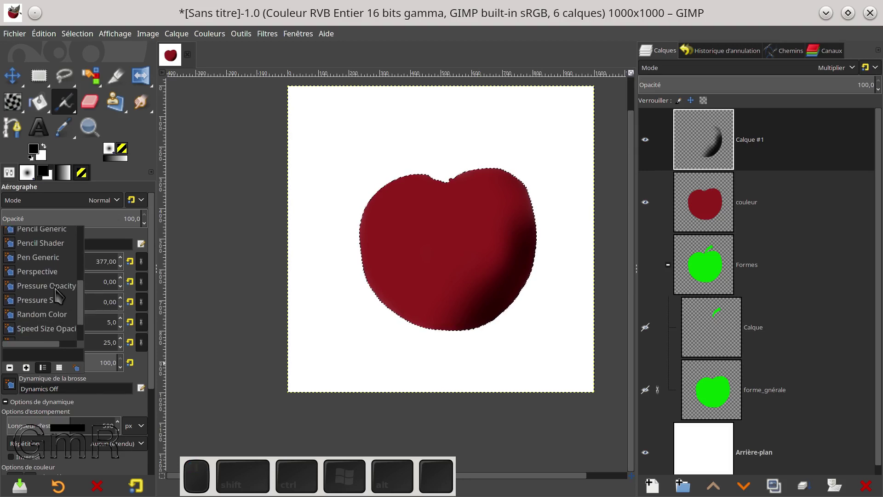
pyautogui.click(59, 293)
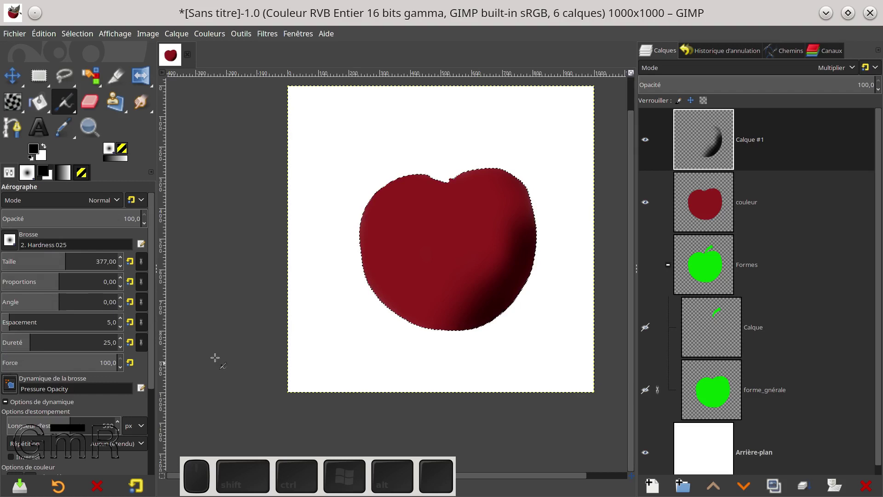
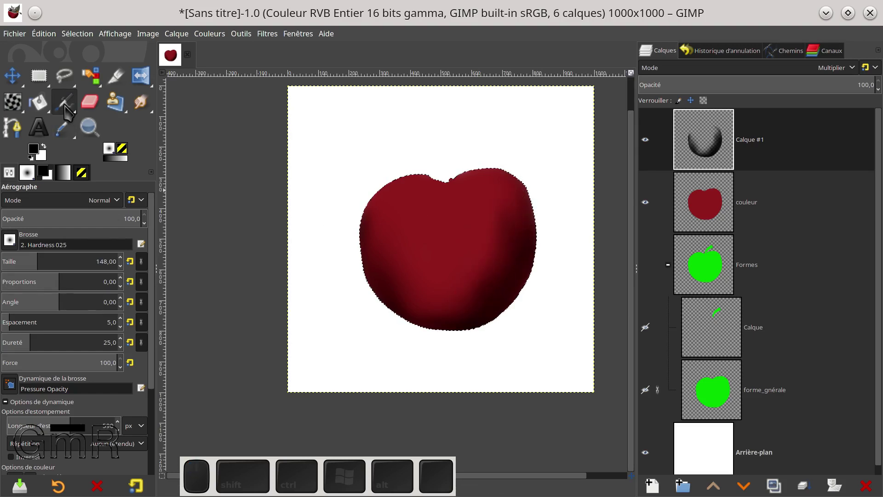
# Dab black shading around the stem hollow and along both top shoulders of the apple.
pyautogui.click(527, 205)
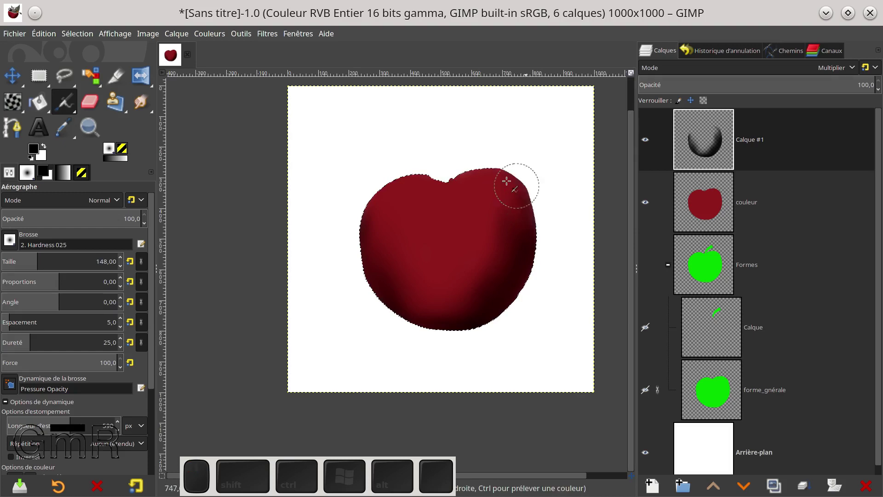
pyautogui.click(510, 186)
pyautogui.click(520, 192)
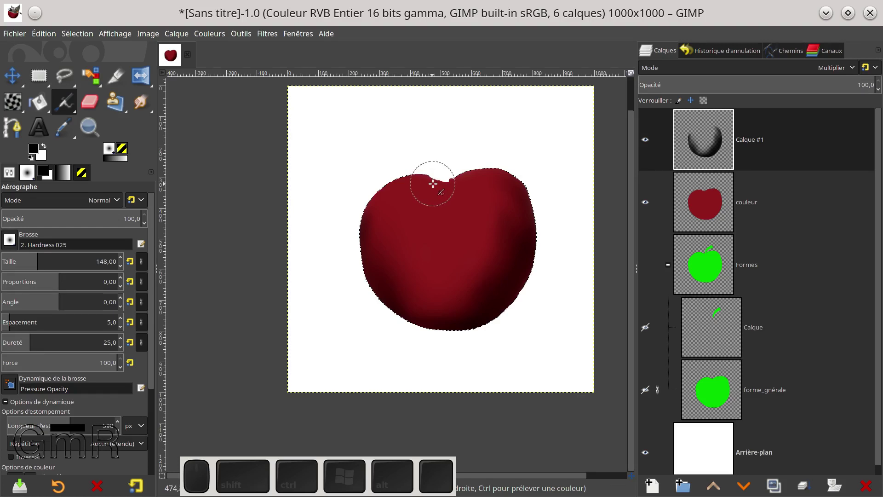
pyautogui.click(429, 180)
pyautogui.click(436, 186)
pyautogui.moveTo(449, 188); pyautogui.dragTo(403, 185)
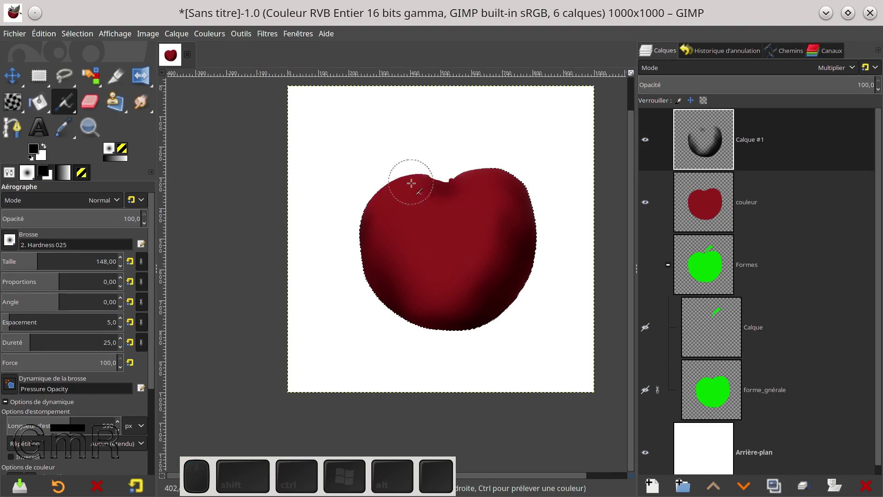
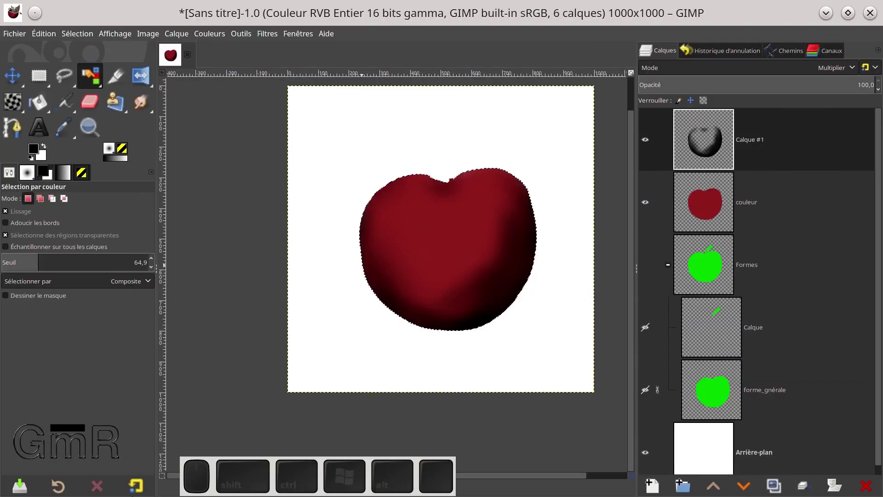
# Erase at about 41 opacity to lighten the central shading, then hide the couleur layer.
pyautogui.click(94, 112)
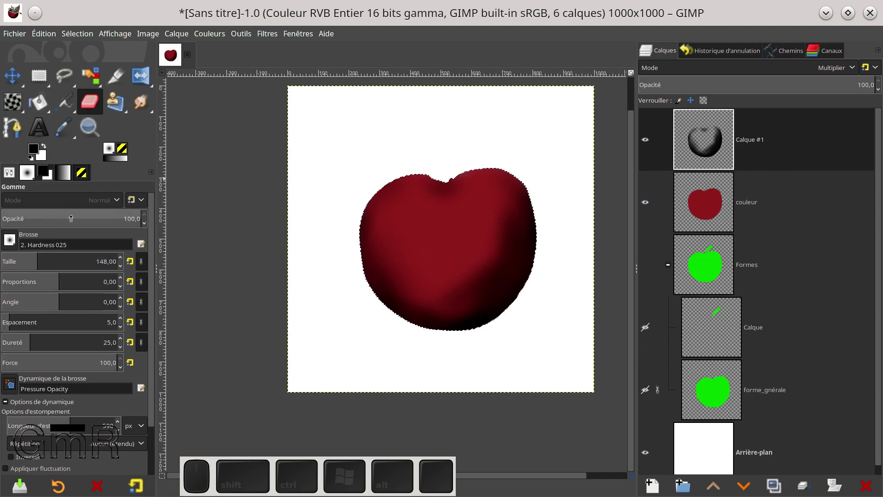
pyautogui.moveTo(72, 217); pyautogui.dragTo(399, 184)
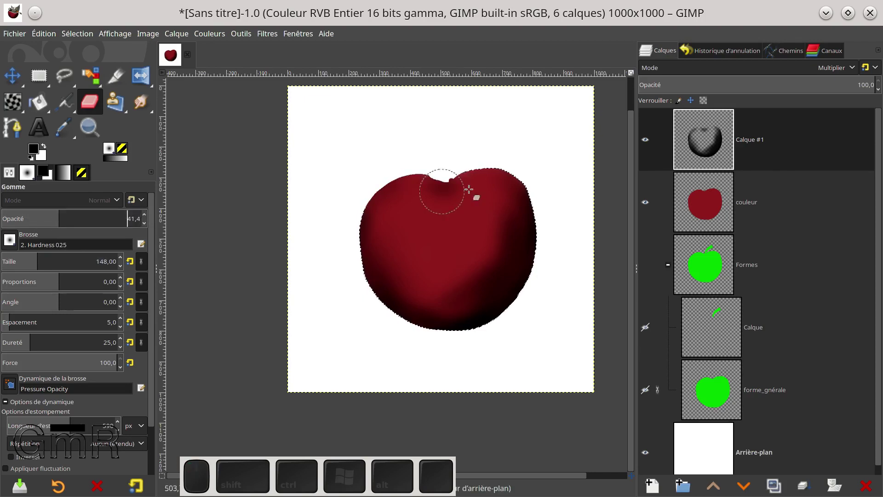
pyautogui.click(504, 226)
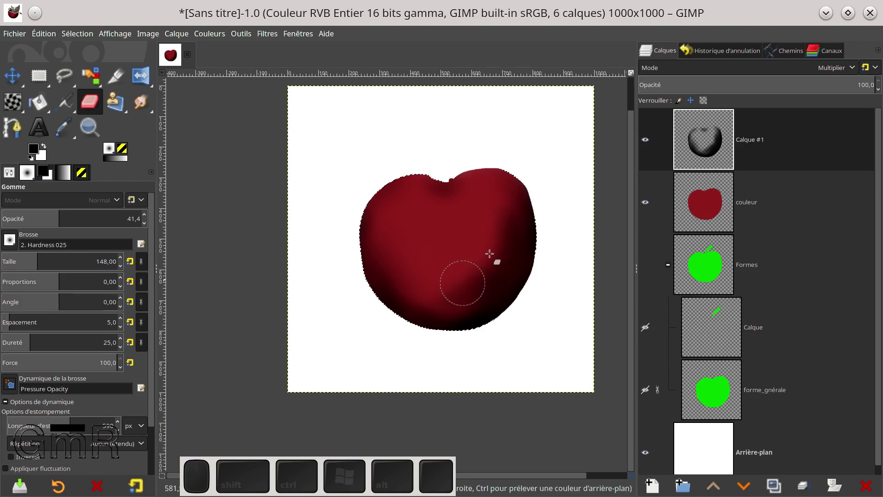
pyautogui.moveTo(502, 208); pyautogui.dragTo(508, 214)
pyautogui.click(503, 248)
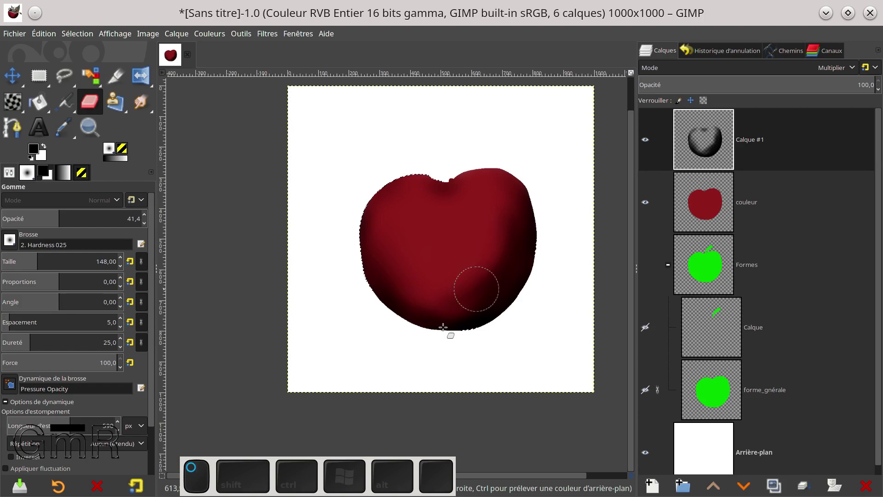
pyautogui.click(651, 212)
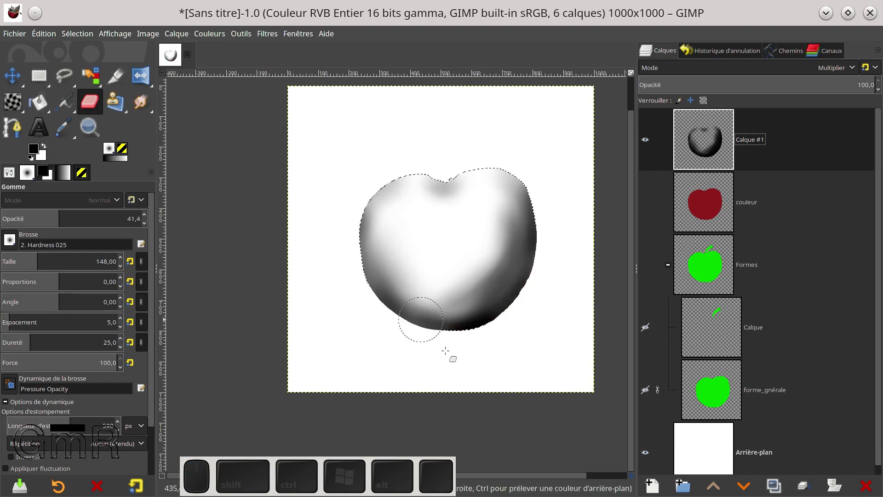
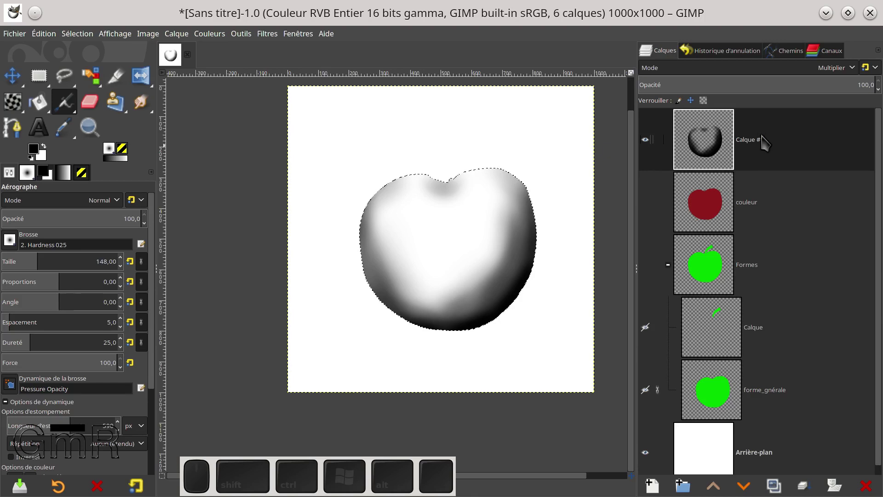
# Rename the shading layer to 'ombre' and show the couleur layer again.
pyautogui.click(766, 142)
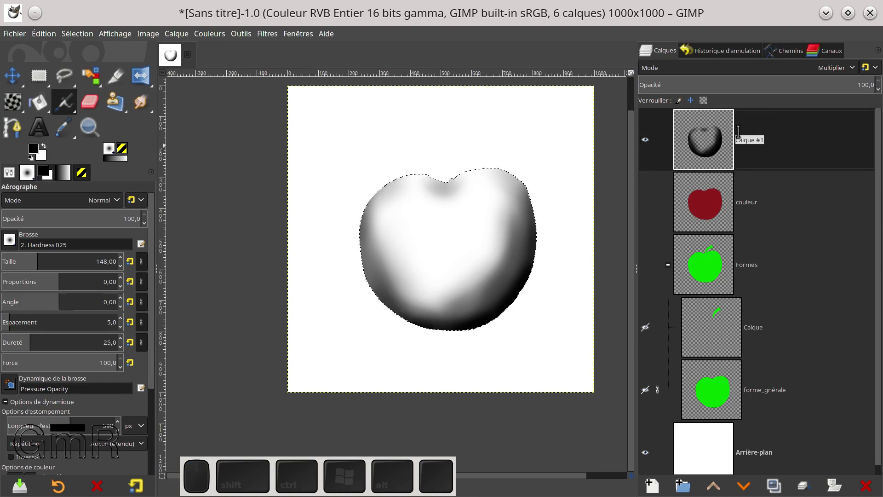
pyautogui.press('o')
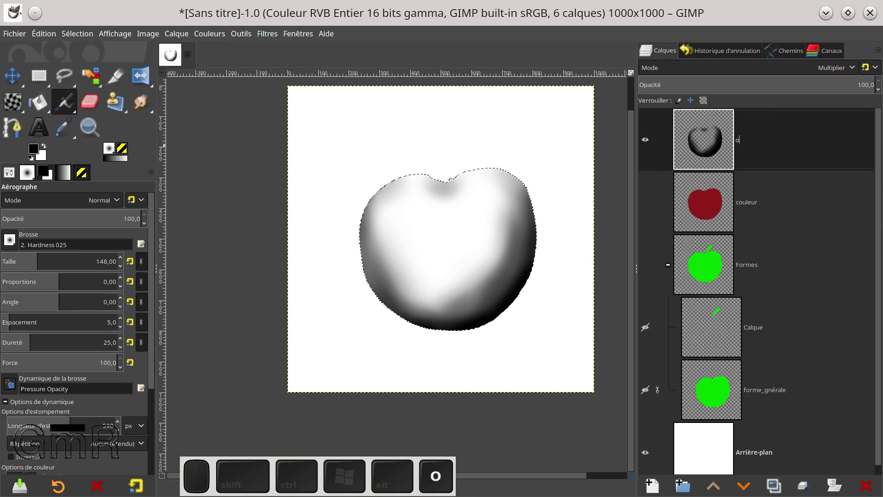
pyautogui.press('m')
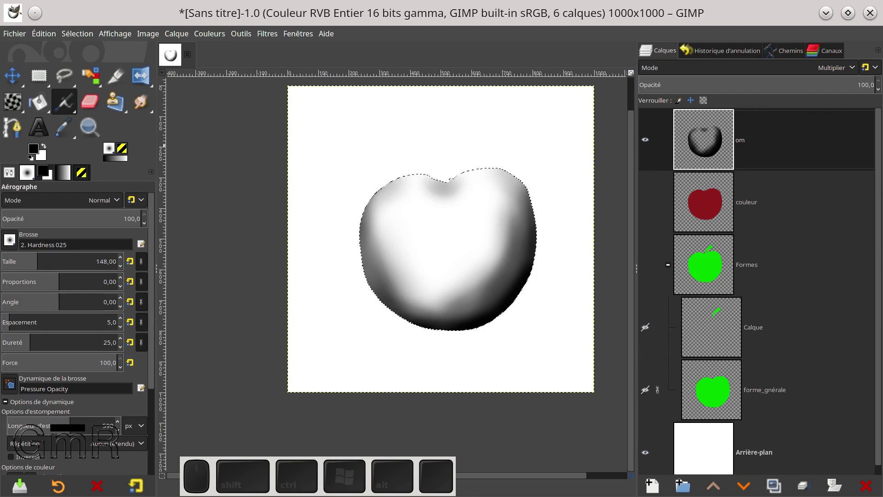
pyautogui.press('Return')
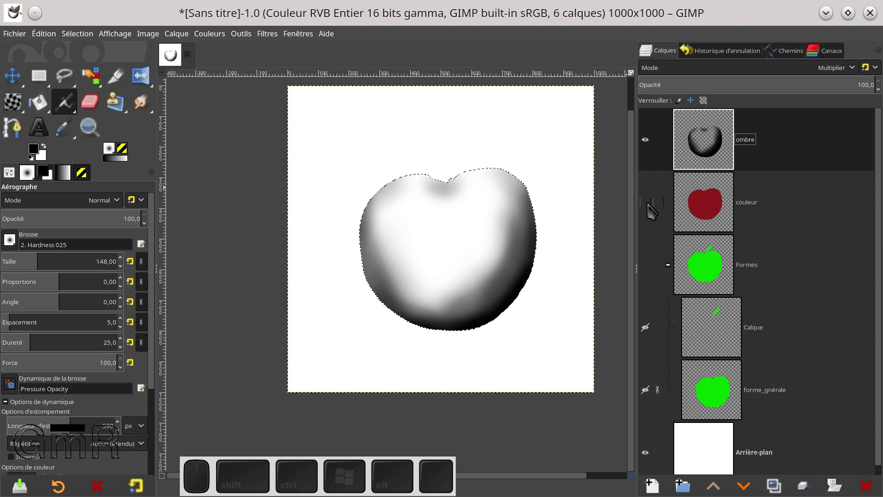
pyautogui.click(653, 210)
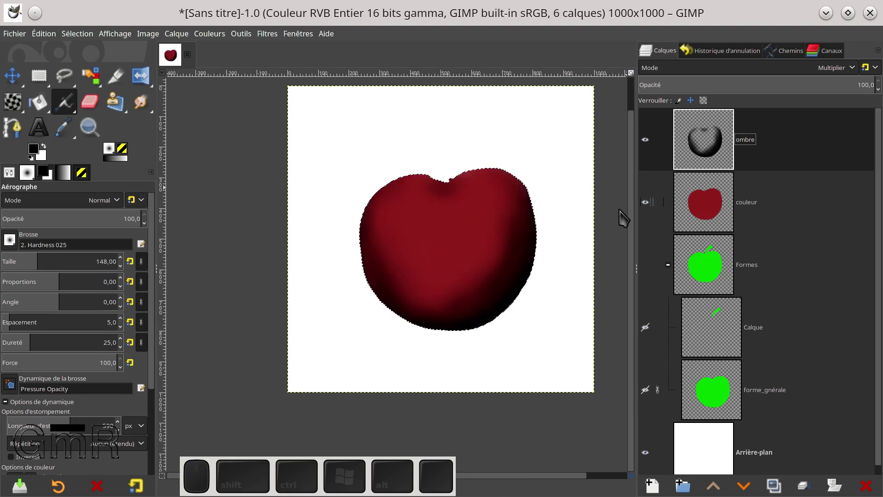
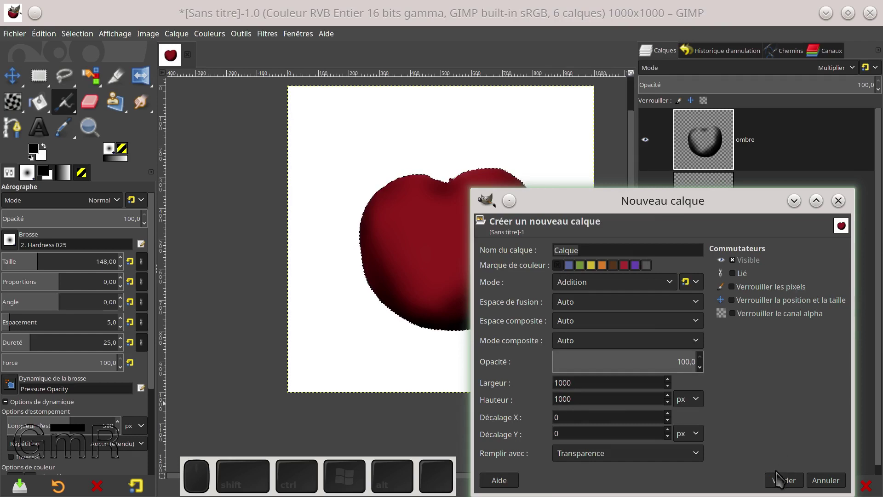
# Create the Addition layer, dab white highlights and lower its opacity to about 57.
pyautogui.click(782, 486)
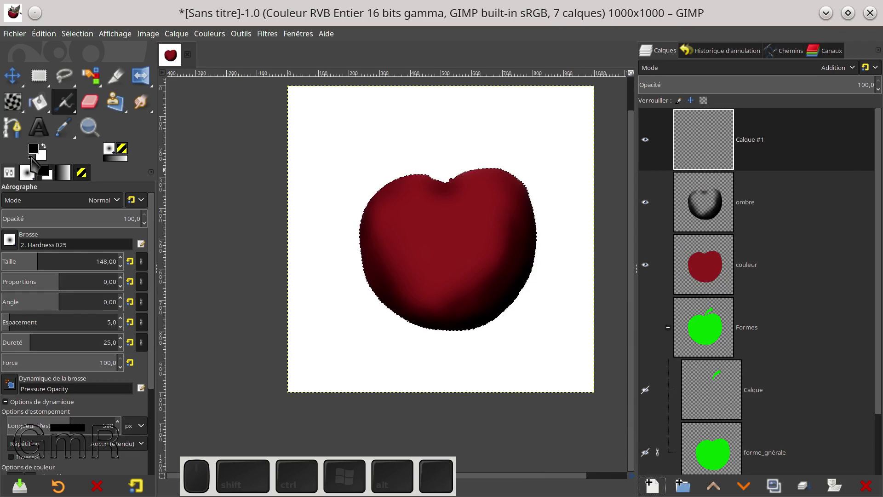
pyautogui.click(46, 151)
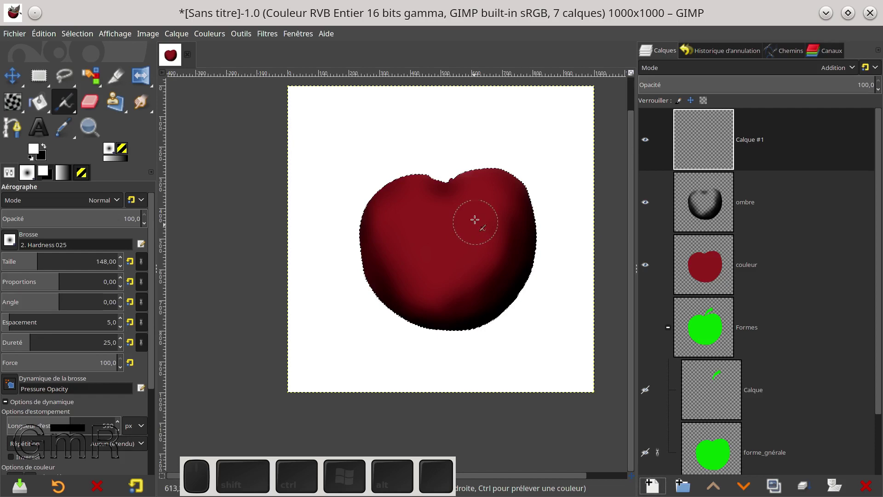
pyautogui.click(452, 234)
pyautogui.click(444, 239)
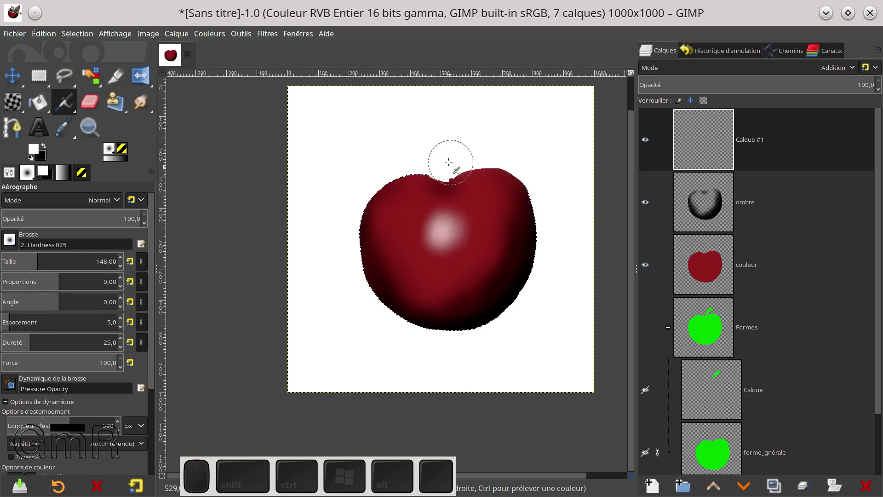
pyautogui.press('ctrl+z')
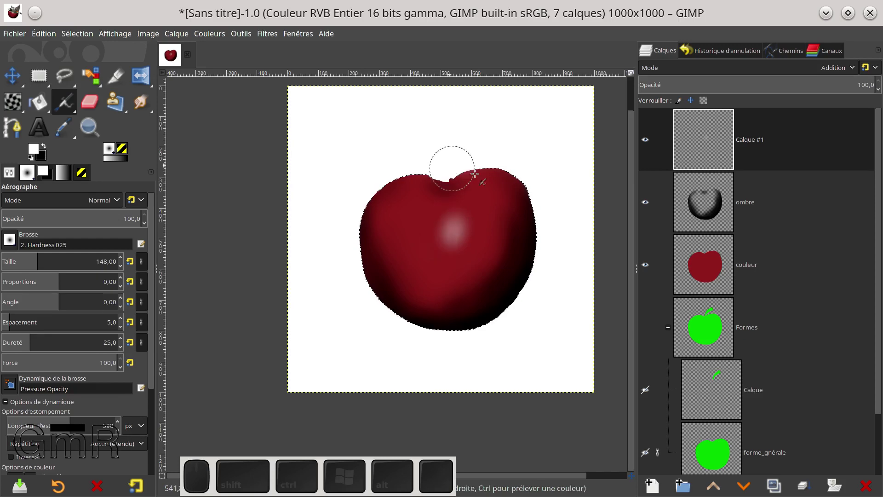
pyautogui.moveTo(802, 82); pyautogui.dragTo(672, 113)
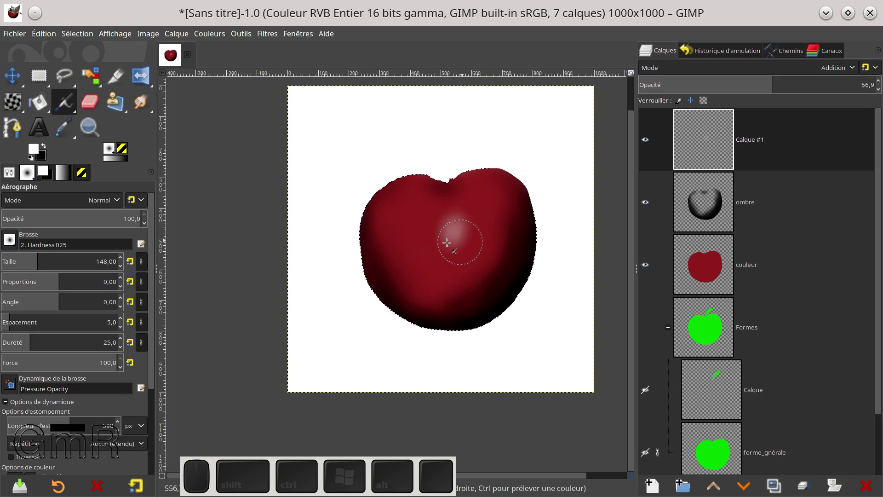
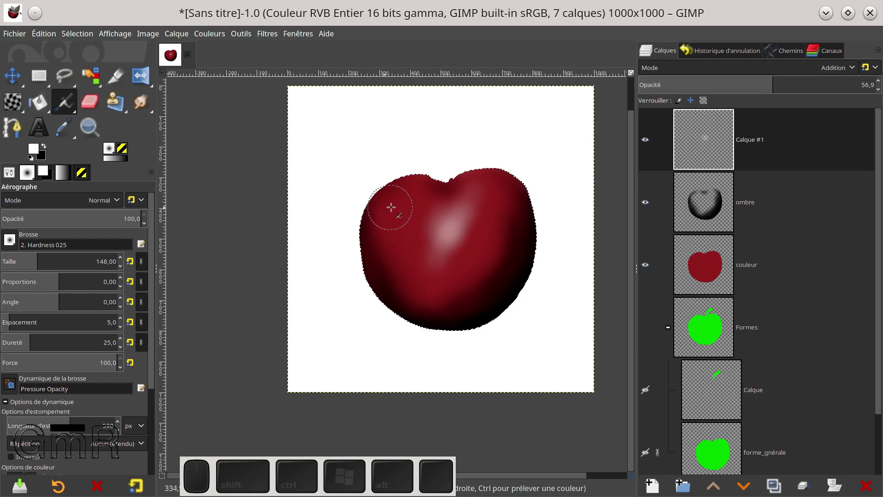
# Paint pale highlights across the apple's upper left and top.
pyautogui.click(406, 223)
pyautogui.moveTo(407, 225); pyautogui.dragTo(479, 236)
pyautogui.moveTo(489, 211); pyautogui.dragTo(481, 254)
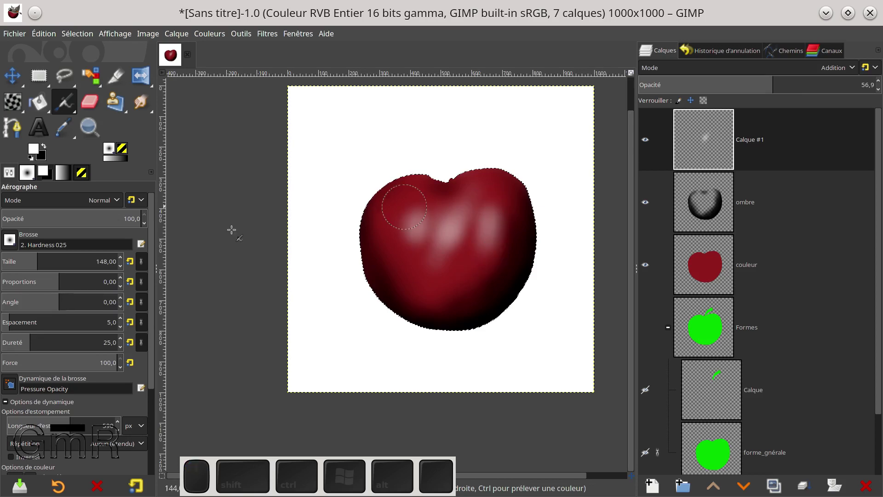
# Alternate eraser and airbrush to soften the highlights into broad pale patches.
pyautogui.click(96, 107)
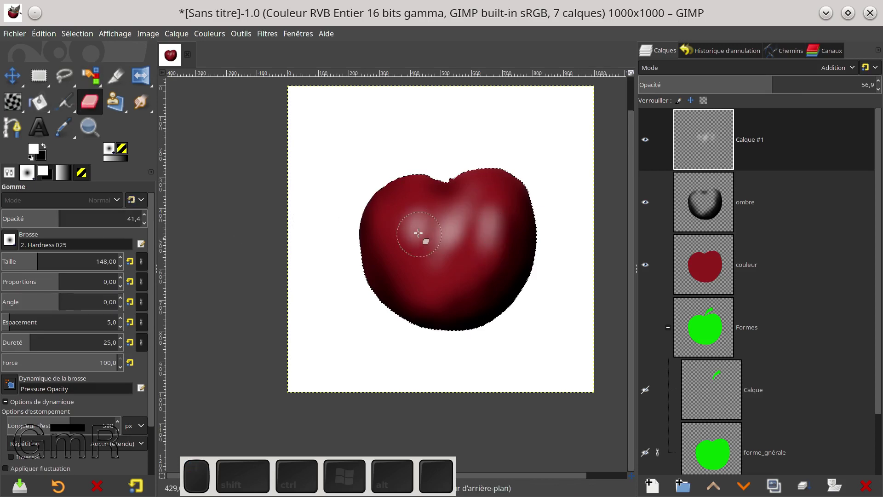
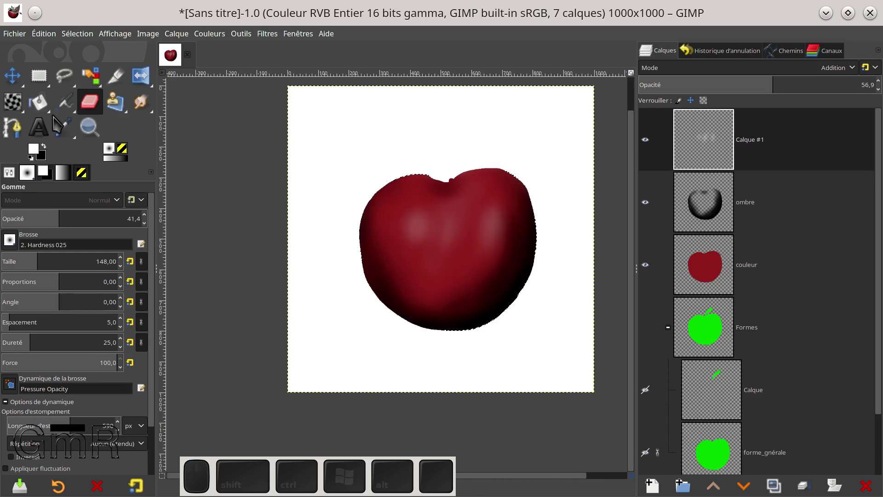
pyautogui.click(72, 110)
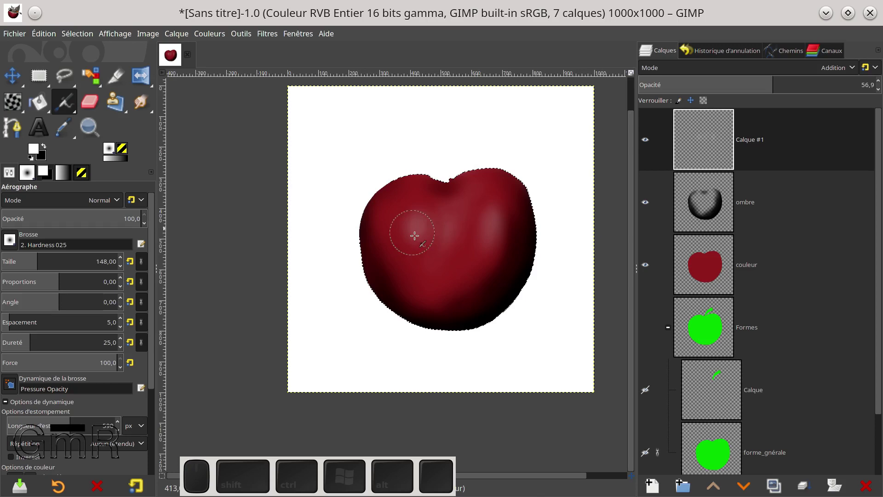
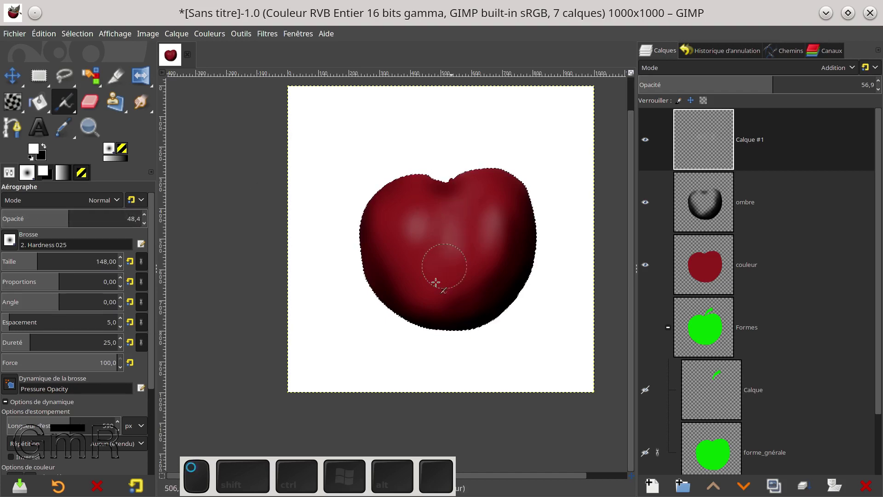
pyautogui.click(469, 241)
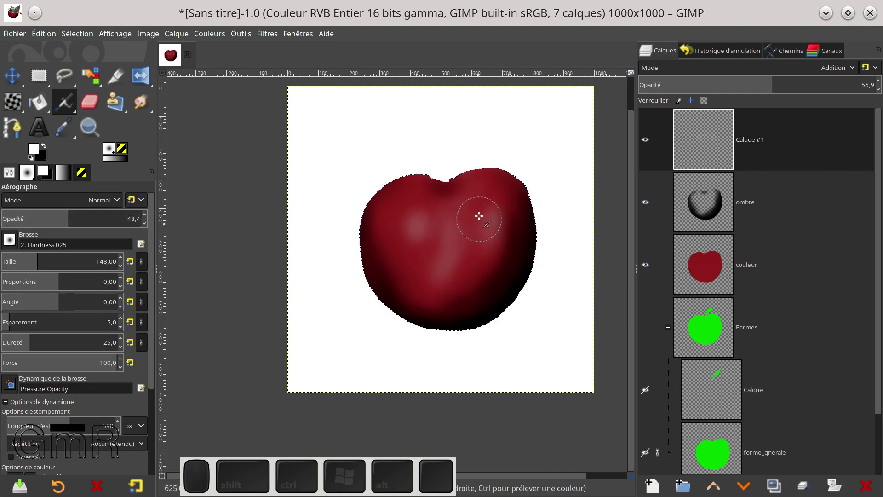
pyautogui.click(470, 249)
pyautogui.click(473, 235)
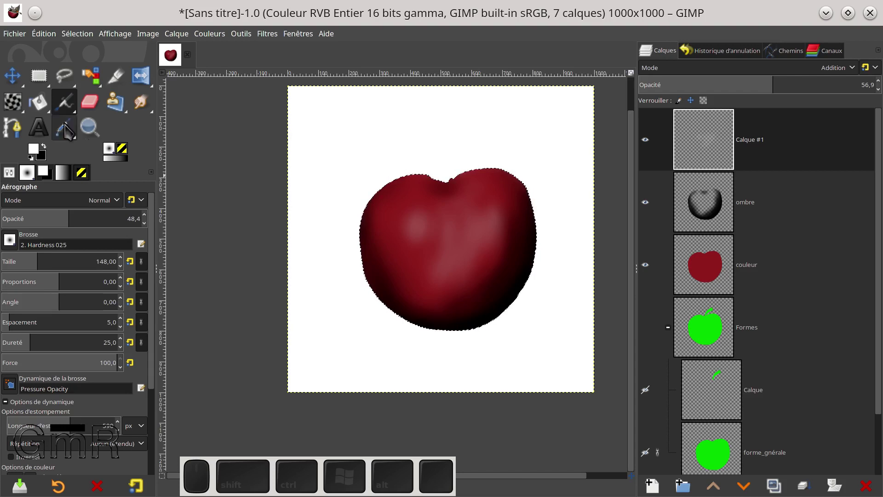
pyautogui.click(109, 119)
pyautogui.moveTo(412, 222); pyautogui.dragTo(374, 283)
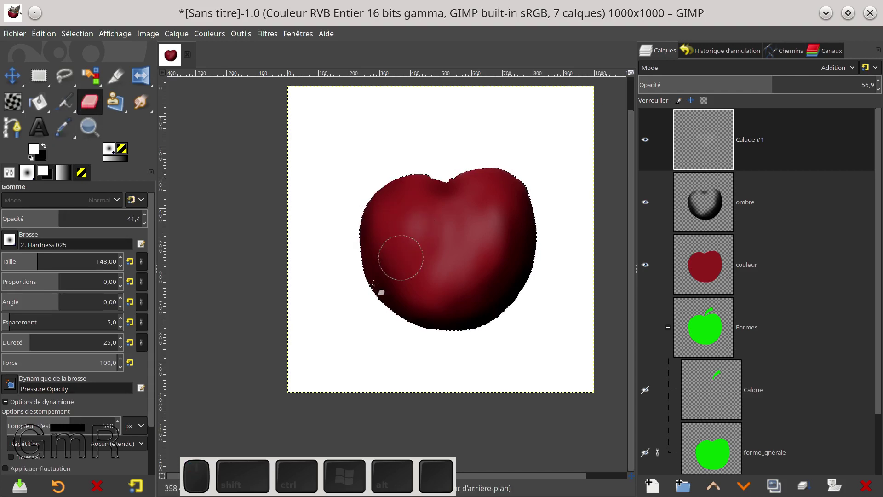
pyautogui.click(414, 219)
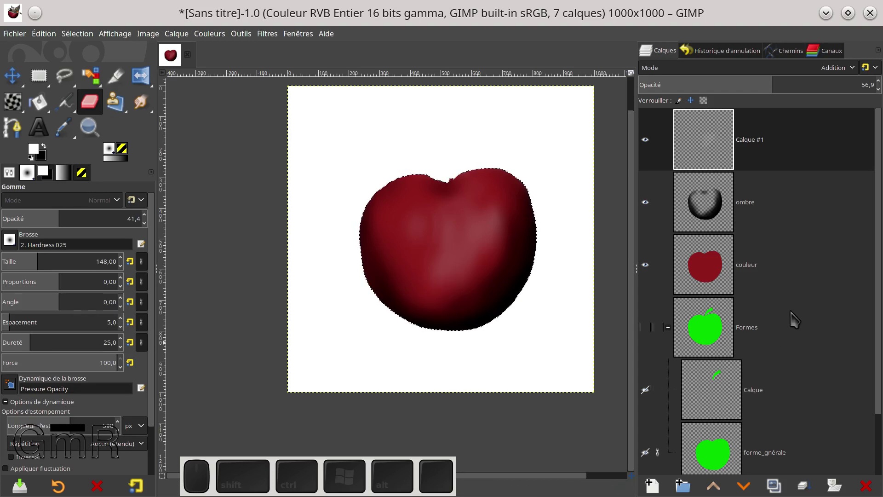
# Select the colour layer and show the Formes group so the stem appears.
pyautogui.click(710, 271)
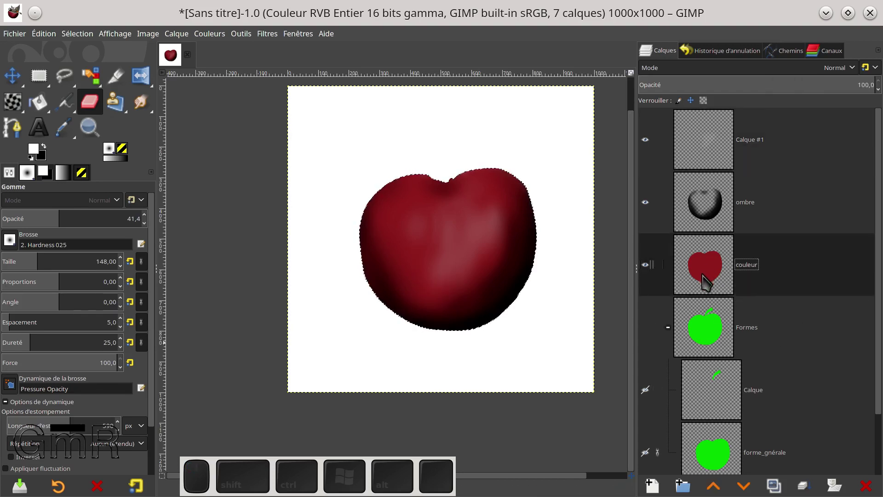
pyautogui.click(724, 392)
# Select the green stem by colour and make the 'couleur' layer active.
pyautogui.click(652, 333)
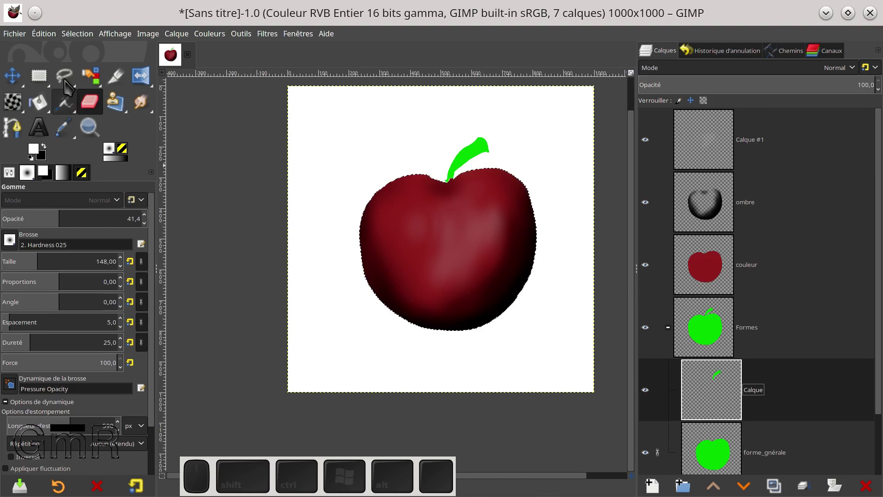
pyautogui.click(97, 82)
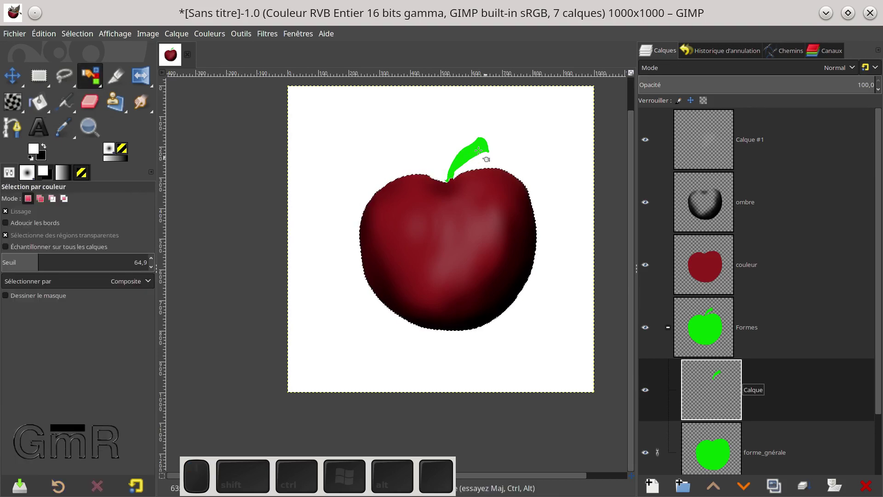
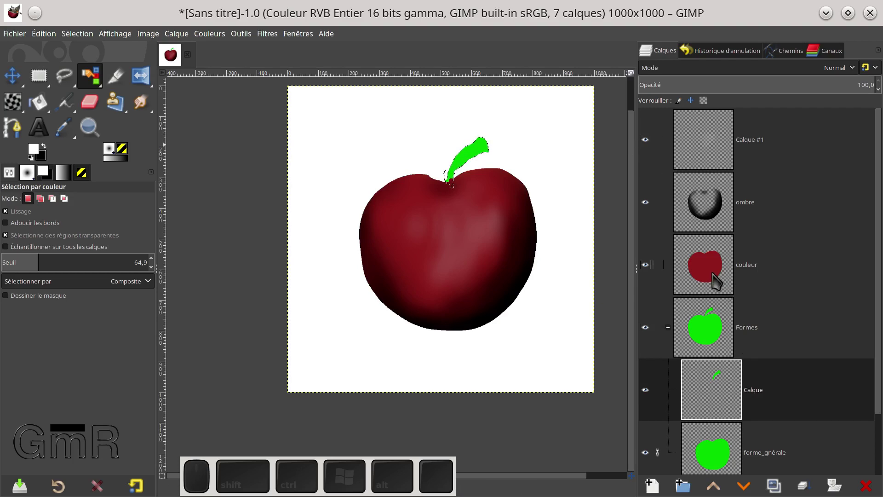
pyautogui.click(713, 284)
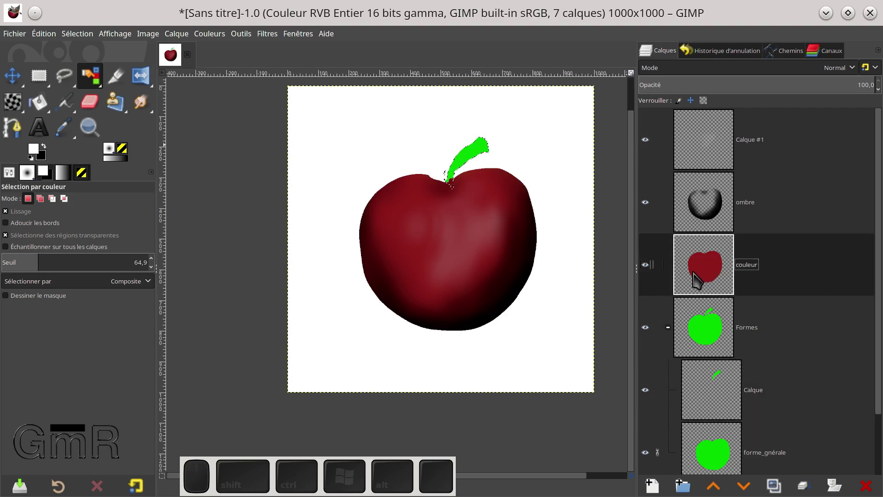
# Set the foreground to very dark red 350d10 as the painting colour for the stem.
pyautogui.click(39, 155)
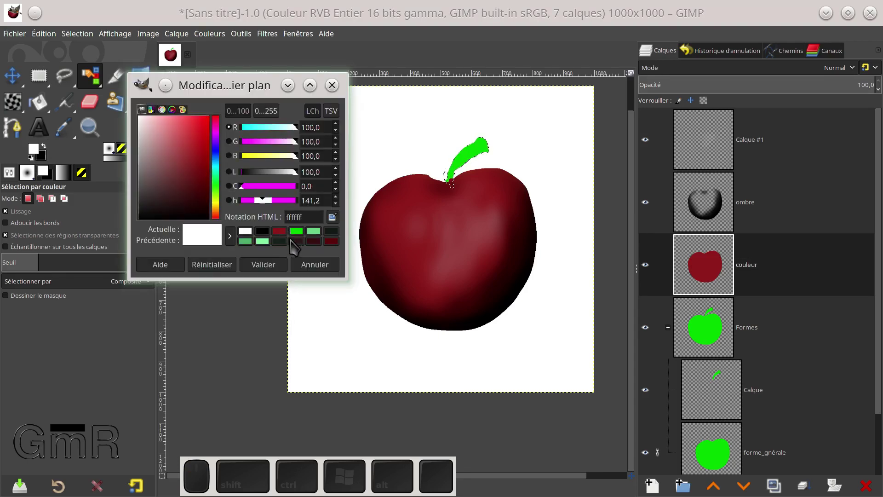
pyautogui.click(322, 250)
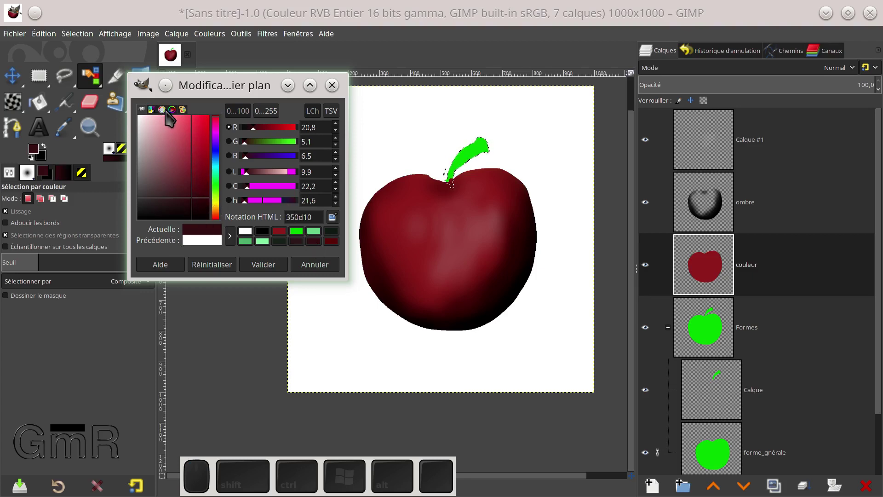
pyautogui.click(158, 118)
pyautogui.click(168, 117)
pyautogui.click(176, 117)
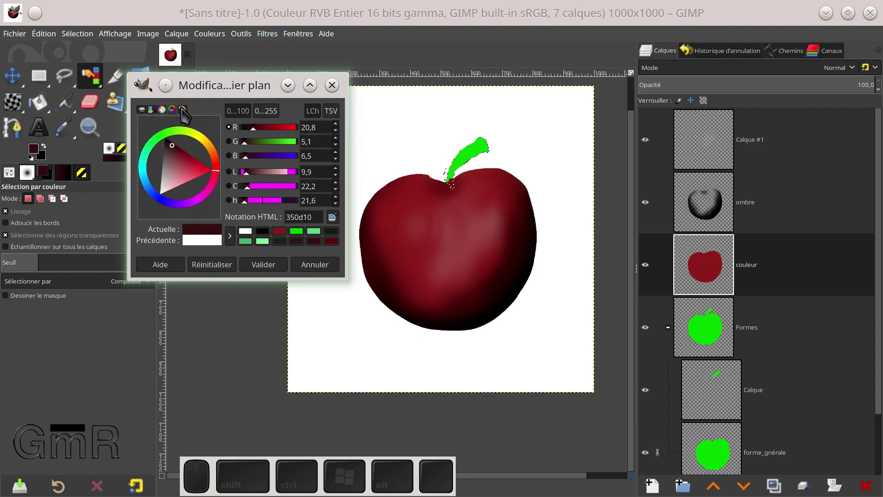
pyautogui.click(179, 117)
pyautogui.click(186, 116)
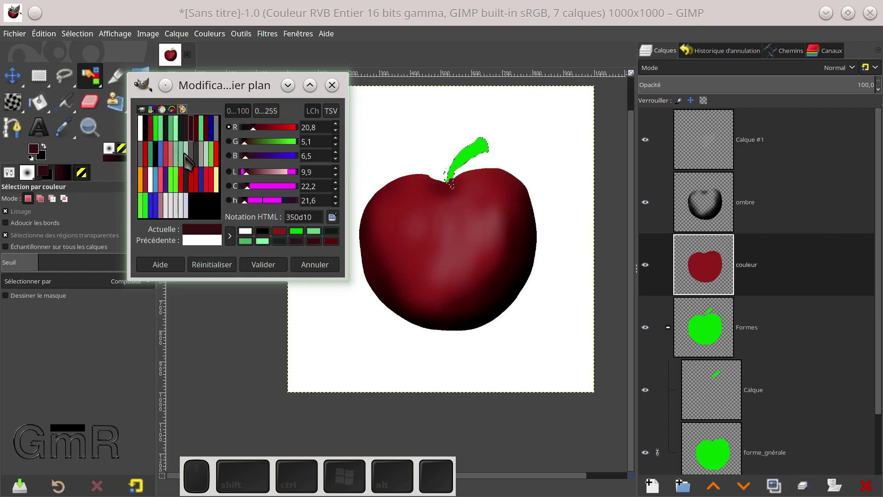
pyautogui.click(201, 138)
pyautogui.click(275, 270)
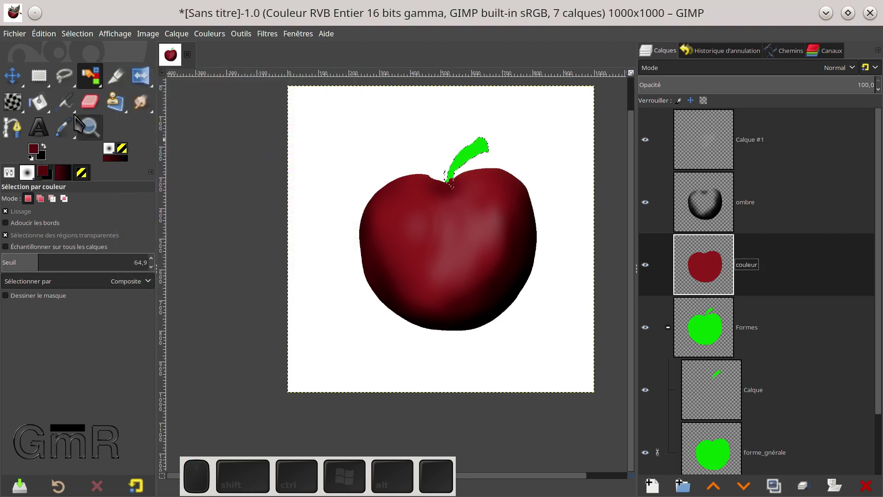
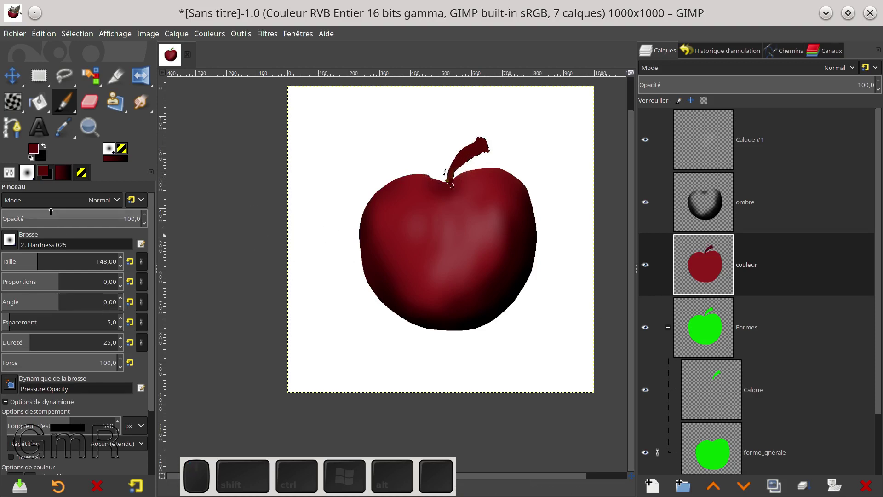
# Reset colours to black and white and make white the painting colour.
pyautogui.click(50, 154)
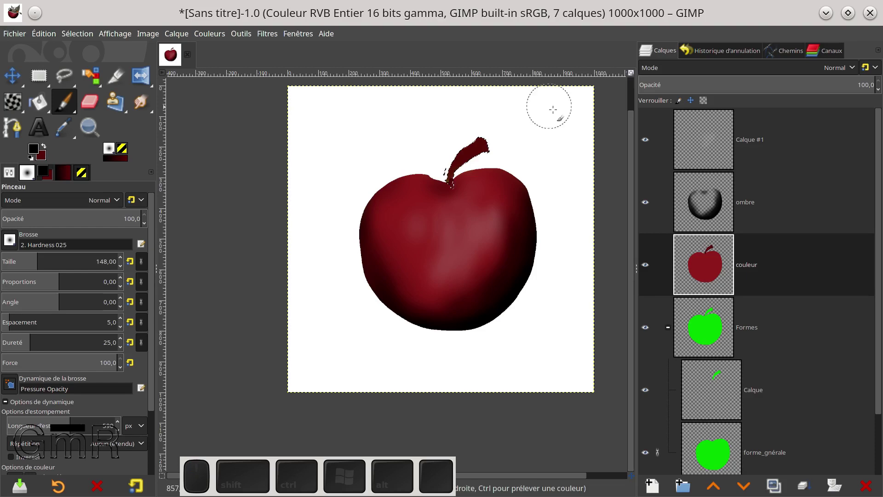
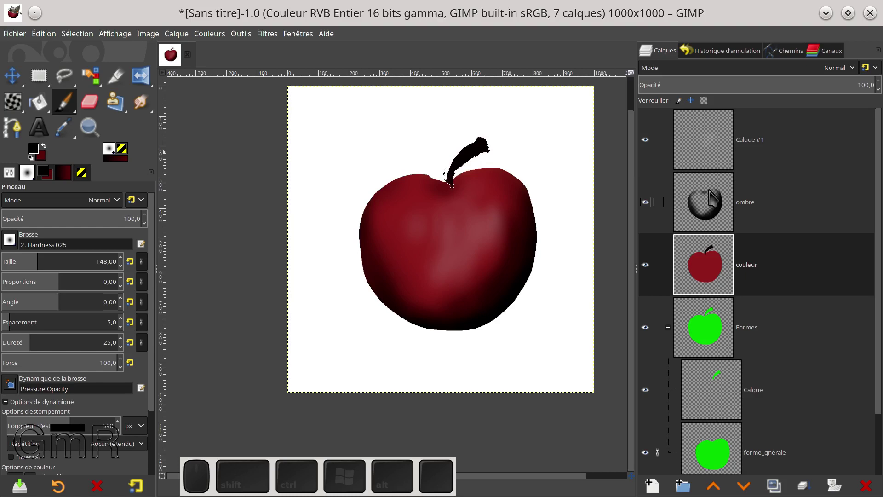
pyautogui.click(718, 153)
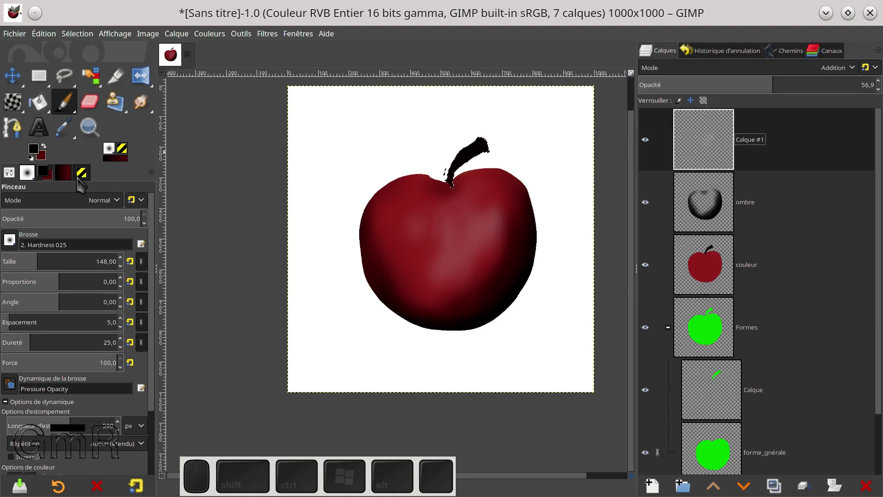
pyautogui.click(36, 163)
pyautogui.click(51, 151)
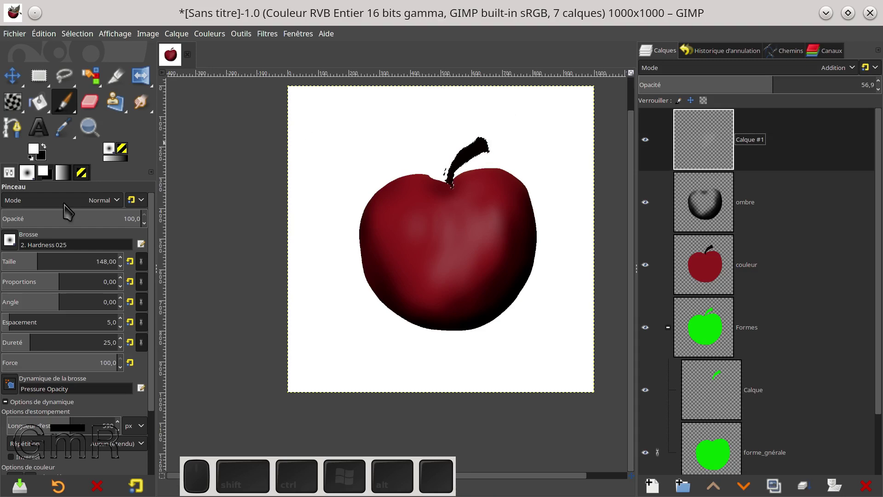
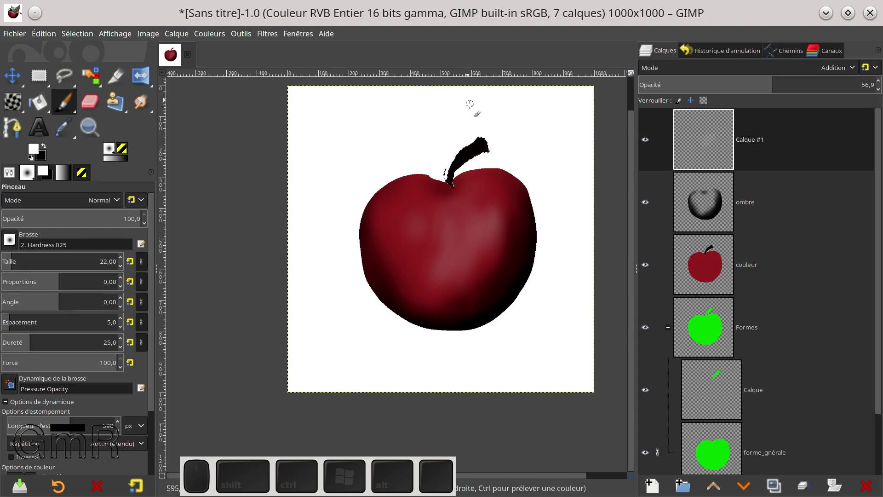
# Paint thin white gloss streaks along the near-black stem with the paintbrush.
pyautogui.click(469, 152)
pyautogui.moveTo(473, 150); pyautogui.dragTo(465, 150)
pyautogui.click(469, 151)
pyautogui.click(457, 161)
pyautogui.click(470, 147)
pyautogui.scroll(3)
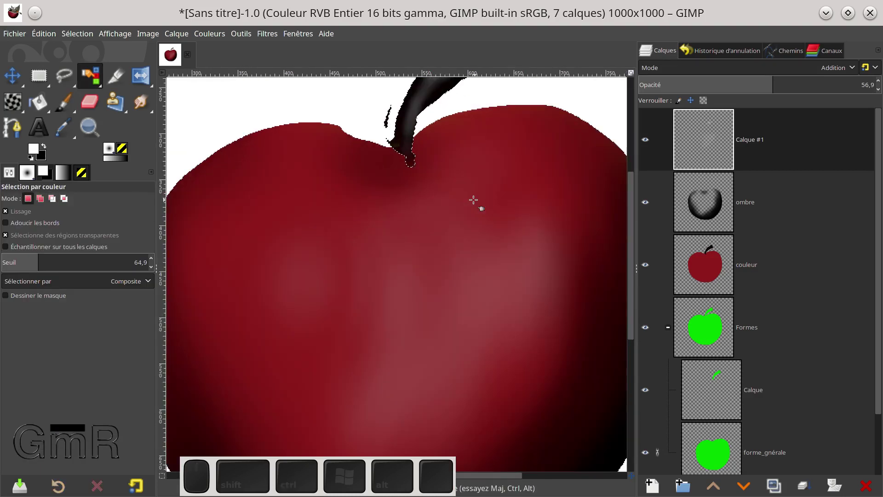
# Return to the paintbrush after adding the stem's broad white gloss.
pyautogui.click(389, 162)
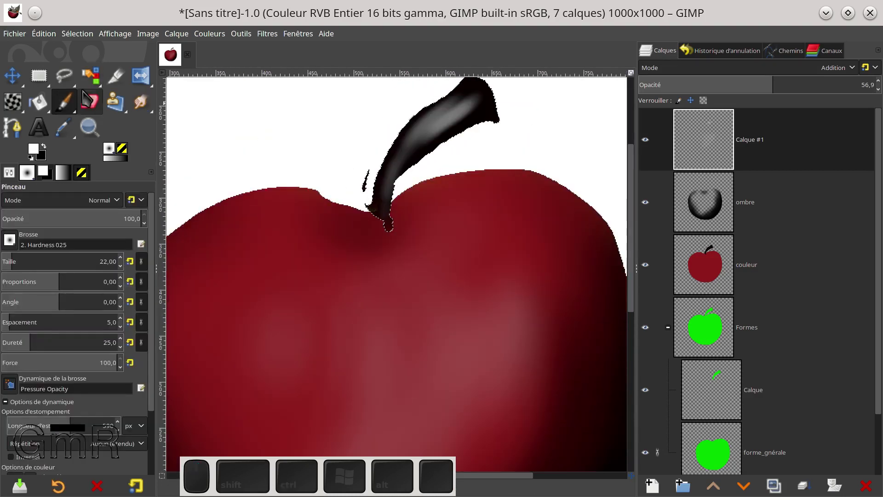
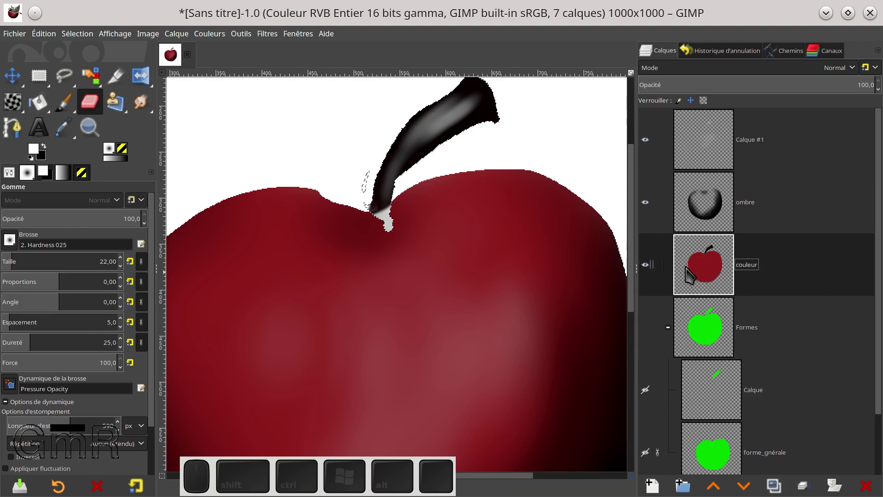
# Clear the selection, swap to apple red as paint colour and take the paintbrush on the couleur layer.
pyautogui.press('ctrl+shift+a')
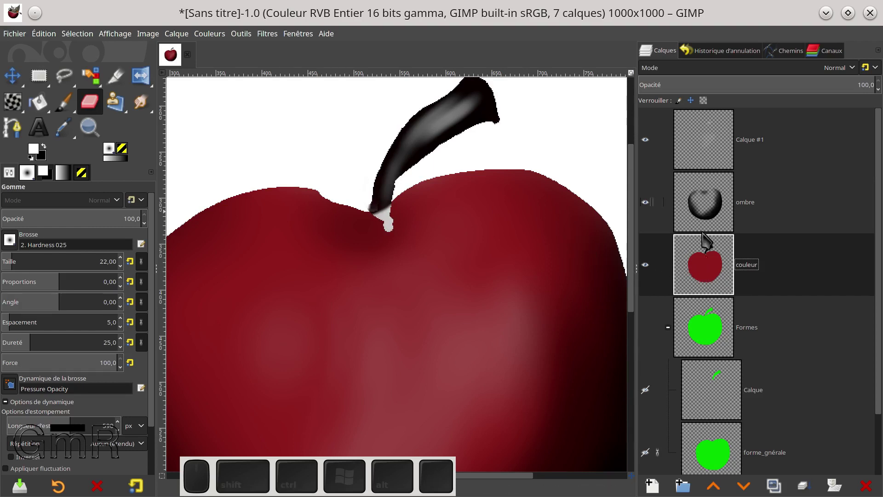
pyautogui.click(713, 266)
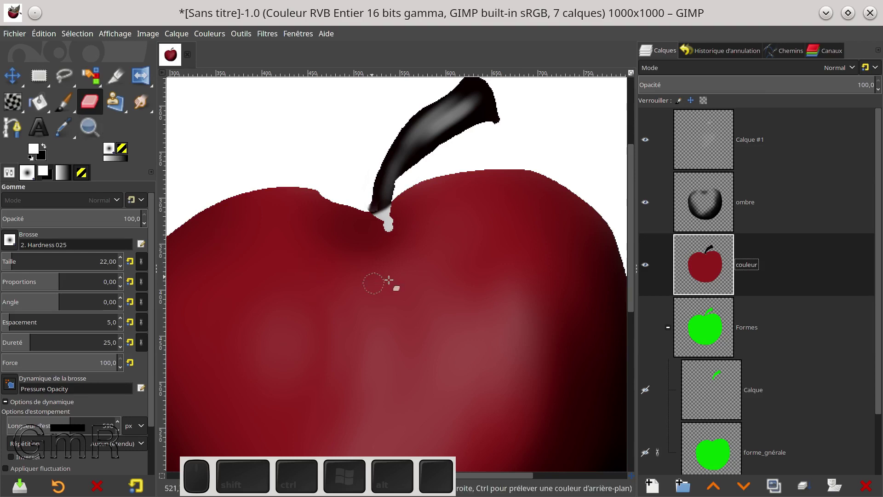
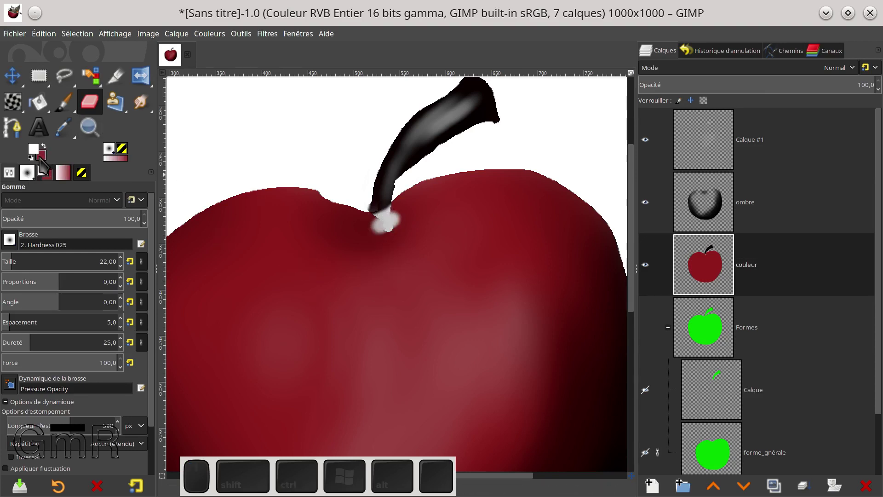
pyautogui.press('x')
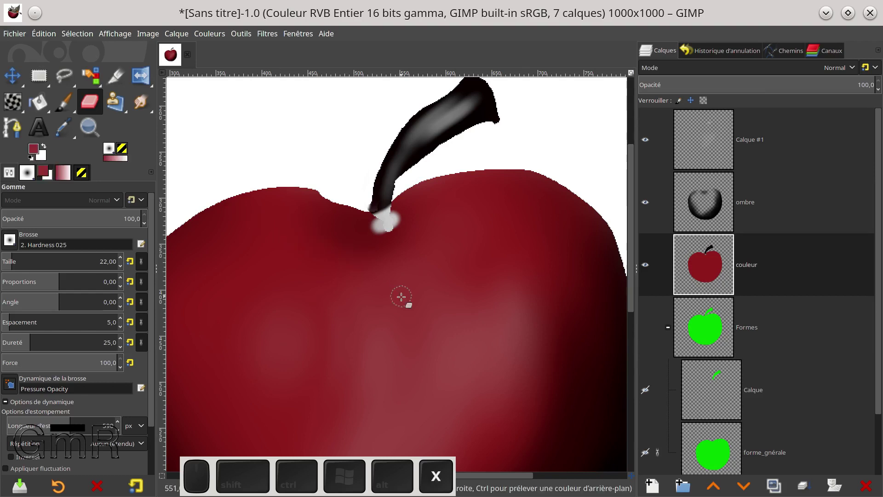
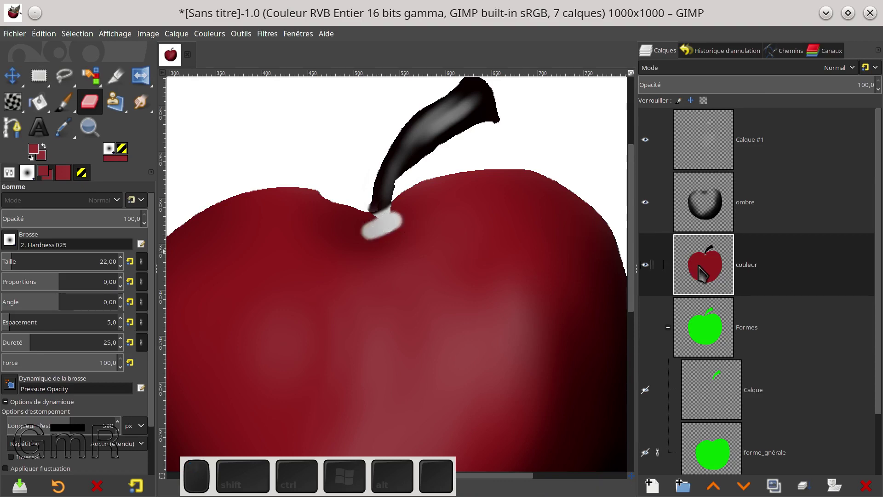
pyautogui.click(614, 257)
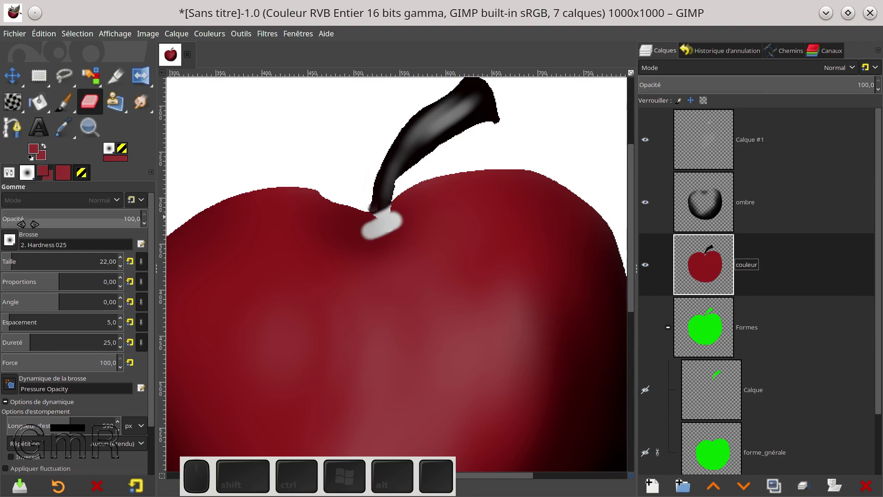
pyautogui.click(69, 112)
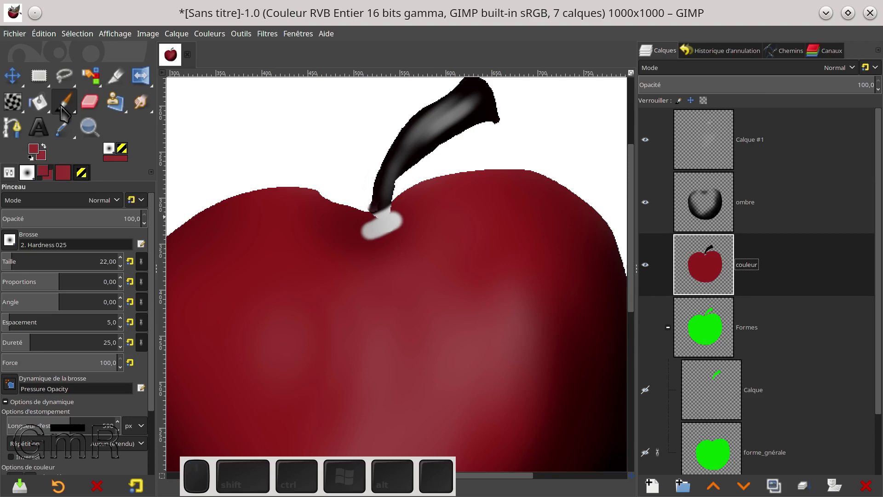
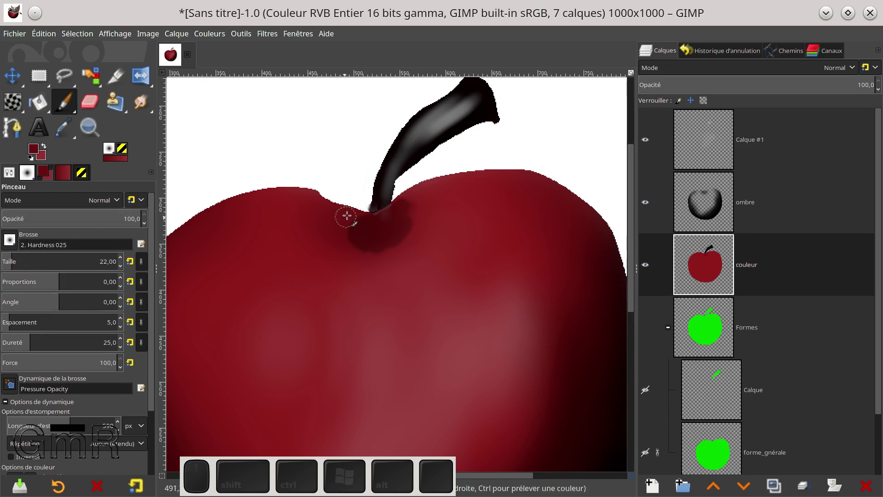
# Shade the stem hollow dark red and dab a dark speck on the apple skin.
pyautogui.moveTo(349, 216); pyautogui.dragTo(438, 214)
pyautogui.click(497, 317)
pyautogui.click(550, 360)
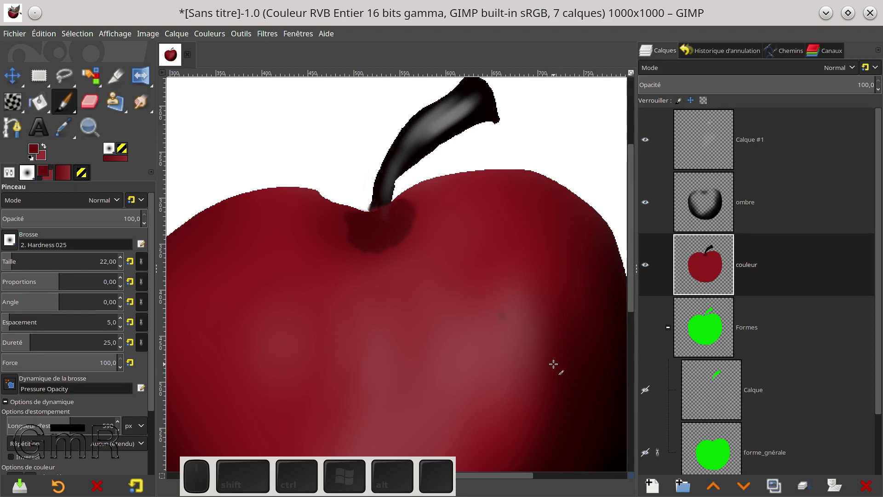
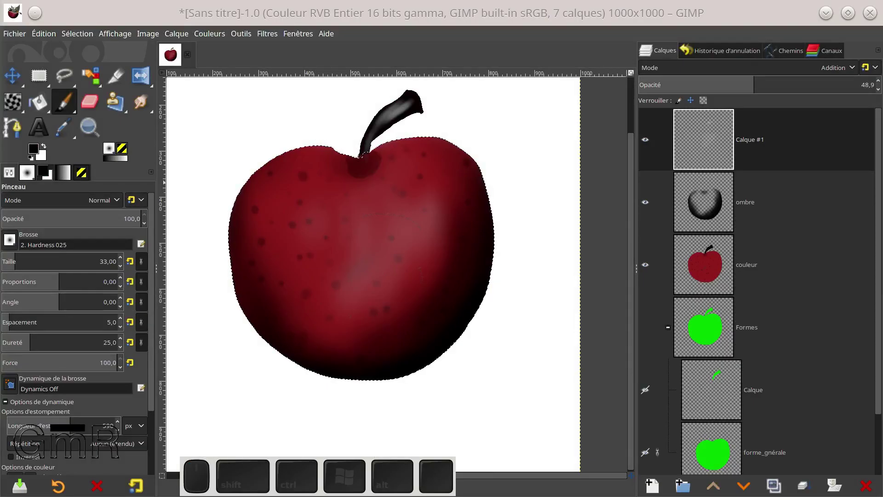
# Create new layer Calque #2 with Normal blending at the top of the stack.
pyautogui.click(653, 272)
pyautogui.click(651, 273)
pyautogui.click(650, 274)
pyautogui.click(650, 277)
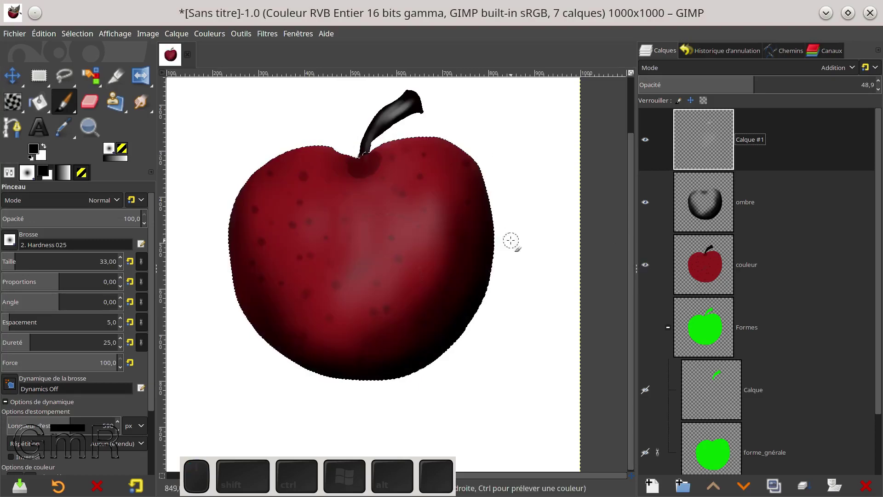
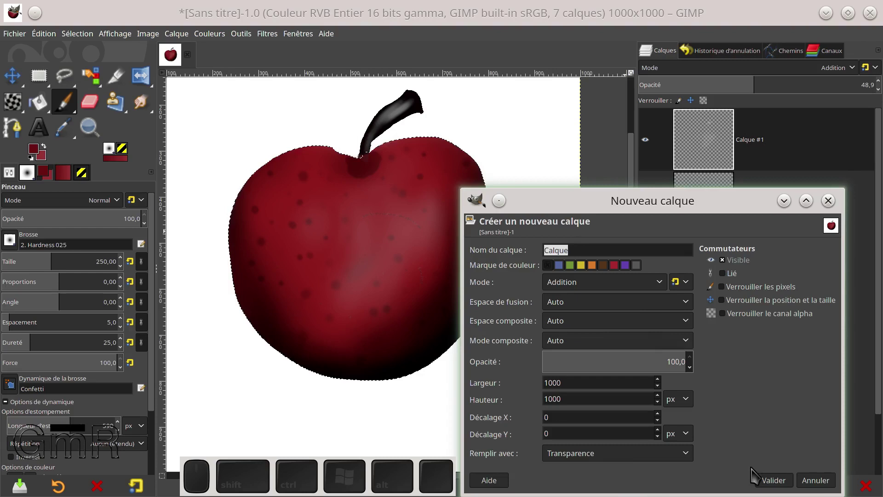
pyautogui.click(660, 286)
pyautogui.click(589, 135)
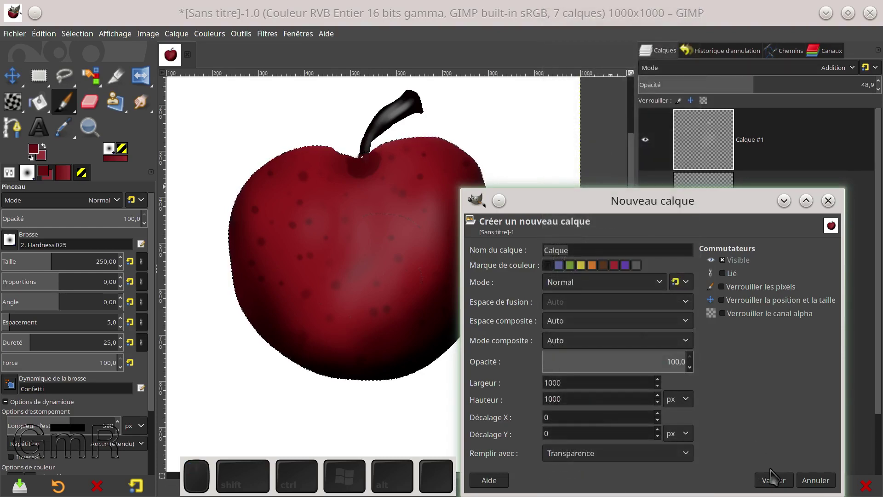
pyautogui.click(777, 482)
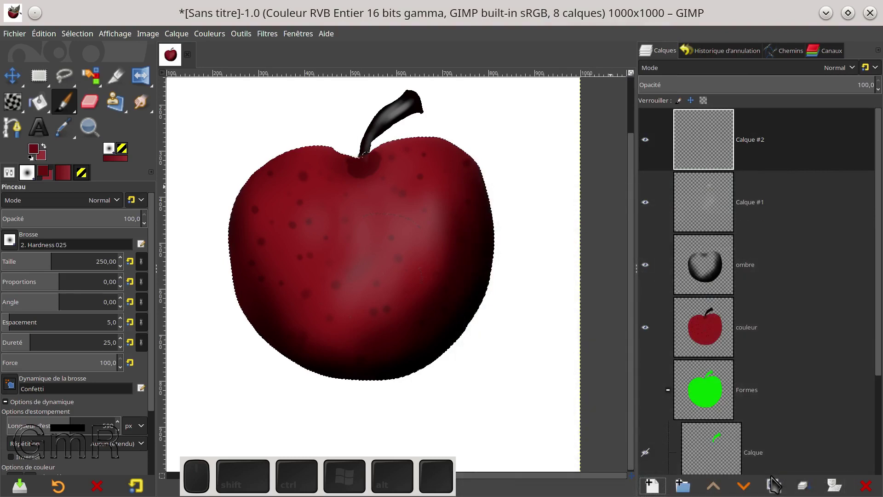
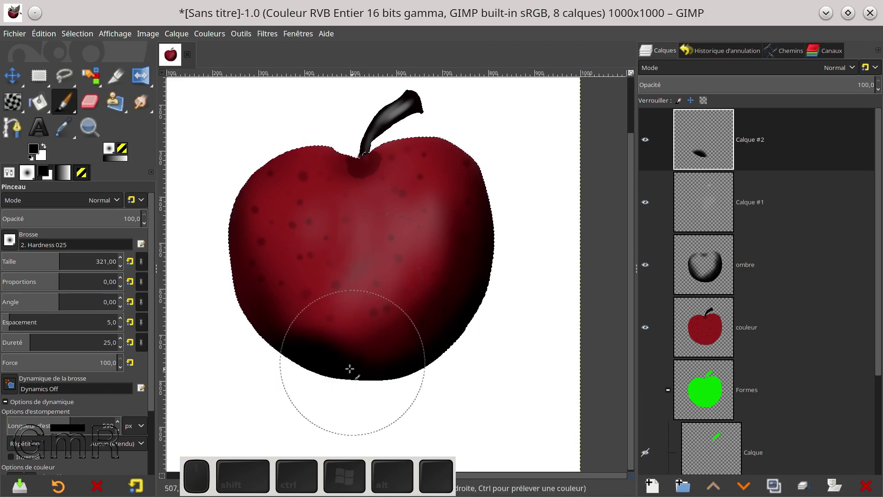
# Undo the trial dark stroke and invert the selection to everything outside the apple.
pyautogui.press('ctrl+z')
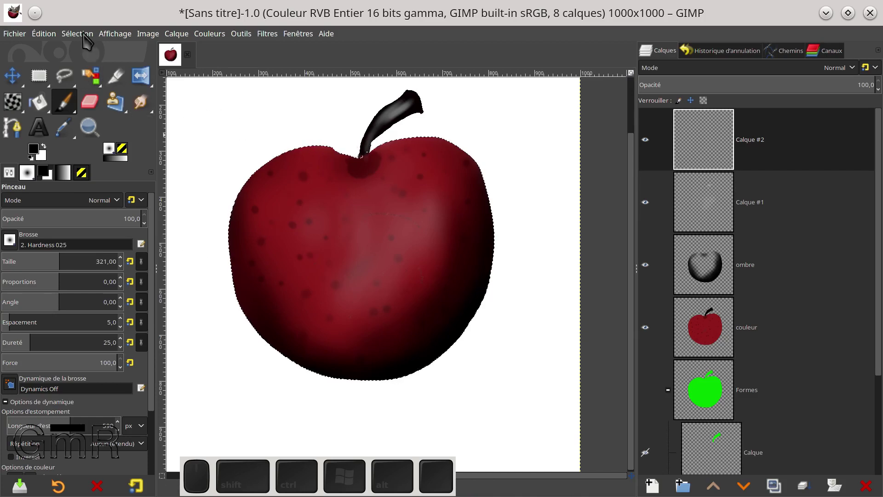
pyautogui.click(81, 41)
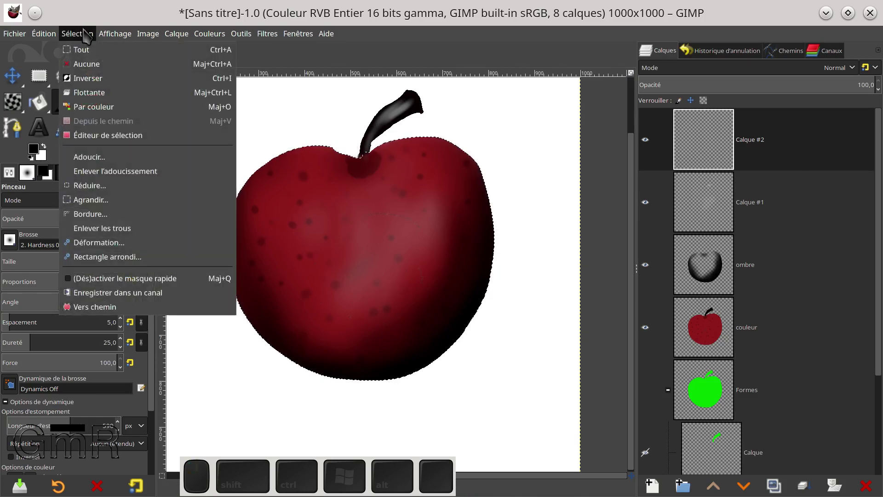
pyautogui.click(95, 82)
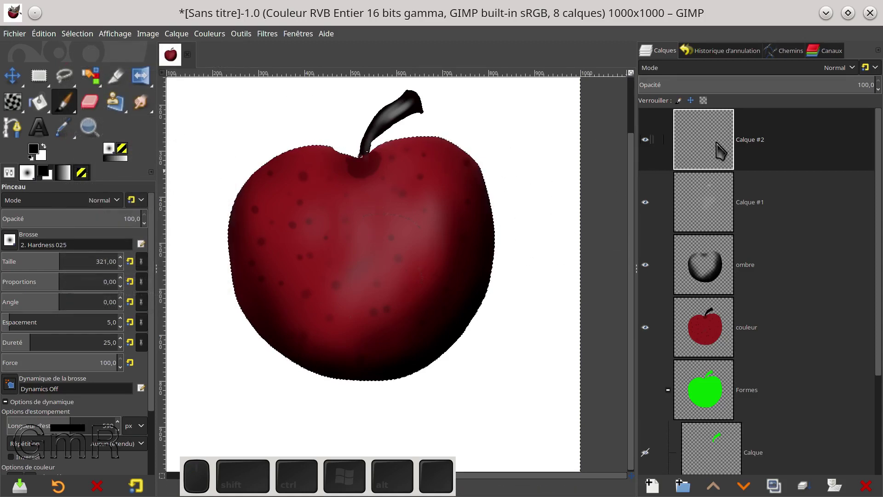
# Paint the soft grey cast shadow on Calque #2 beneath the couleur layer and clear the selection.
pyautogui.click(719, 152)
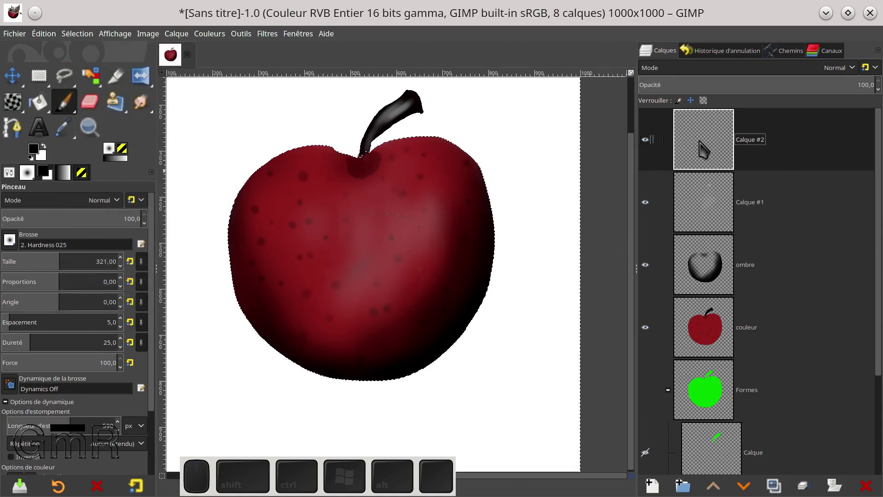
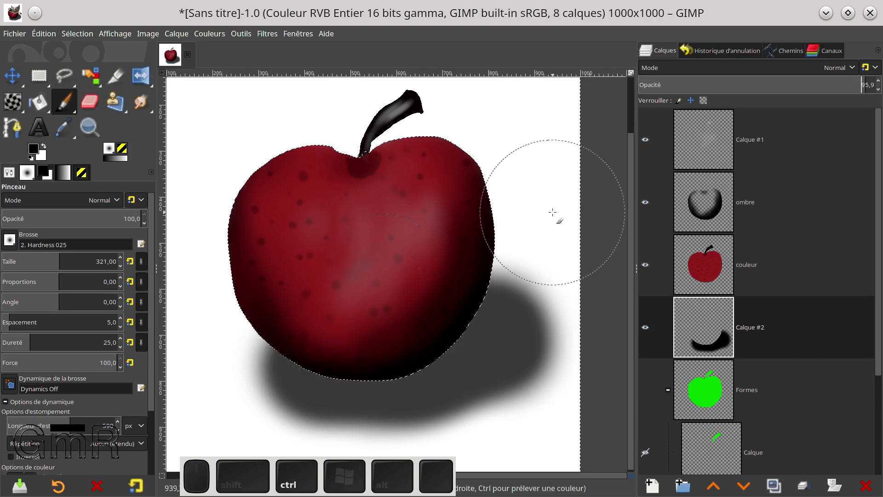
pyautogui.press('ctrl+shift+a')
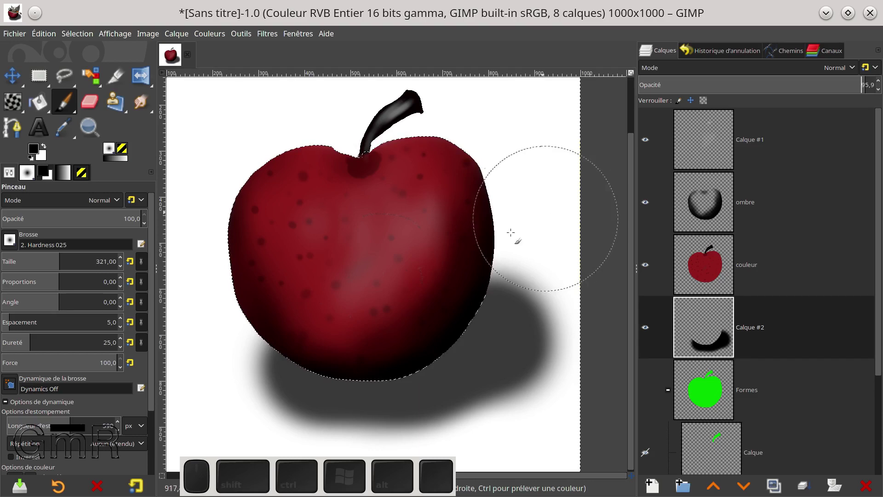
pyautogui.click(398, 30)
pyautogui.click(405, 28)
pyautogui.press('ctrl+shift+a')
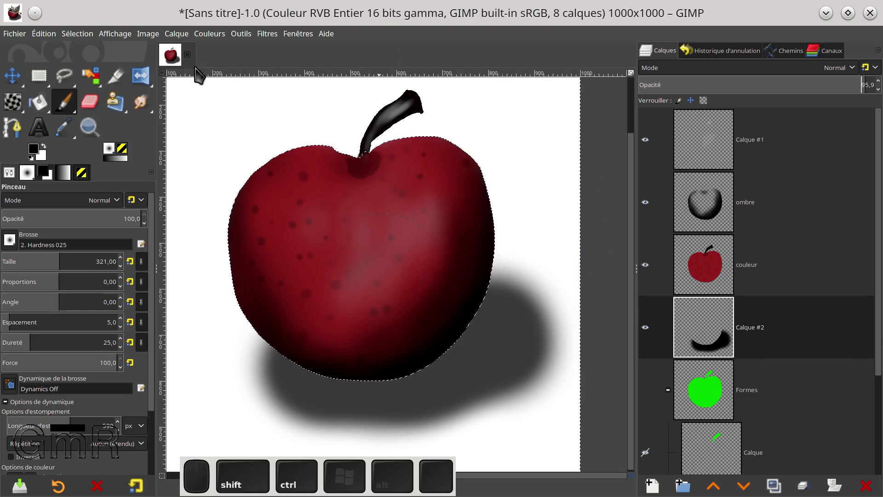
# Clear the selection via Sélection > Aucune and zoom out then back onto the apple.
pyautogui.click(89, 43)
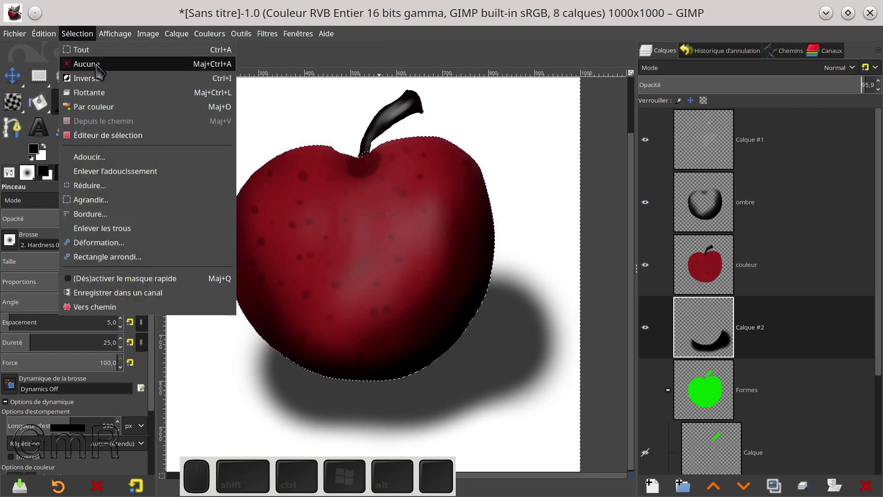
pyautogui.click(103, 67)
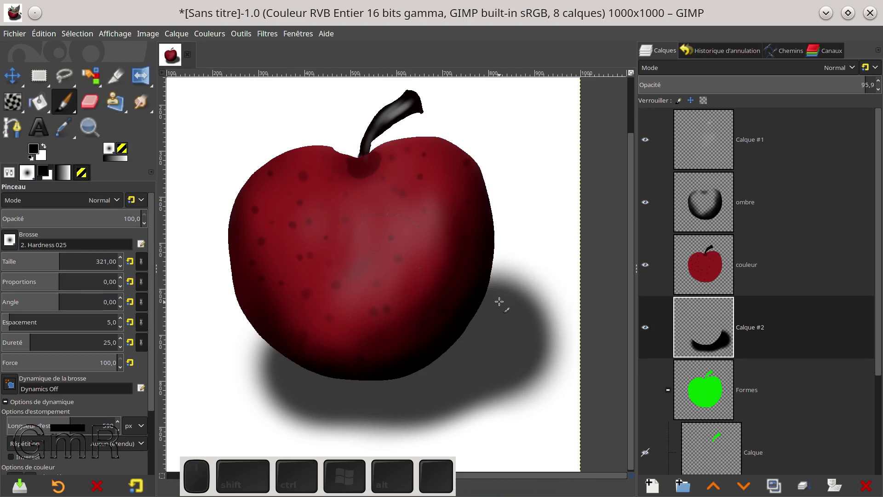
pyautogui.scroll(-3)
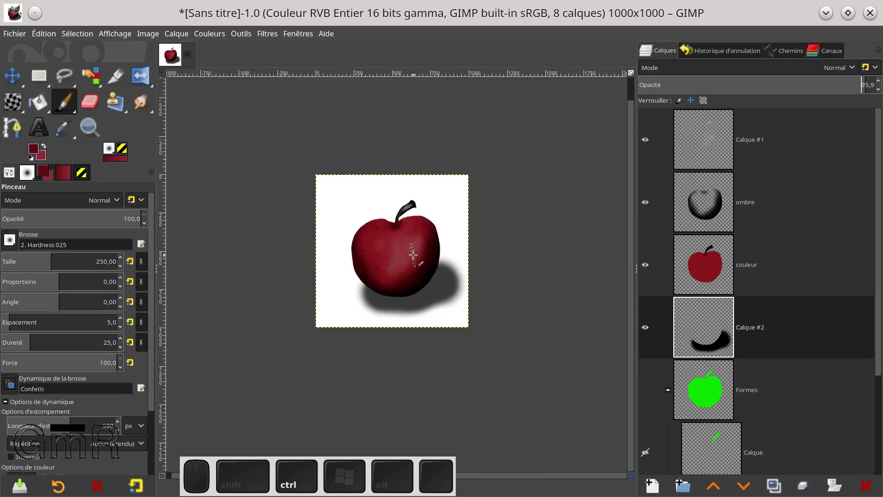
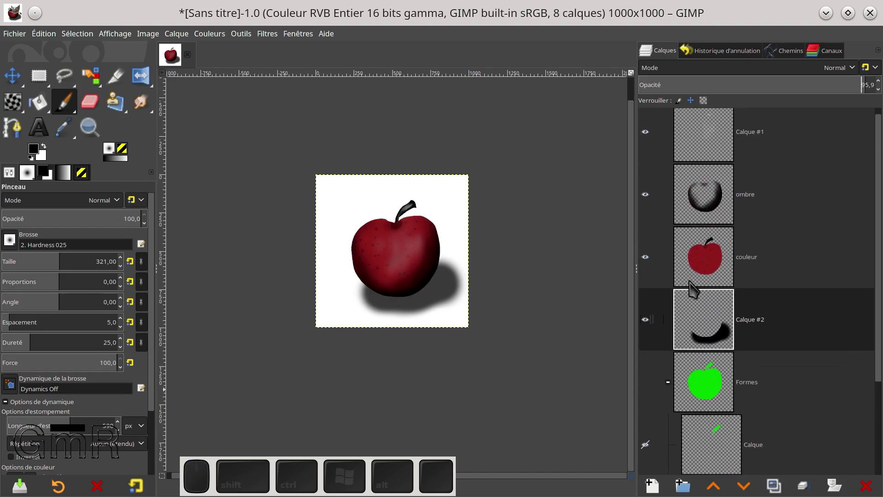
pyautogui.scroll(3)
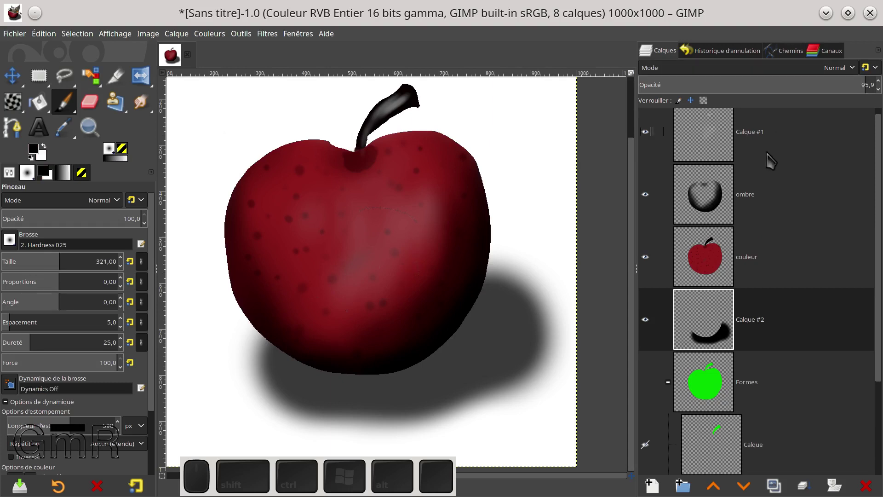
# Lock the couleur layer's alpha channel and reduce the brush size from 321 to 117.
pyautogui.click(709, 263)
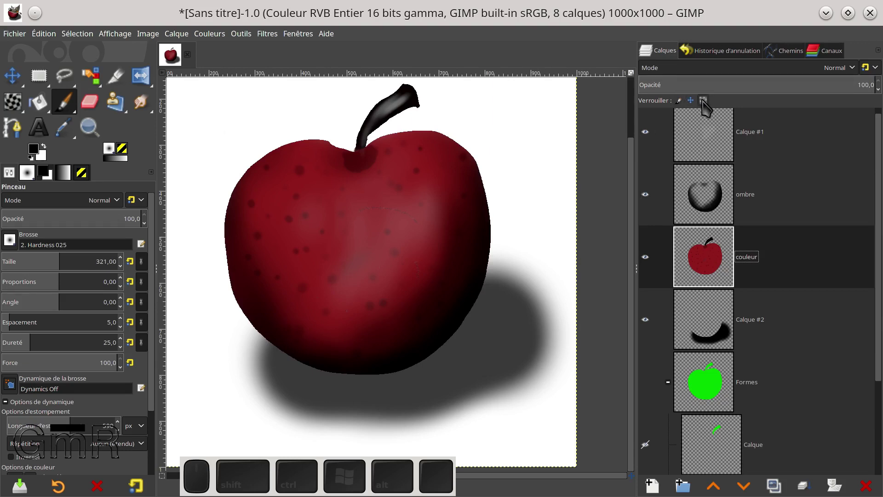
pyautogui.click(706, 108)
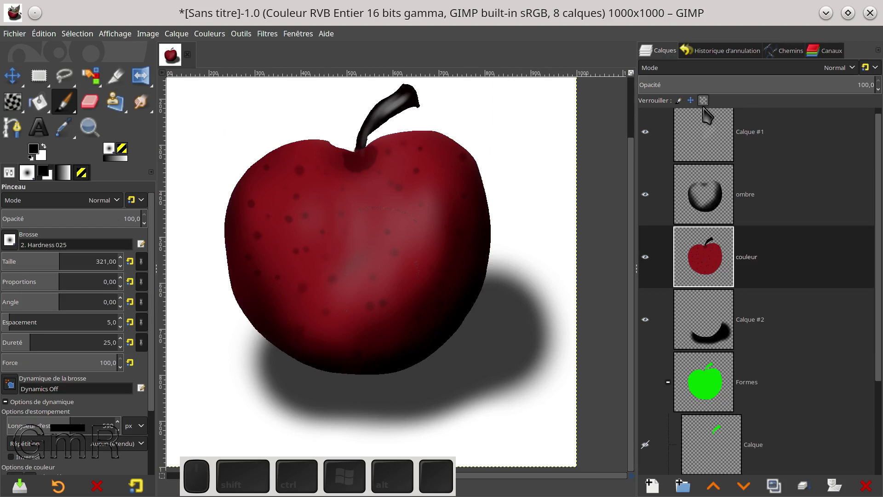
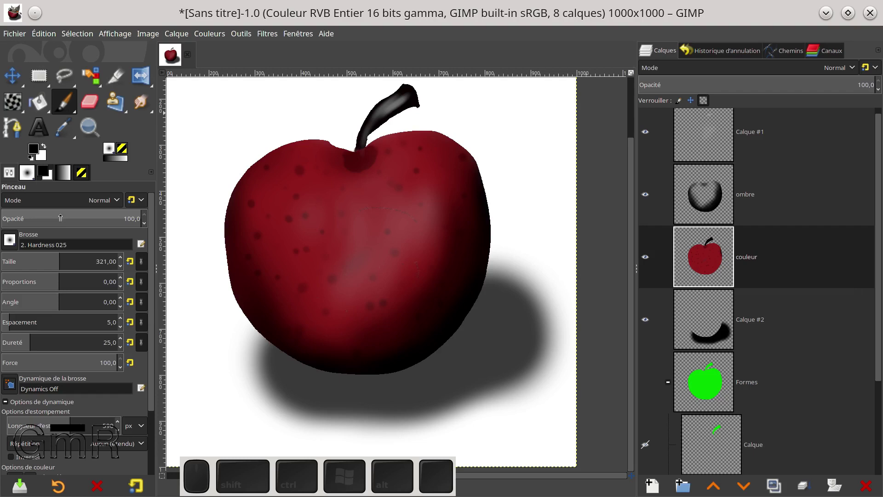
pyautogui.click(40, 261)
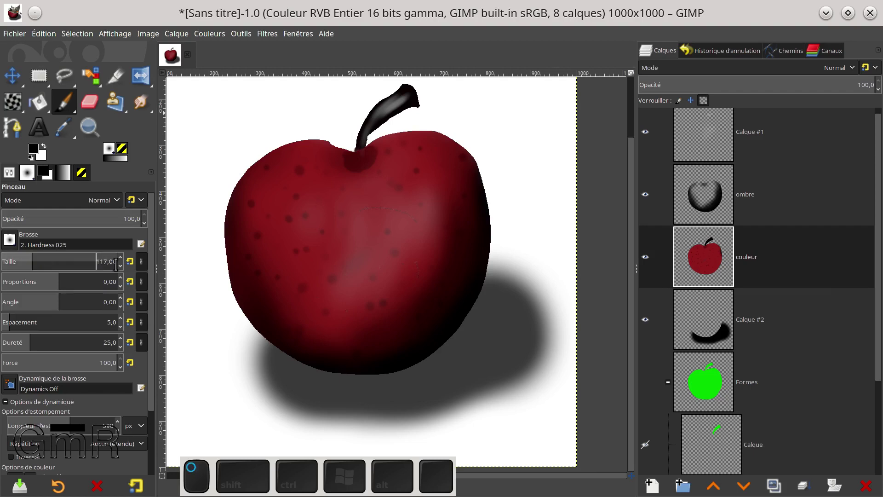
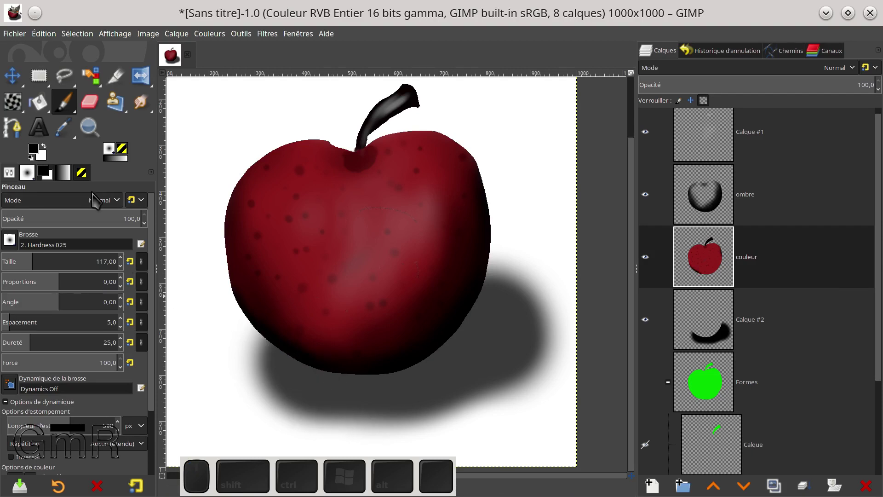
pyautogui.press('ctrl+z')
pyautogui.press('ctrl+z')
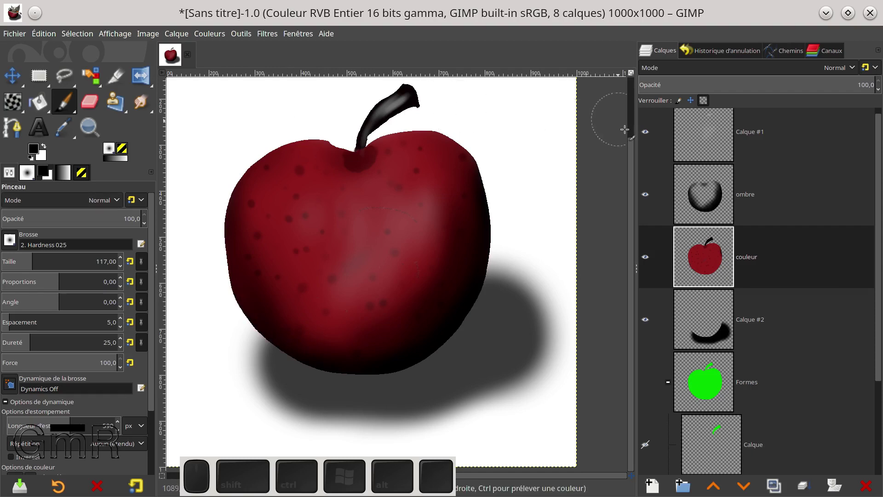
pyautogui.click(699, 202)
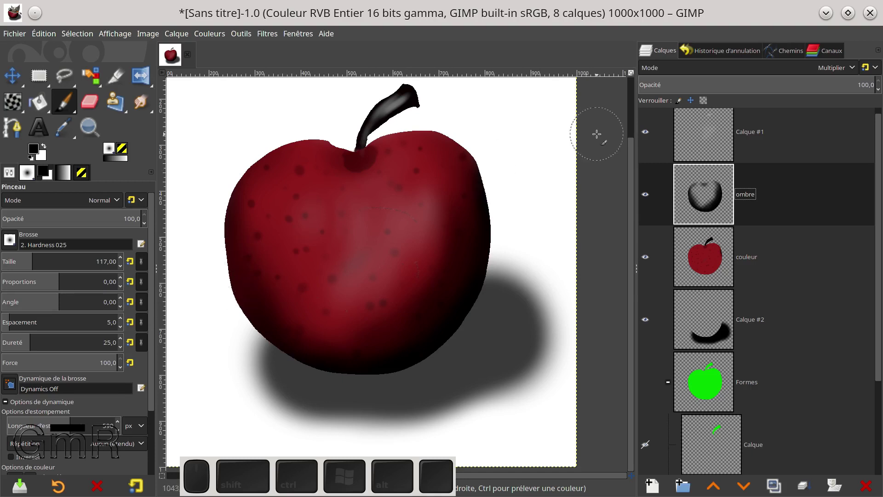
pyautogui.click(702, 106)
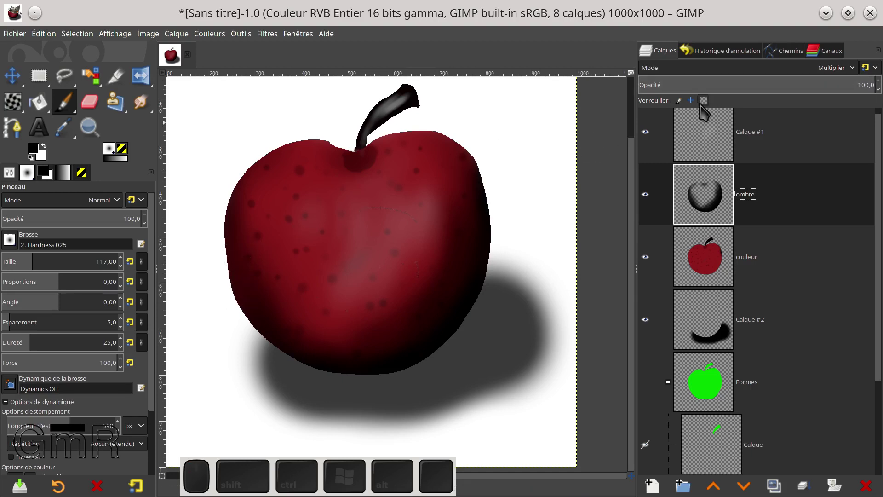
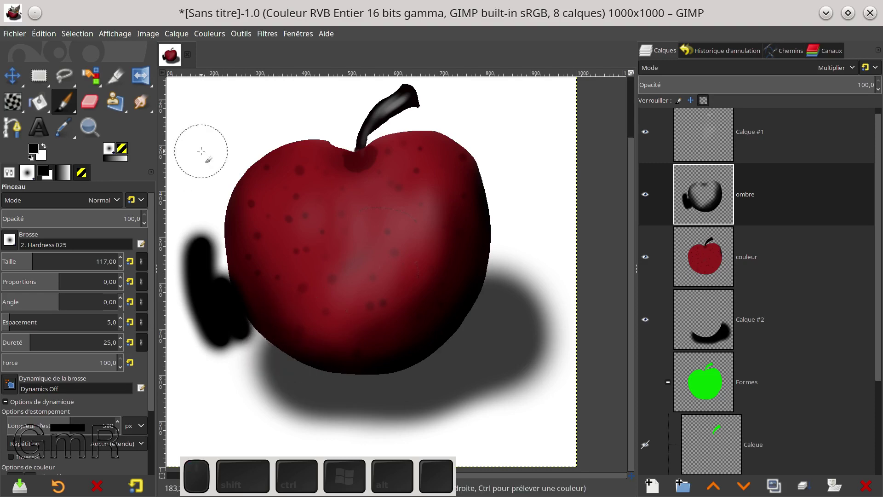
pyautogui.press('ctrl+z')
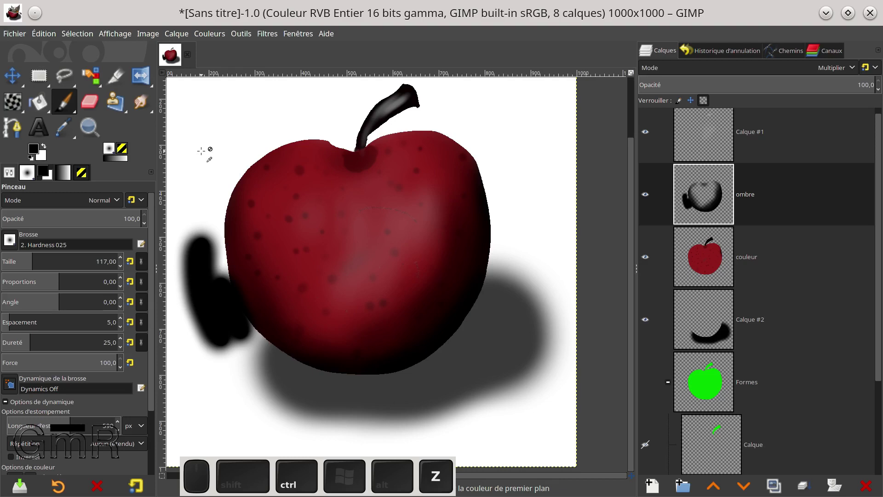
pyautogui.press('ctrl+z')
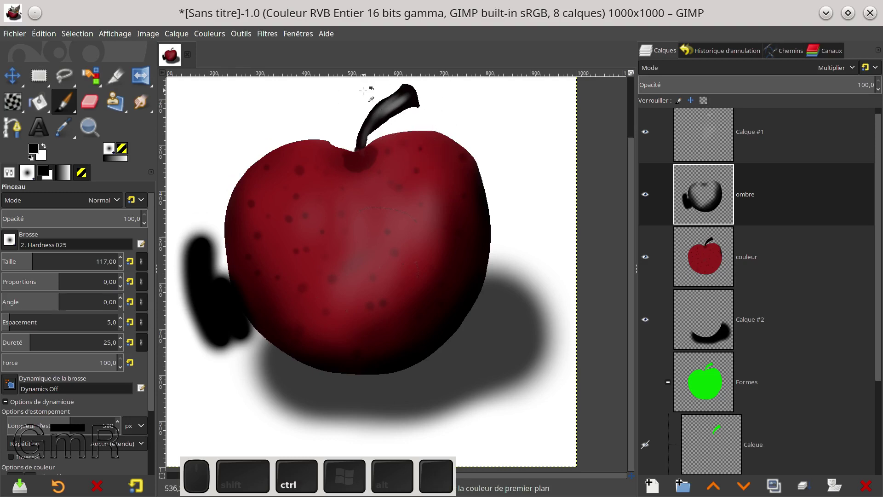
pyautogui.press('ctrl+z')
pyautogui.press('ctrl+z')
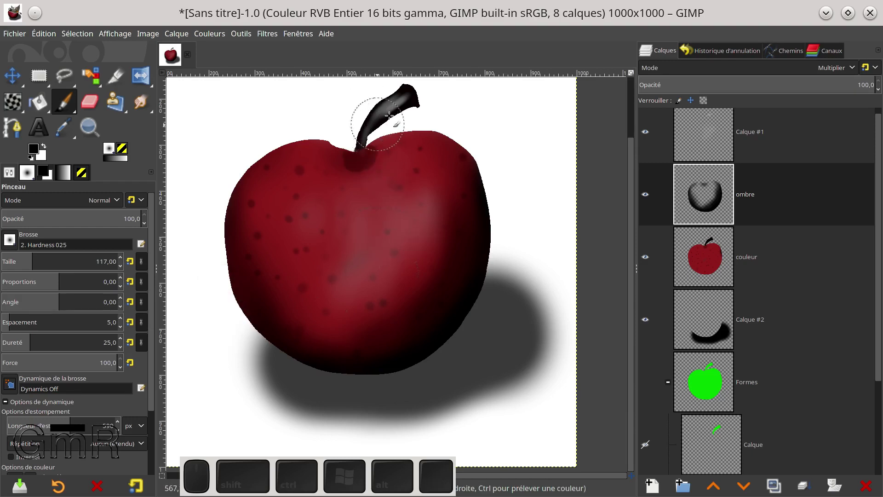
pyautogui.click(725, 199)
pyautogui.click(733, 211)
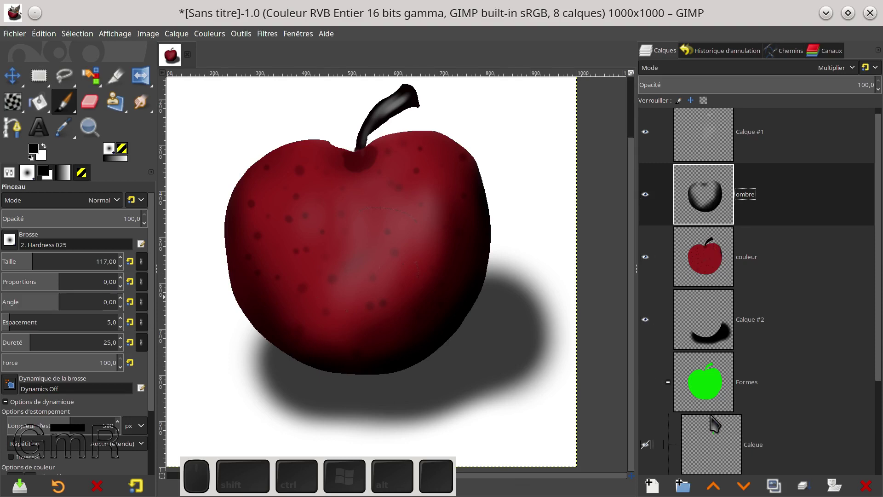
# Zoom out to fit the canvas and select the Calque layer below Arrière-plan in the layer list.
pyautogui.click(711, 387)
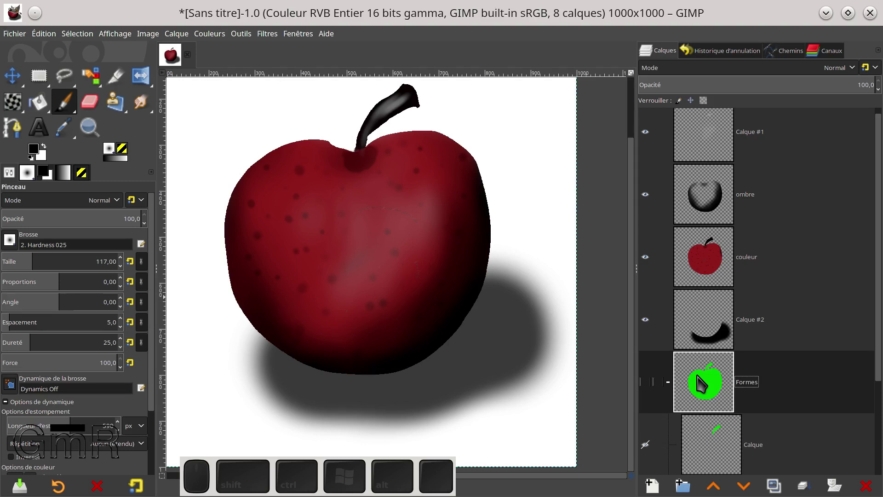
pyautogui.scroll(-3)
pyautogui.scroll(-3)
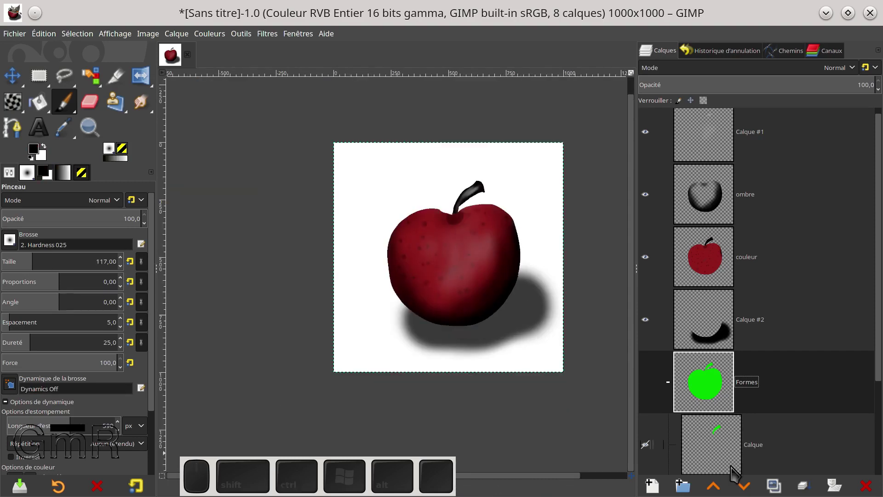
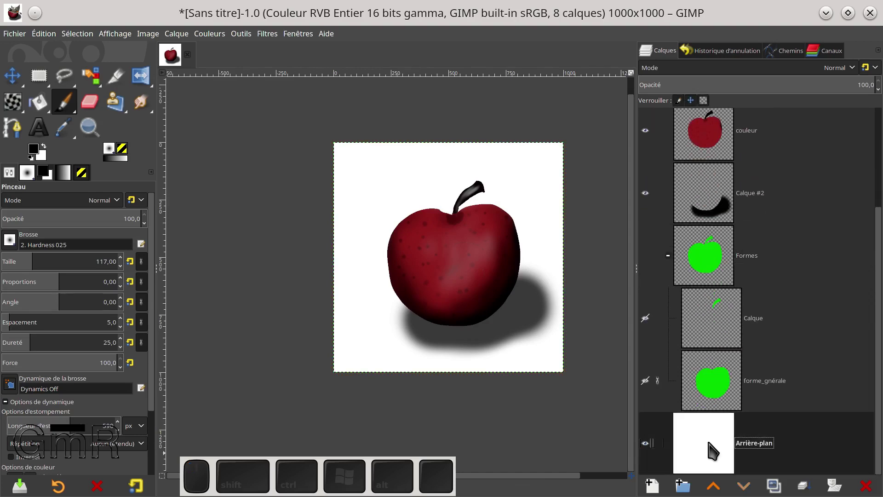
pyautogui.click(676, 225)
pyautogui.click(685, 110)
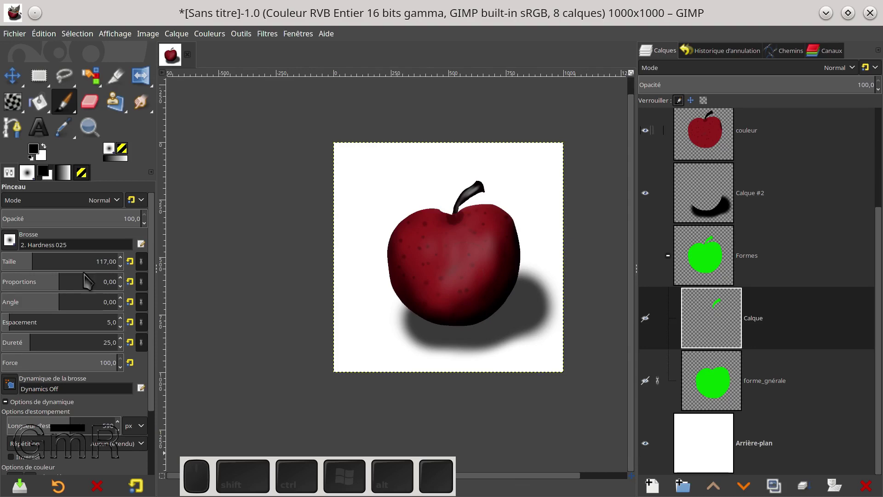
pyautogui.click(45, 104)
# Switch to the Gradient tool with FG to BG (RGB) and select the Arrière-plan layer.
pyautogui.click(40, 150)
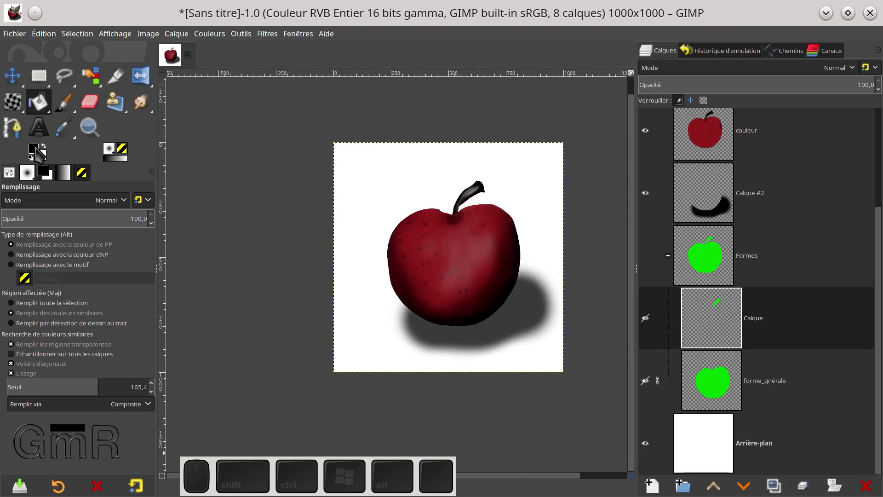
pyautogui.click(69, 175)
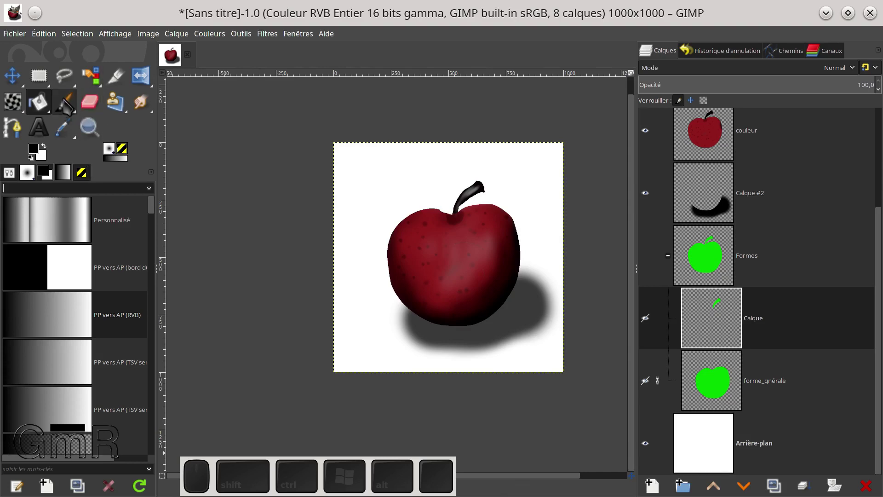
pyautogui.moveTo(42, 110); pyautogui.dragTo(189, 150)
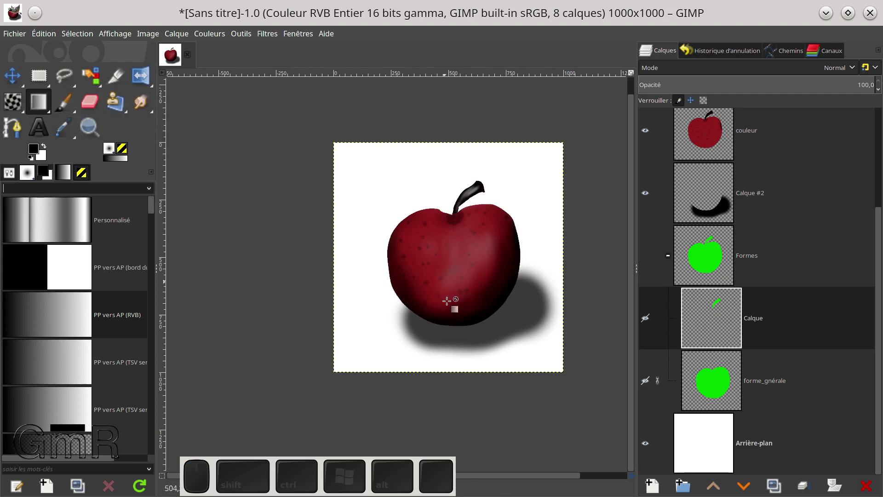
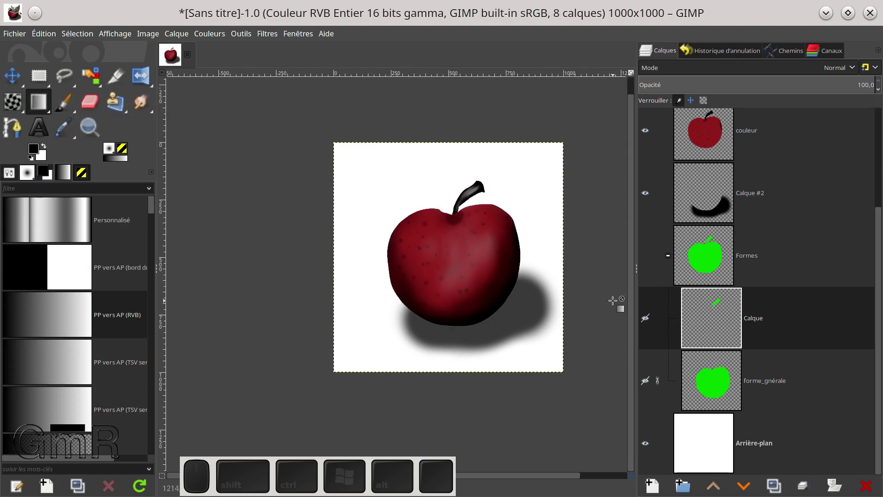
pyautogui.click(715, 454)
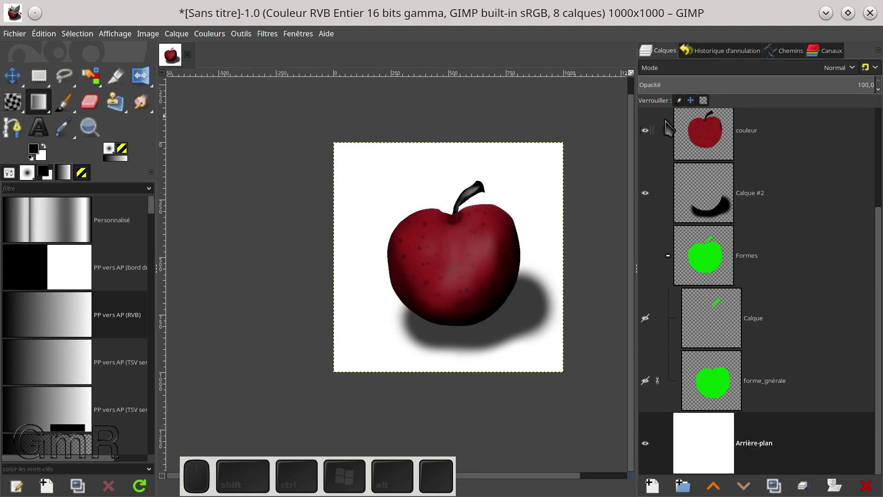
# Start a vertical gradient from the canvas bottom upward past the stem.
pyautogui.click(695, 108)
pyautogui.click(684, 106)
pyautogui.click(709, 107)
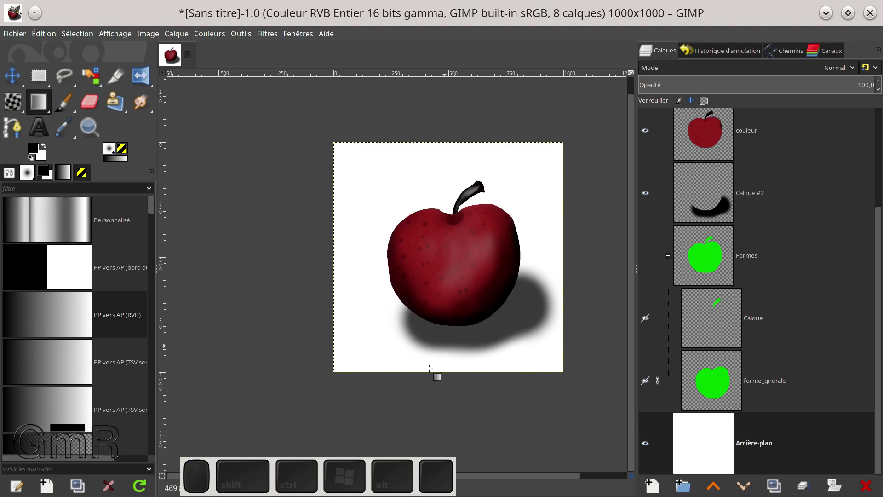
pyautogui.click(374, 467)
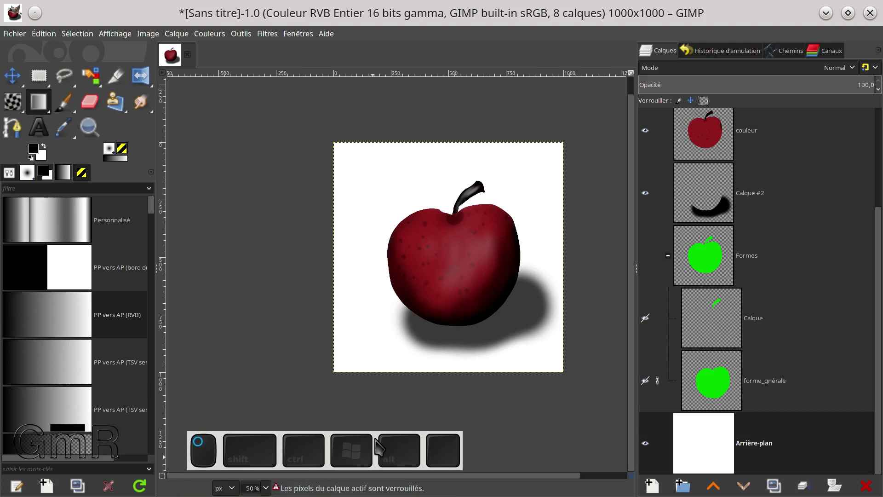